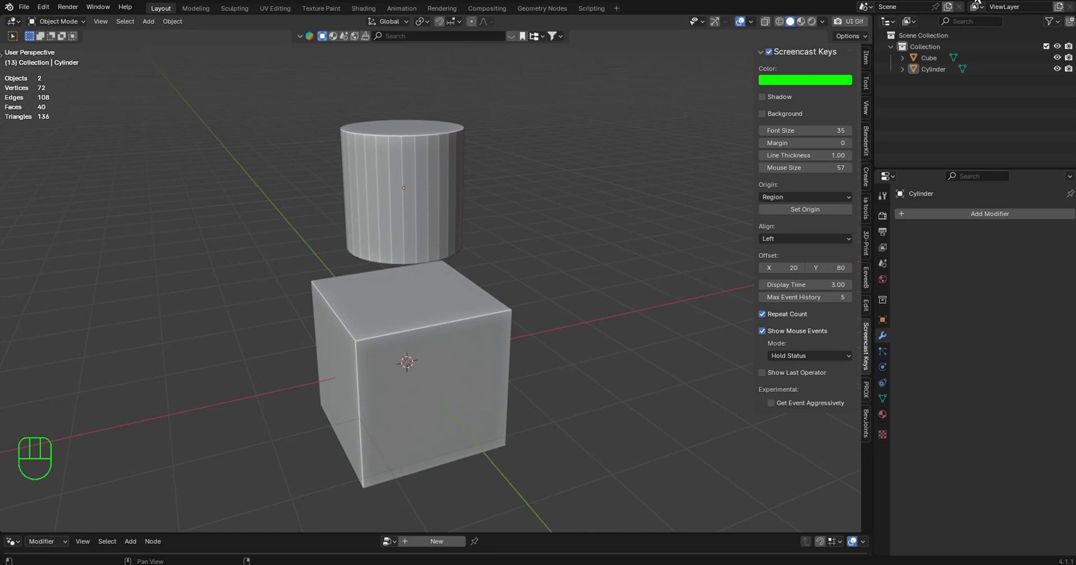
Move the cylinder down along Z so it sits partly sunk into the cube's top
{"action": "left_click_drag", "start_coordinate": [516, 266], "coordinate": [531, 277]}
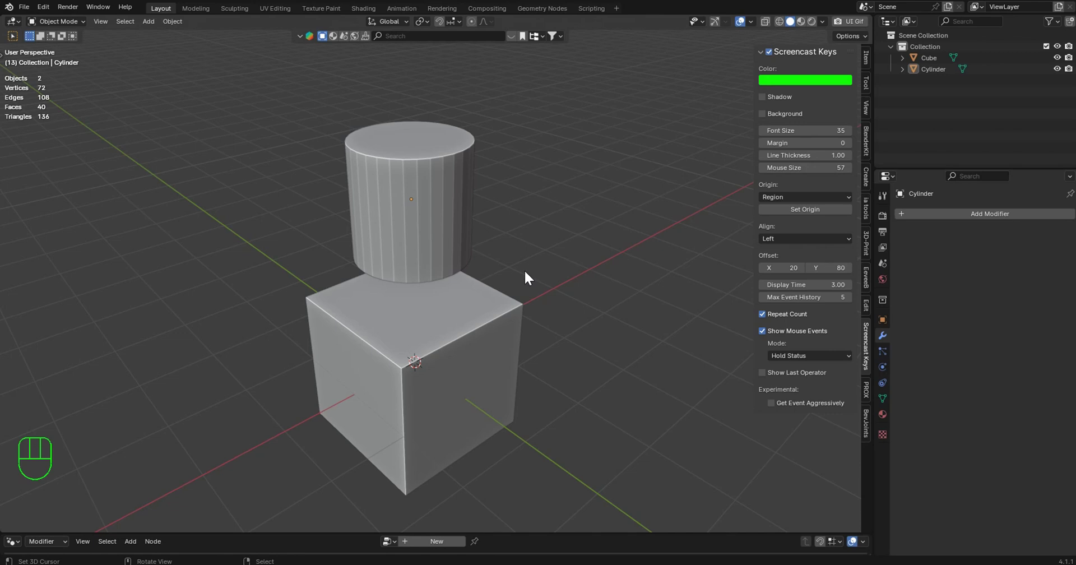
{"action": "middle_click", "coordinate": [513, 270]}
{"action": "left_click_drag", "start_coordinate": [533, 266], "coordinate": [528, 243]}
{"action": "key", "text": "y"}
{"action": "key", "text": "y"}
{"action": "key", "text": "y"}
{"action": "key", "text": "y"}
{"action": "key", "text": "y"}
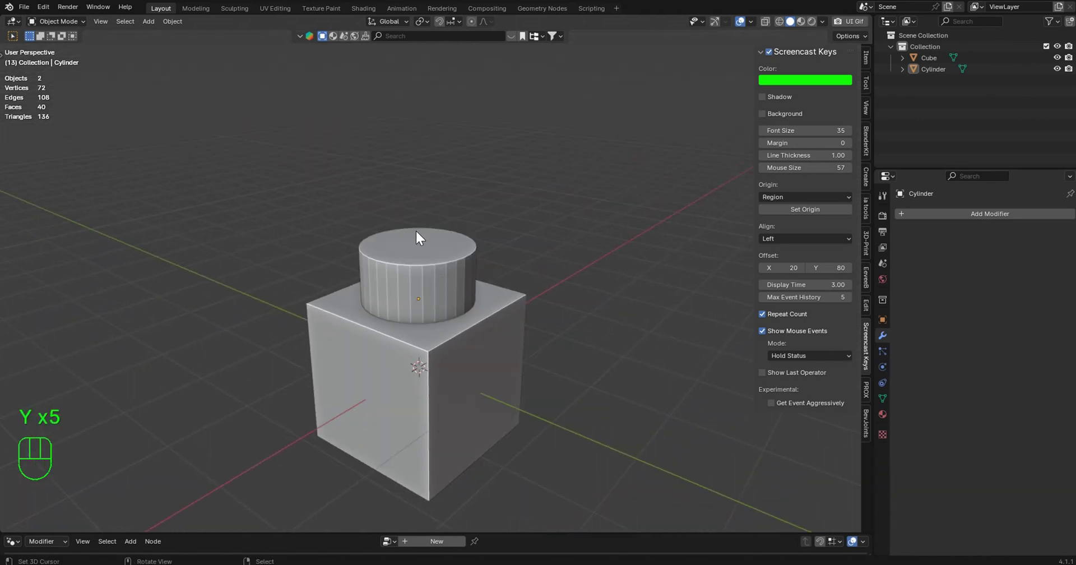
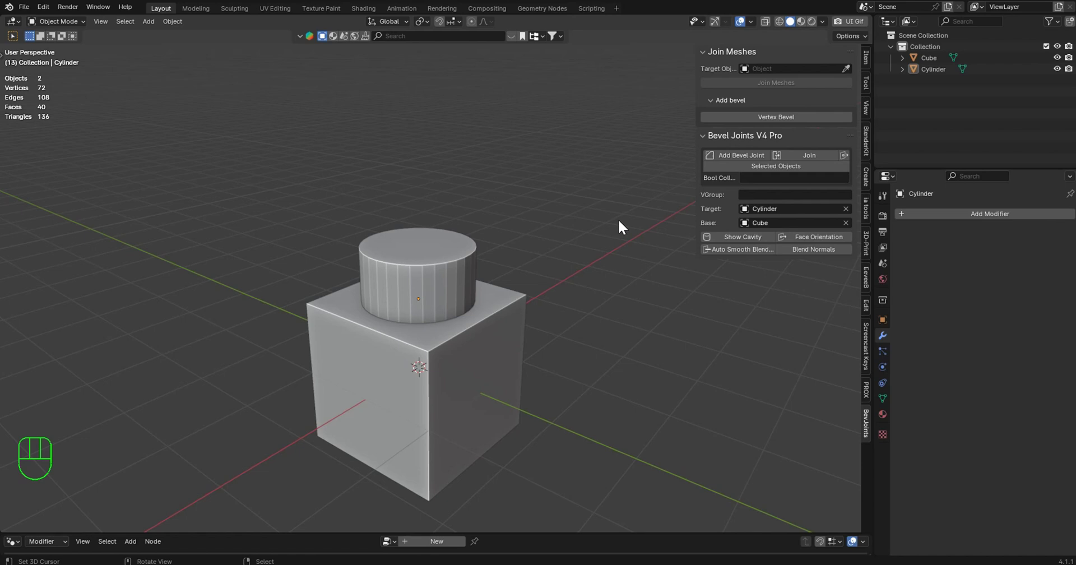
Scale the cylinder's top ring down in Edit Mode so it tapers toward the top
{"action": "left_click_drag", "start_coordinate": [473, 257], "coordinate": [483, 172]}
{"action": "middle_click", "coordinate": [486, 175]}
{"action": "key", "text": "y"}
{"action": "key", "text": "y"}
{"action": "key", "text": "y"}
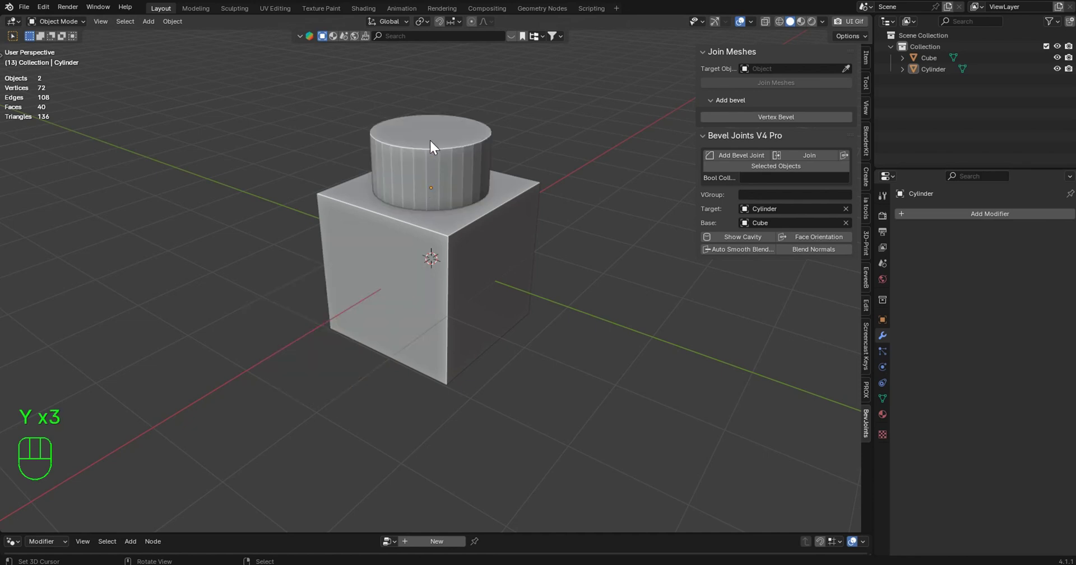
{"action": "key", "text": "Tab"}
{"action": "key", "text": "s"}
{"action": "key", "text": "Tab"}
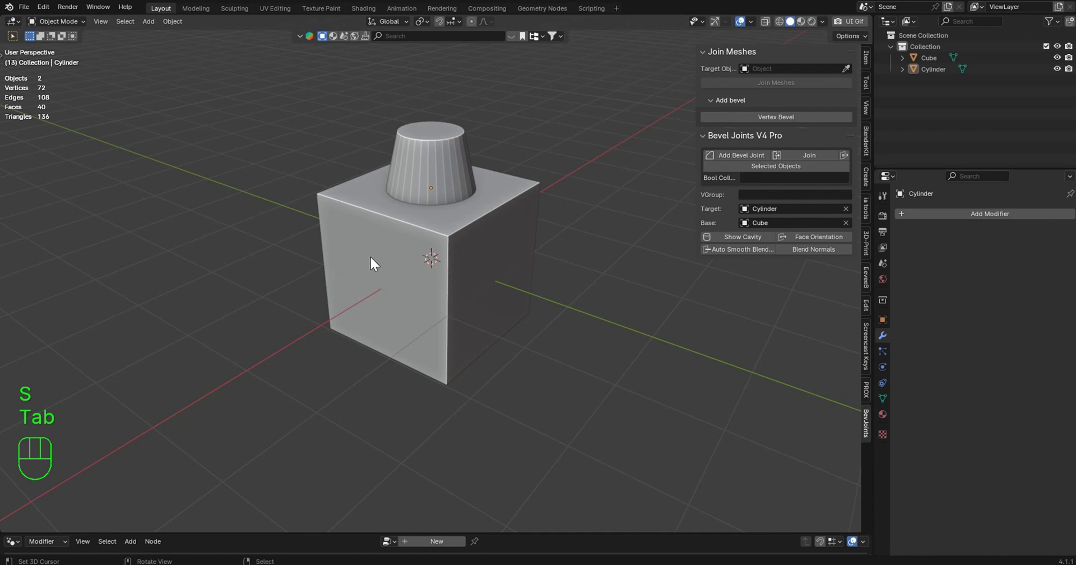
{"action": "key", "text": "y"}
{"action": "key", "text": "y"}
{"action": "key", "text": "y"}
Duplicate the tapered cylinder with Shift+D beside the cube, then delete the copy
{"action": "key", "text": "y"}
{"action": "left_click_drag", "start_coordinate": [590, 239], "coordinate": [386, 242]}
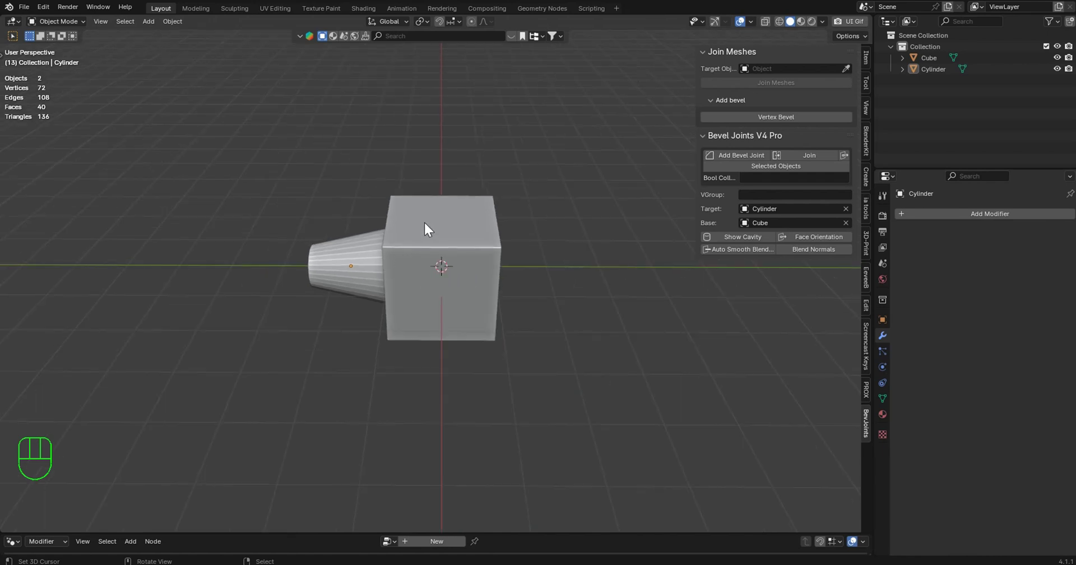
{"action": "key", "text": "y"}
{"action": "right_click", "coordinate": [448, 215]}
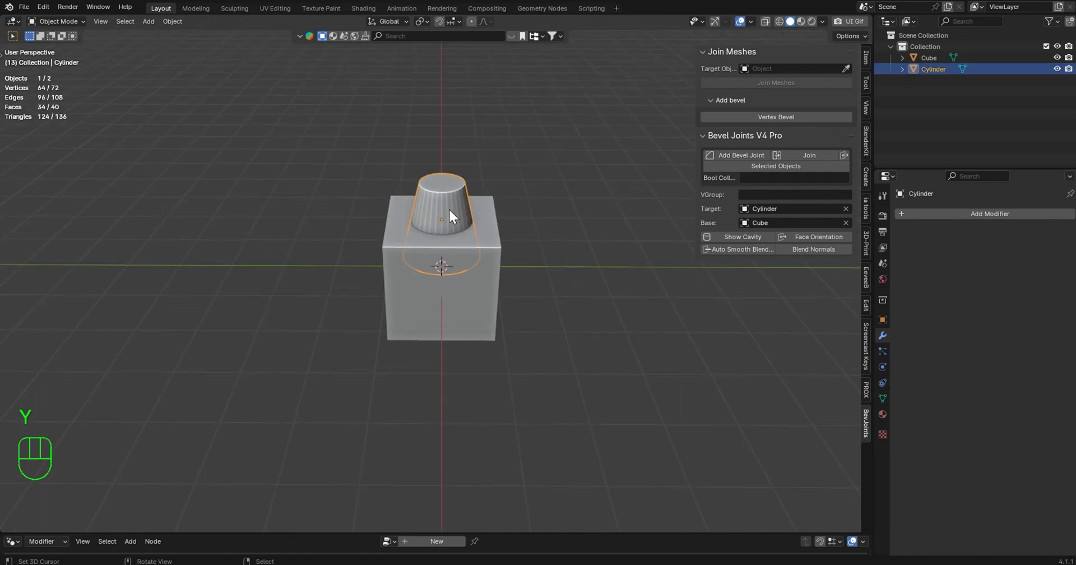
{"action": "key", "text": "shift+d"}
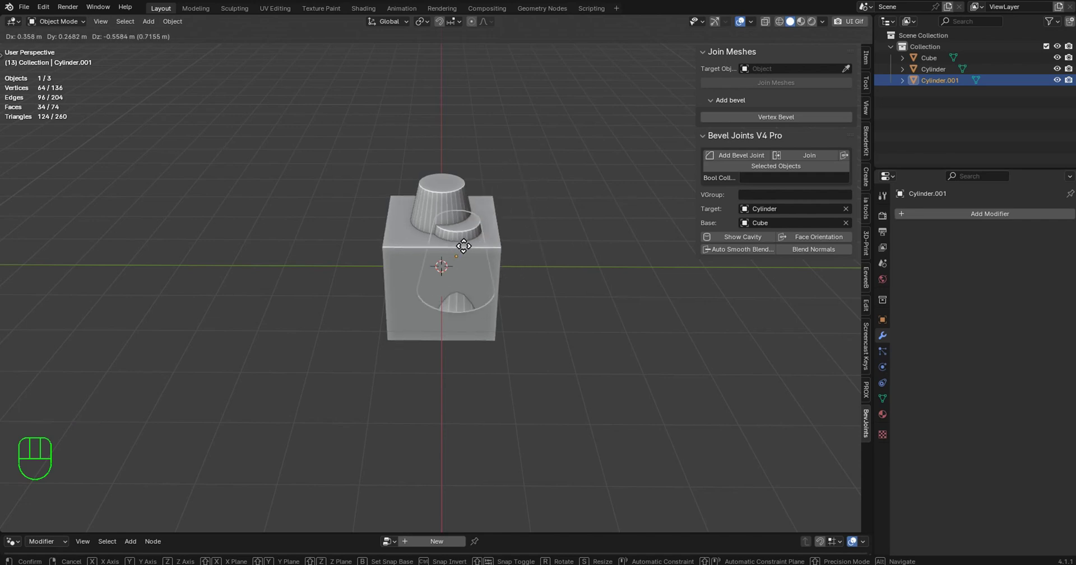
{"action": "left_click_drag", "start_coordinate": [455, 283], "coordinate": [556, 269]}
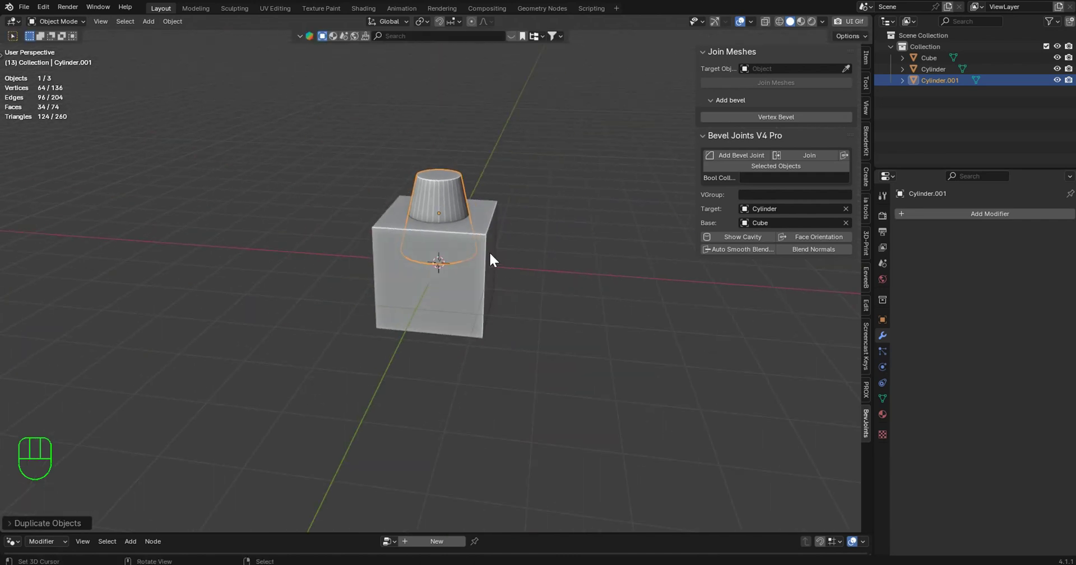
{"action": "middle_click", "coordinate": [464, 253]}
{"action": "key", "text": "y"}
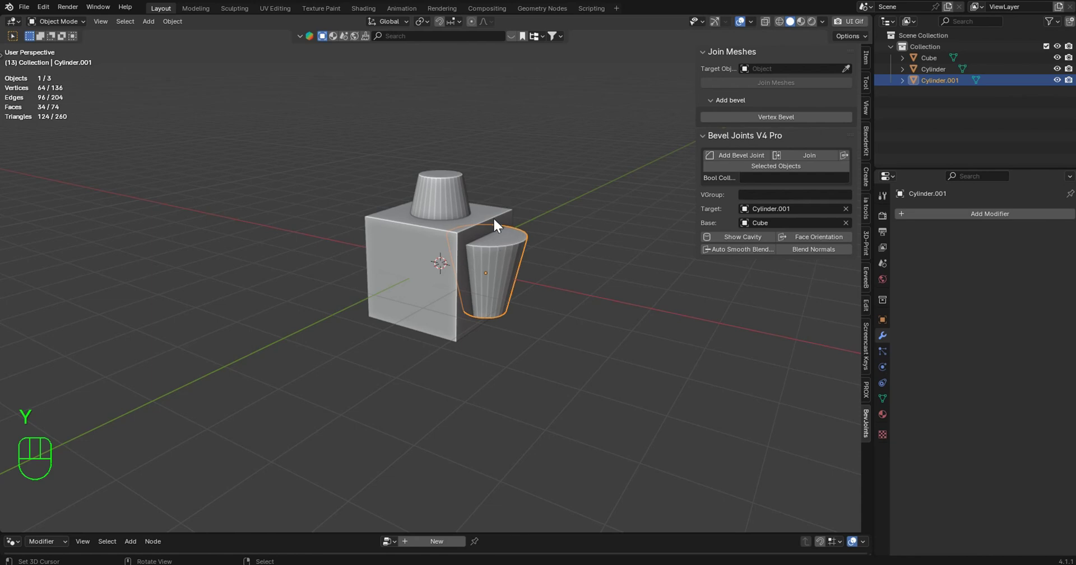
{"action": "key", "text": "Delete"}
{"action": "right_click", "coordinate": [443, 195]}
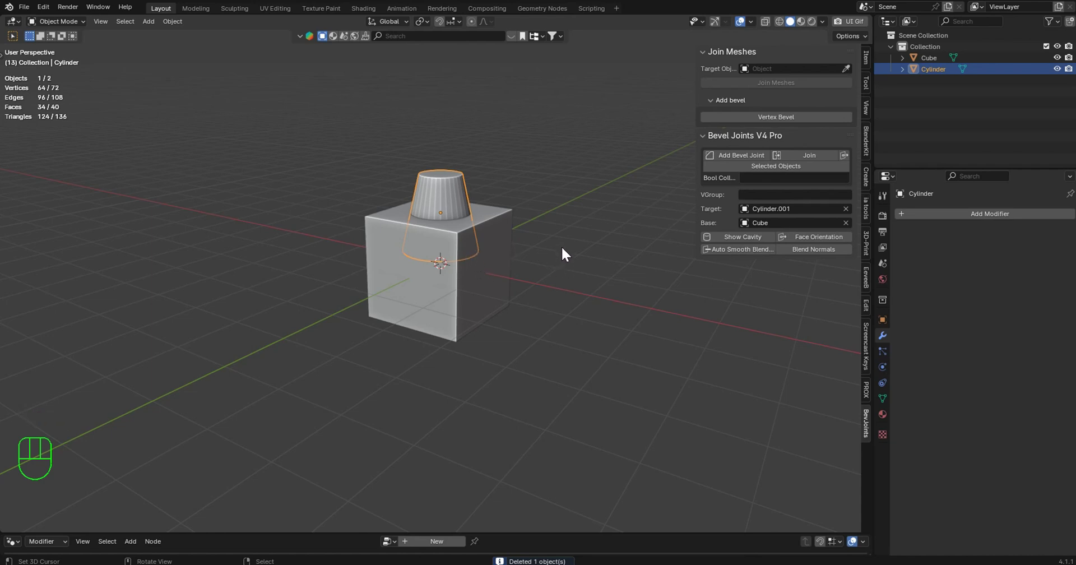
Set Cube as the Join Meshes target for the cylinder and run Join Meshes
{"action": "left_click", "coordinate": [853, 227]}
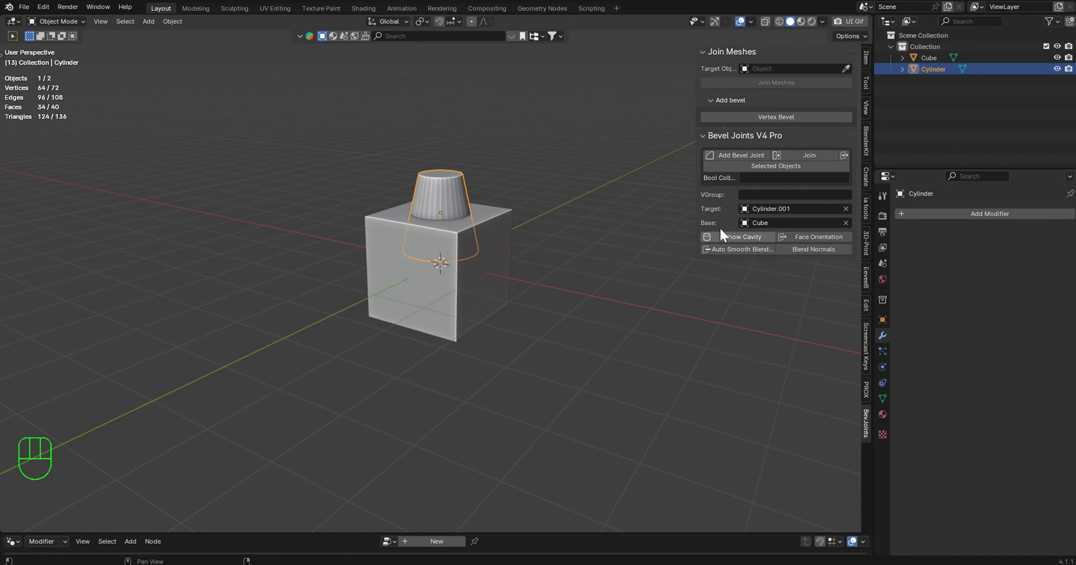
{"action": "left_click_drag", "start_coordinate": [442, 216], "coordinate": [446, 233]}
{"action": "left_click", "coordinate": [853, 71]}
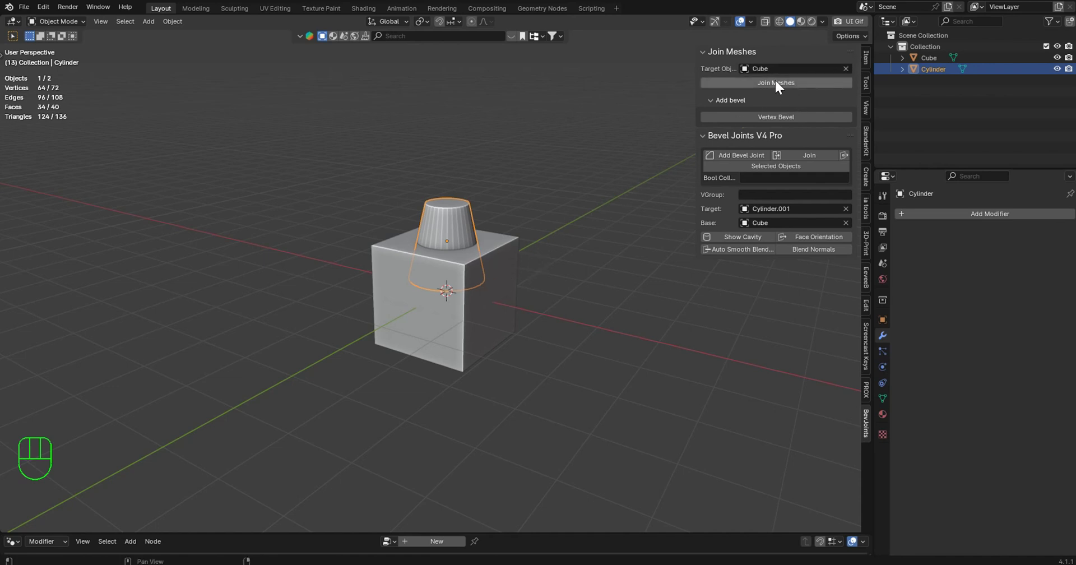
{"action": "left_click", "coordinate": [704, 141]}
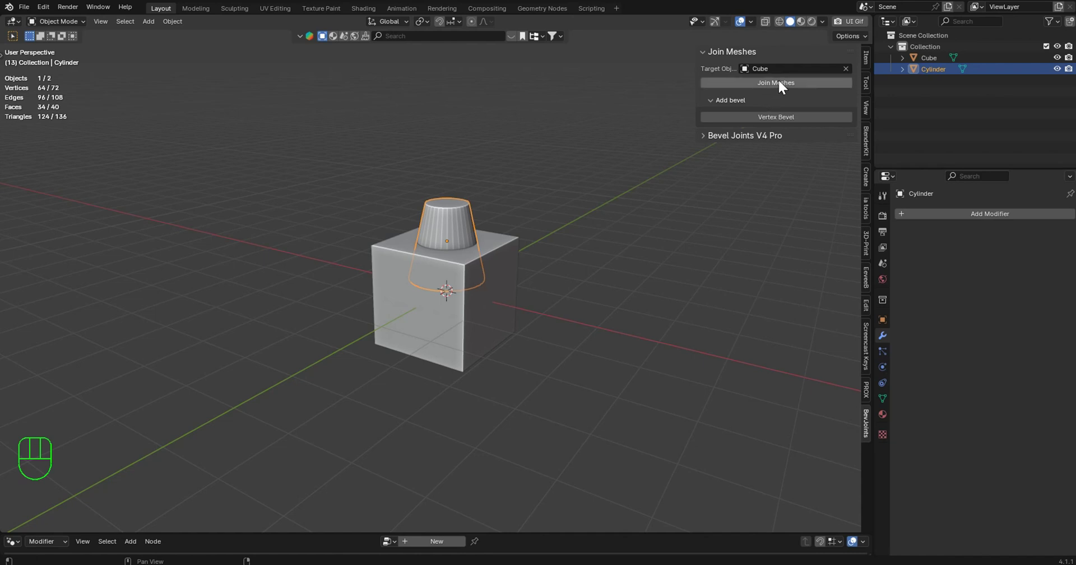
{"action": "middle_click", "coordinate": [623, 145]}
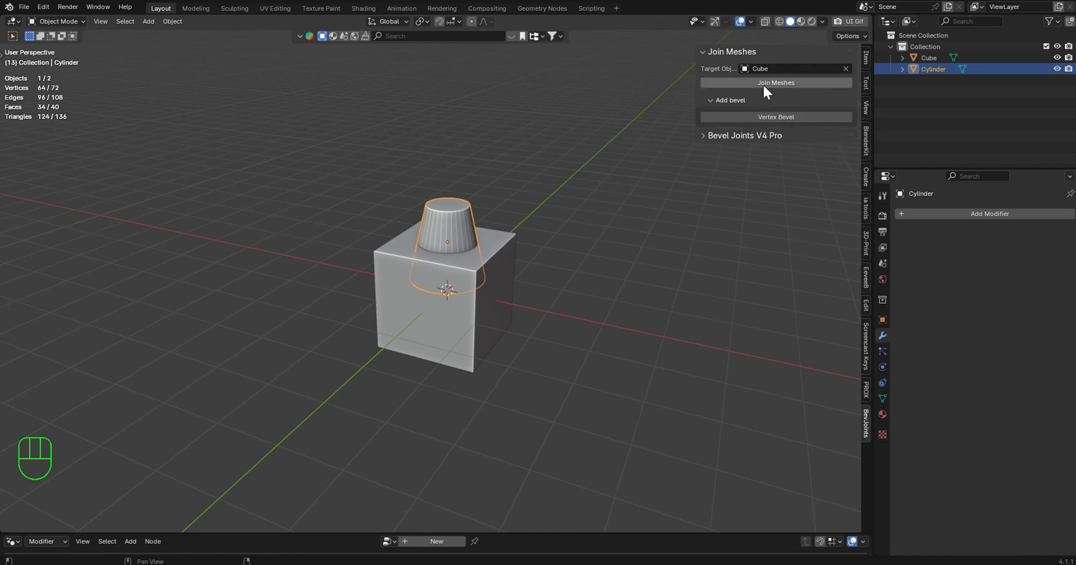
{"action": "left_click", "coordinate": [771, 88]}
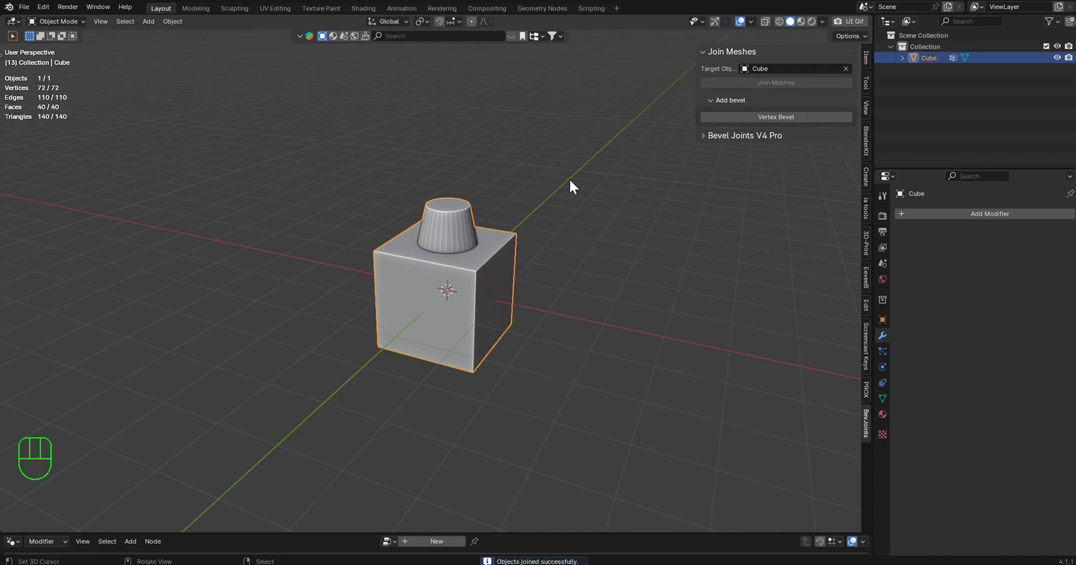
Set the join mesh Bevel modifier to 0.16 m width with 3 segments on the seam
{"action": "left_click_drag", "start_coordinate": [565, 196], "coordinate": [671, 195]}
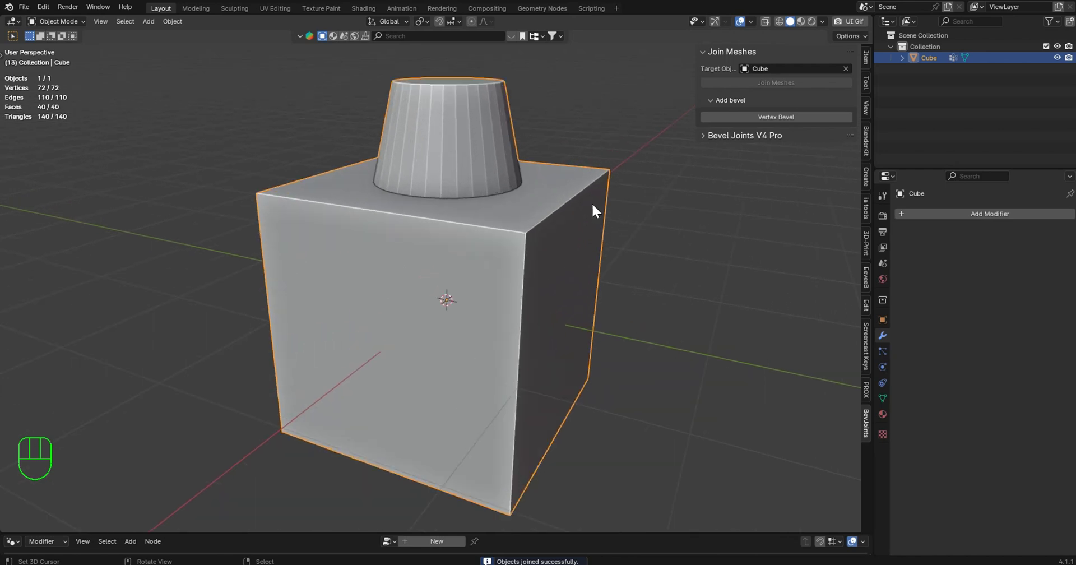
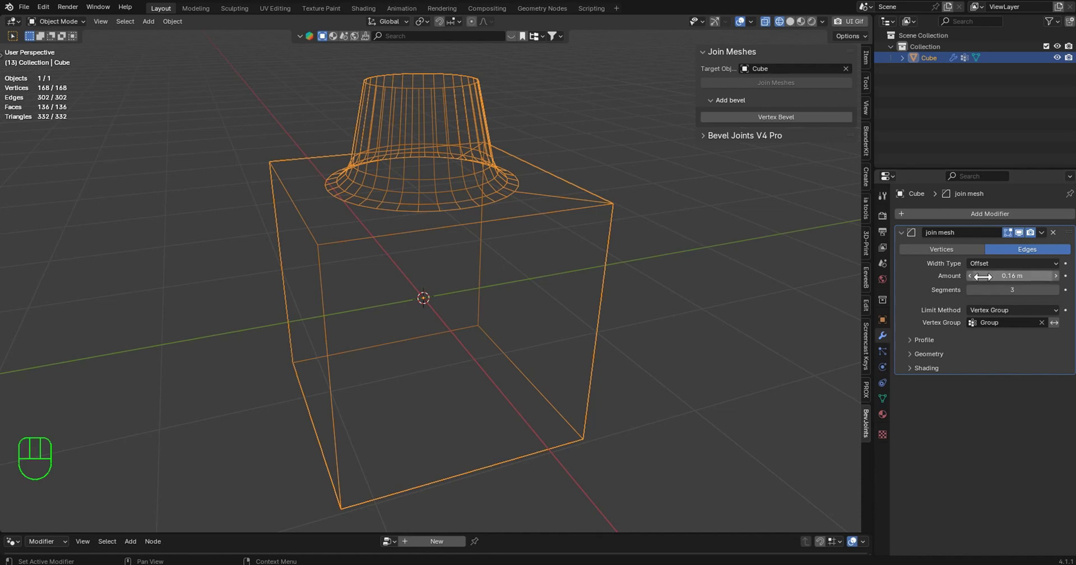
{"action": "left_click_drag", "start_coordinate": [676, 219], "coordinate": [712, 239]}
{"action": "left_click", "coordinate": [1046, 235]}
{"action": "key", "text": "Tab"}
Inspect the seam in Edit Mode, then add a new Cylinder mesh and apply its scale
{"action": "key", "text": "z"}
{"action": "key", "text": "Tab"}
{"action": "left_click", "coordinate": [1046, 234]}
{"action": "key", "text": "shift+a"}
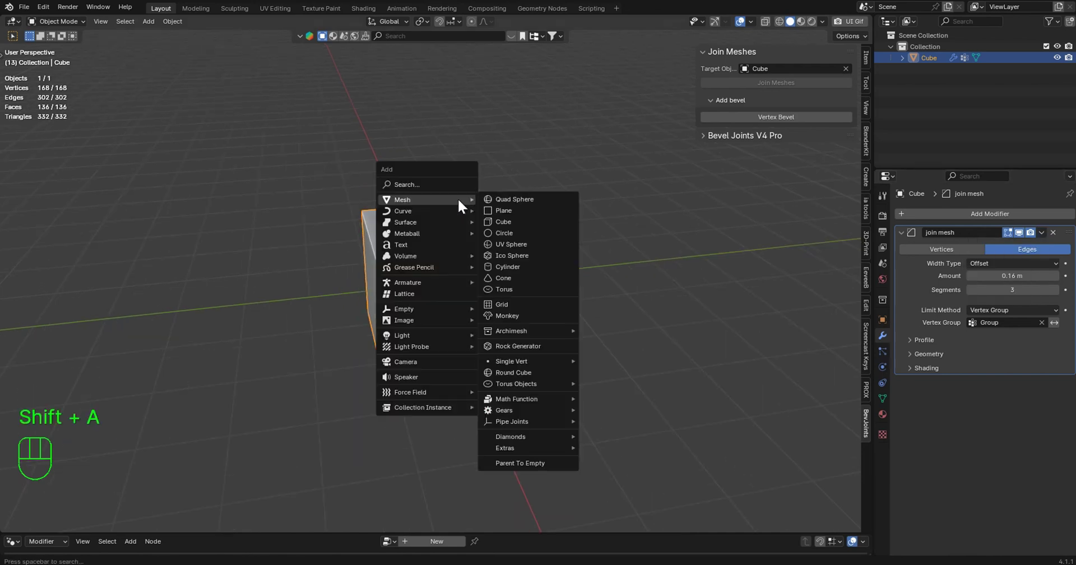
{"action": "key", "text": "s"}
{"action": "key", "text": "ctrl+a"}
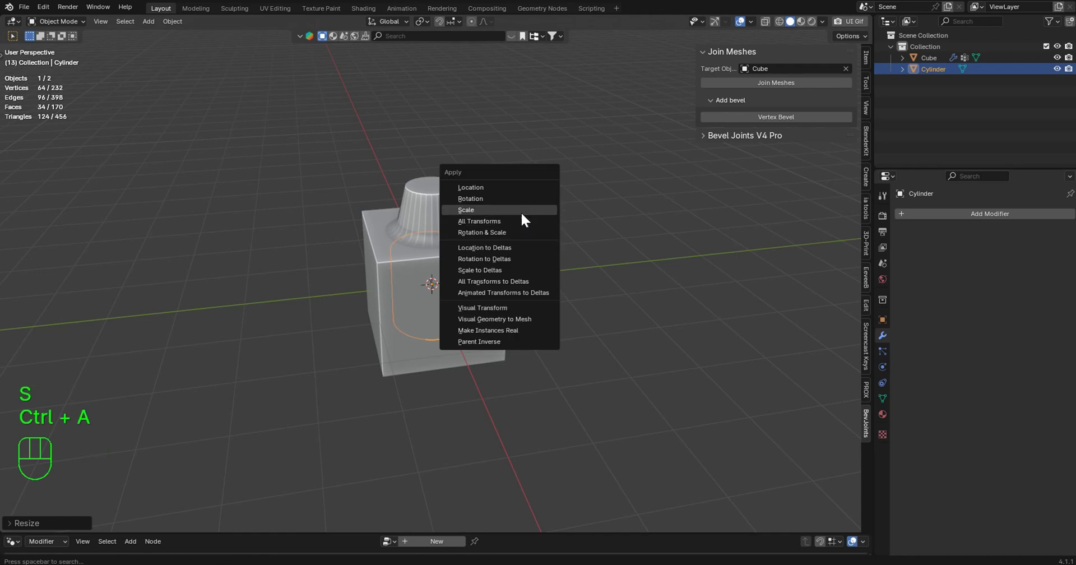
{"action": "middle_click", "coordinate": [503, 314]}
Rotate the new cylinder 90° onto its side and push it into the cube's side face
{"action": "key", "text": "y"}
{"action": "key", "text": "y"}
{"action": "left_click_drag", "start_coordinate": [556, 255], "coordinate": [461, 278]}
{"action": "key", "text": "y"}
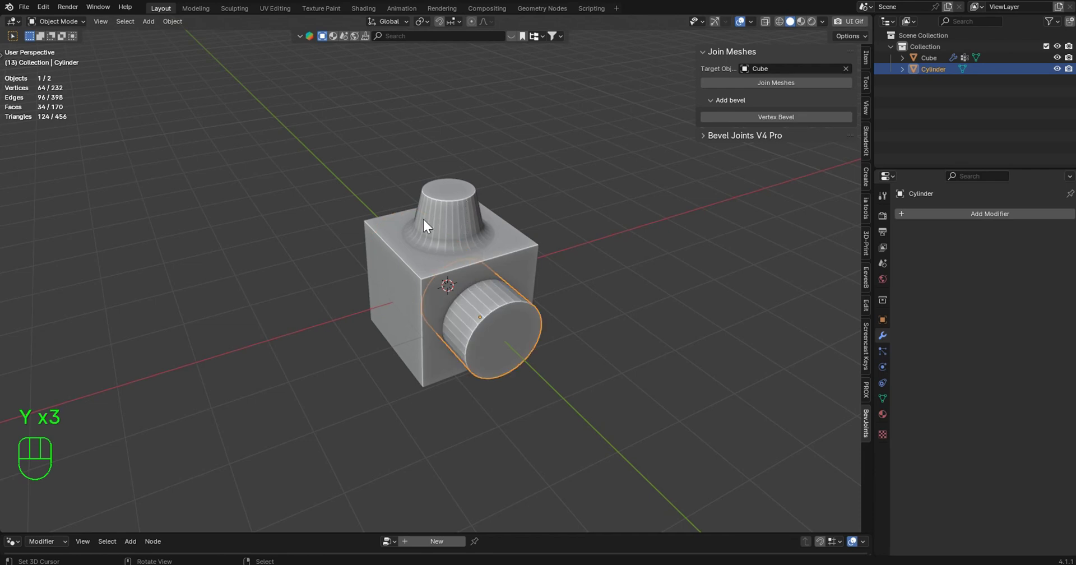
{"action": "key", "text": "y"}
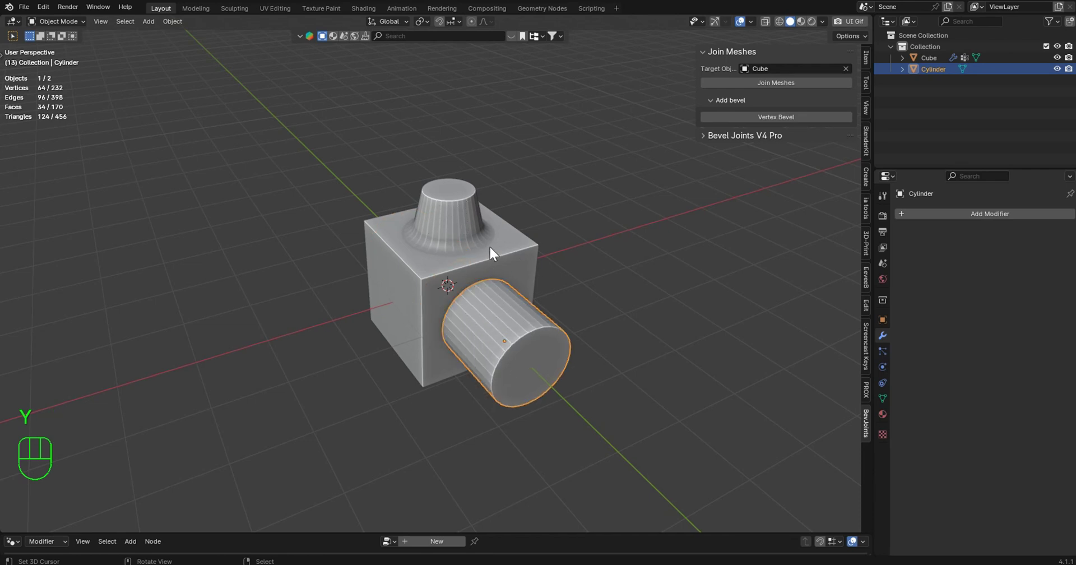
{"action": "left_click", "coordinate": [710, 57]}
{"action": "left_click_drag", "start_coordinate": [459, 249], "coordinate": [497, 244]}
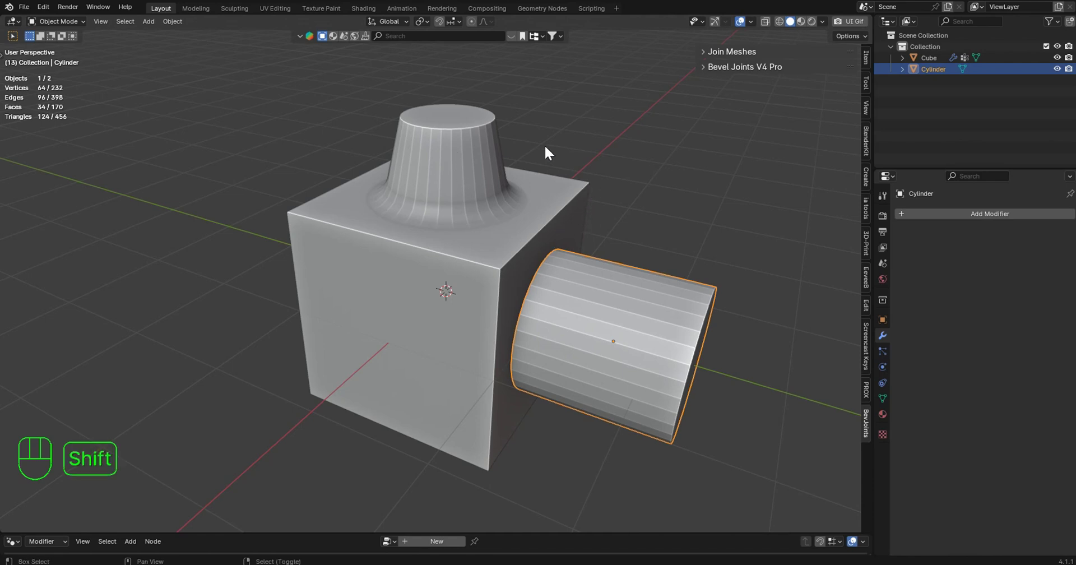
Add a Cube mesh, scale and move it into the cube's side, and Join Meshes into Cube
{"action": "key", "text": "shift+a"}
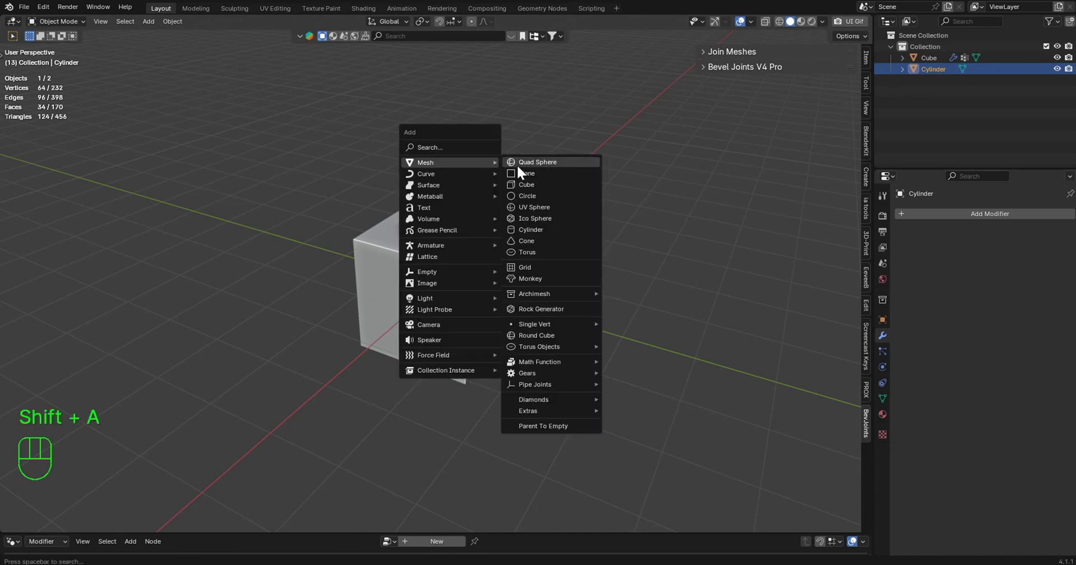
{"action": "left_click_drag", "start_coordinate": [564, 219], "coordinate": [534, 217]}
{"action": "middle_click", "coordinate": [491, 235]}
{"action": "key", "text": "g"}
{"action": "left_click_drag", "start_coordinate": [381, 270], "coordinate": [604, 261]}
{"action": "left_click_drag", "start_coordinate": [618, 232], "coordinate": [526, 180]}
{"action": "middle_click", "coordinate": [554, 190]}
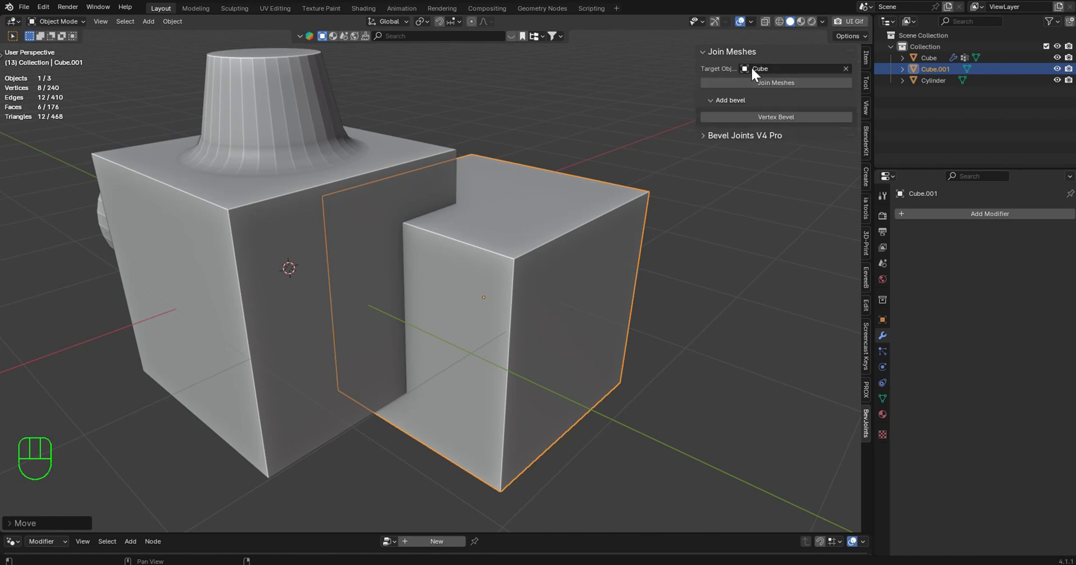
{"action": "left_click", "coordinate": [791, 85]}
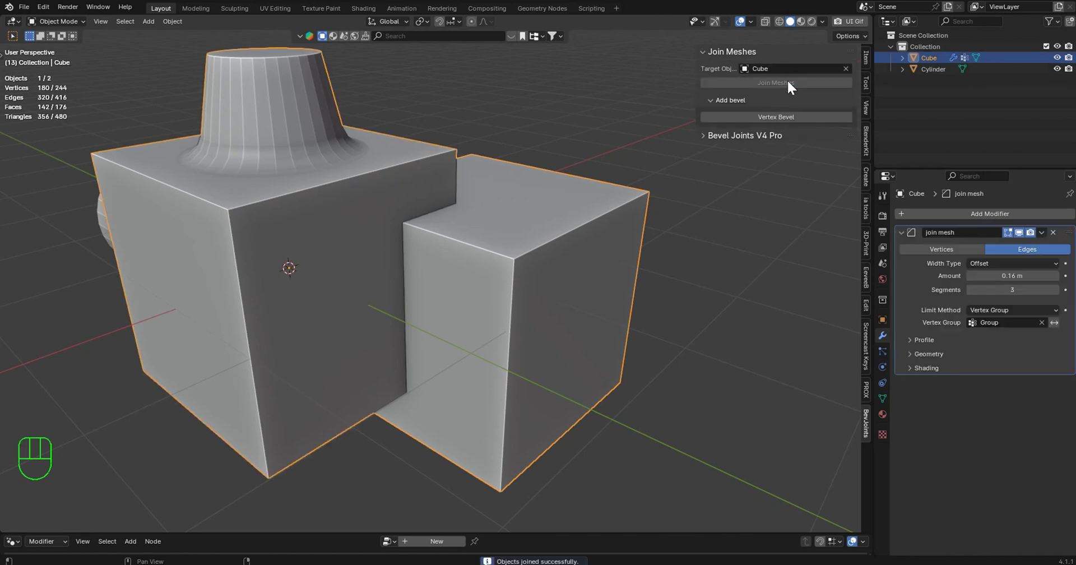
Remove the first join mesh modifier and set join mesh.001 to 0.082 m with 19 segments
{"action": "key", "text": "Tab"}
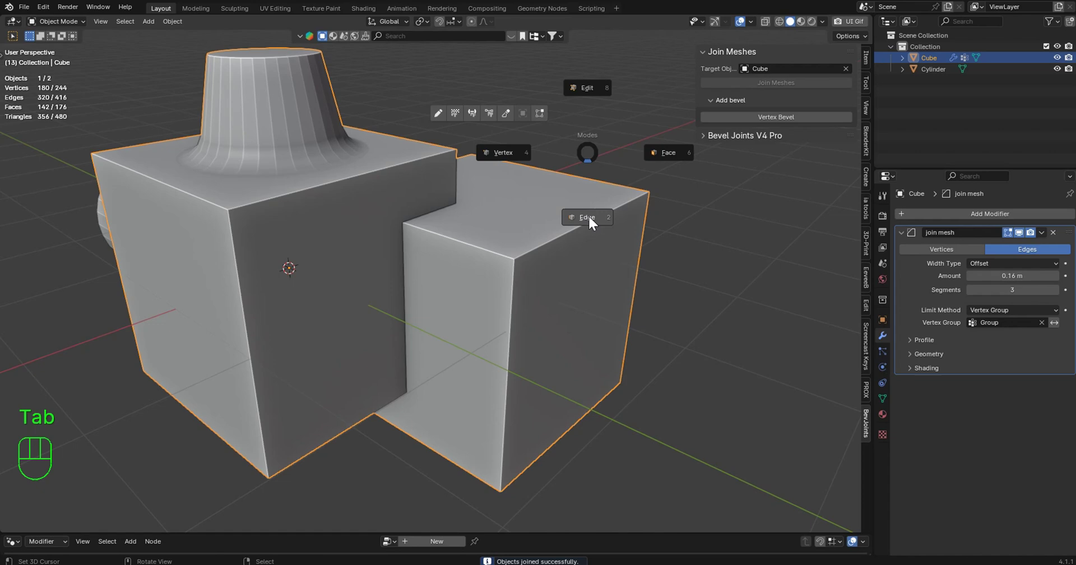
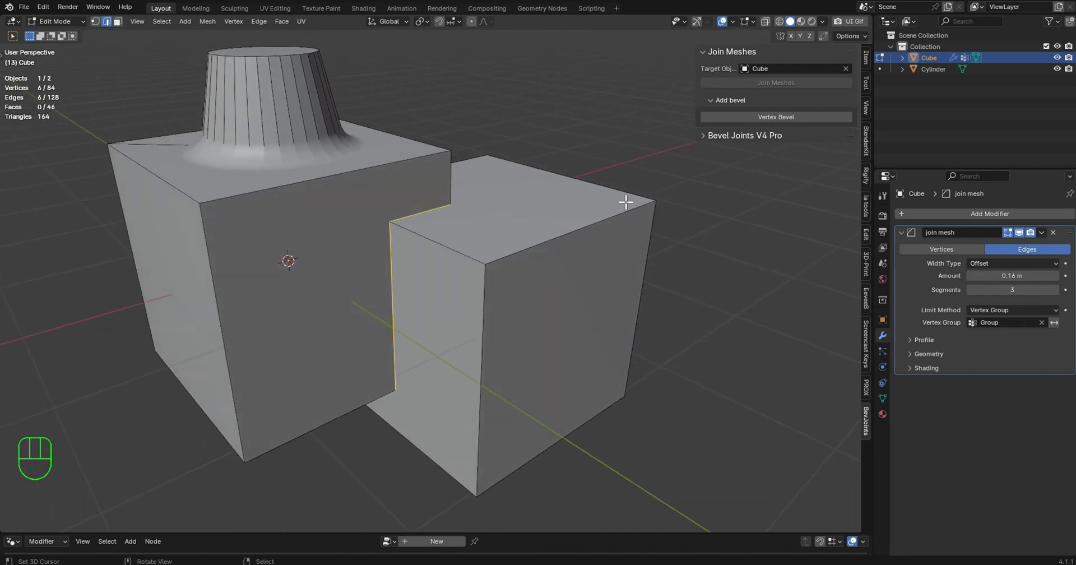
{"action": "key", "text": "Tab"}
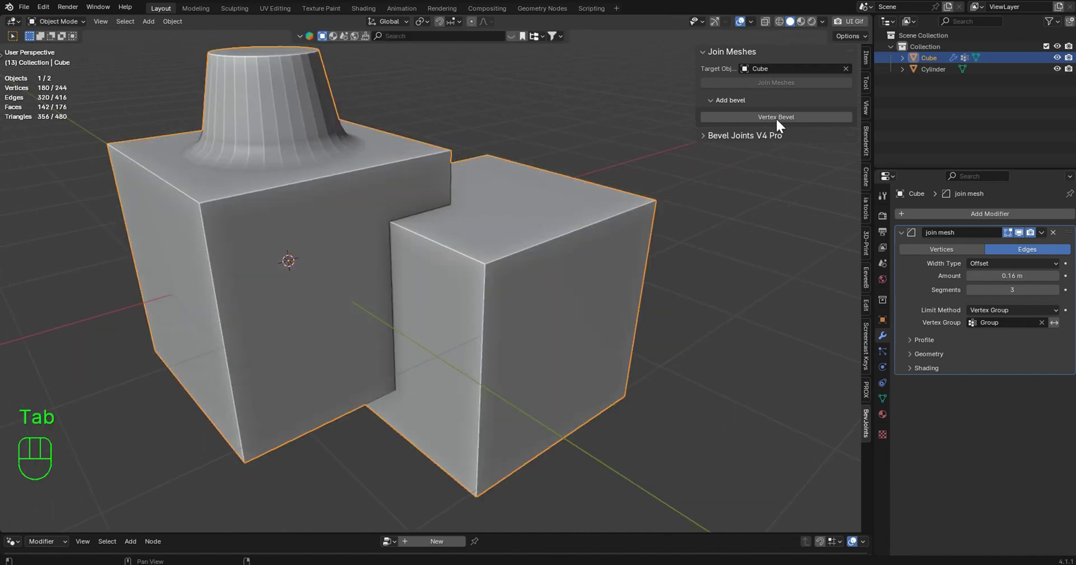
{"action": "left_click", "coordinate": [783, 121]}
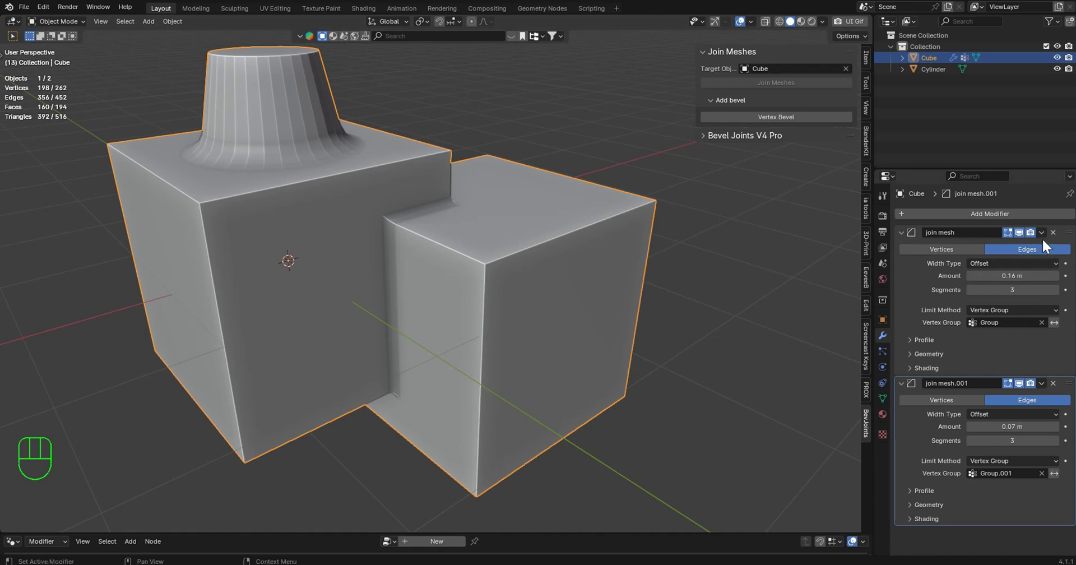
{"action": "left_click_drag", "start_coordinate": [1047, 234], "coordinate": [1010, 247]}
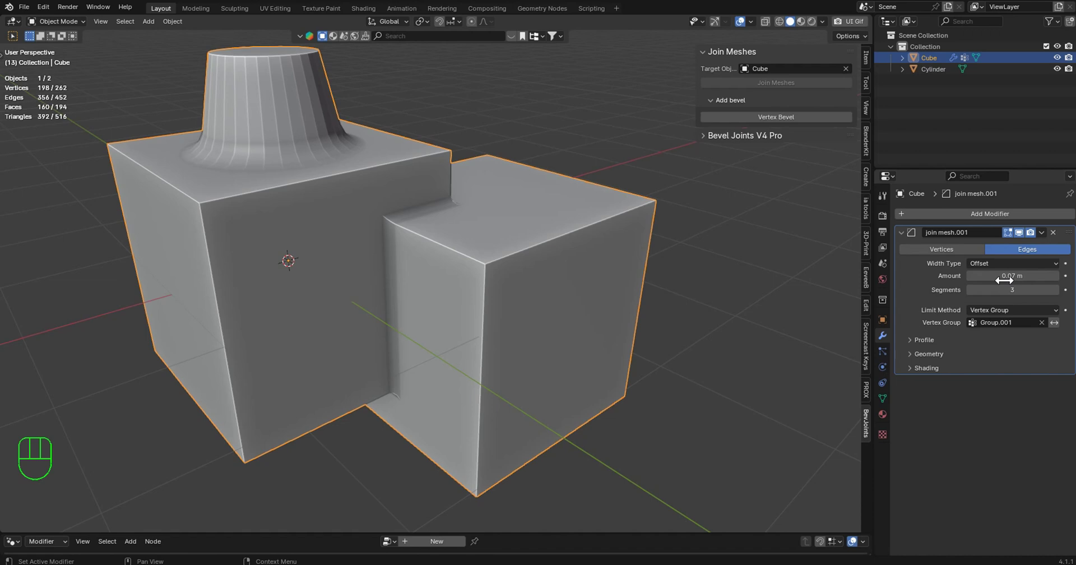
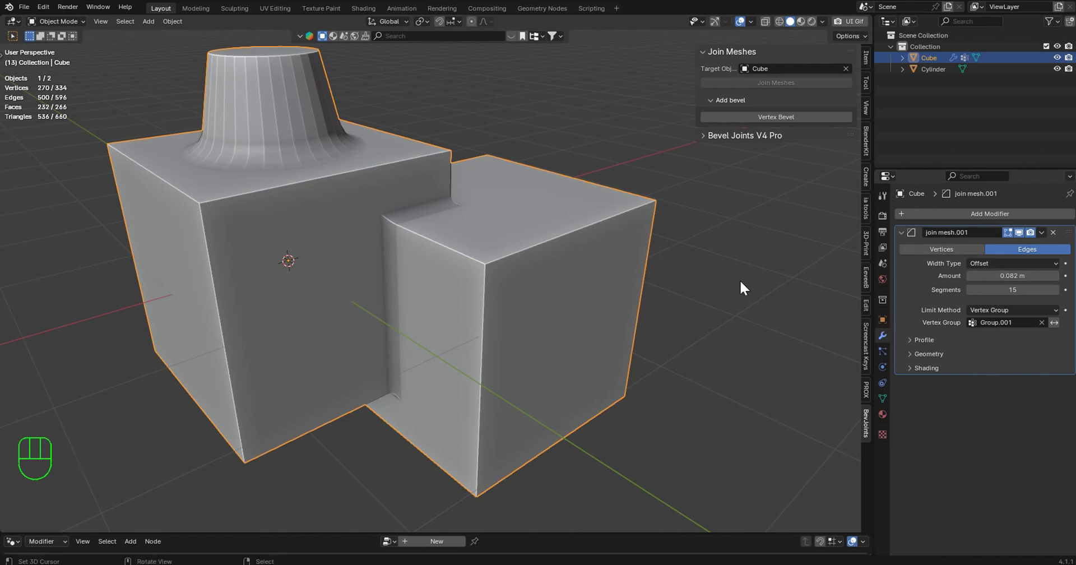
{"action": "left_click_drag", "start_coordinate": [707, 171], "coordinate": [697, 192]}
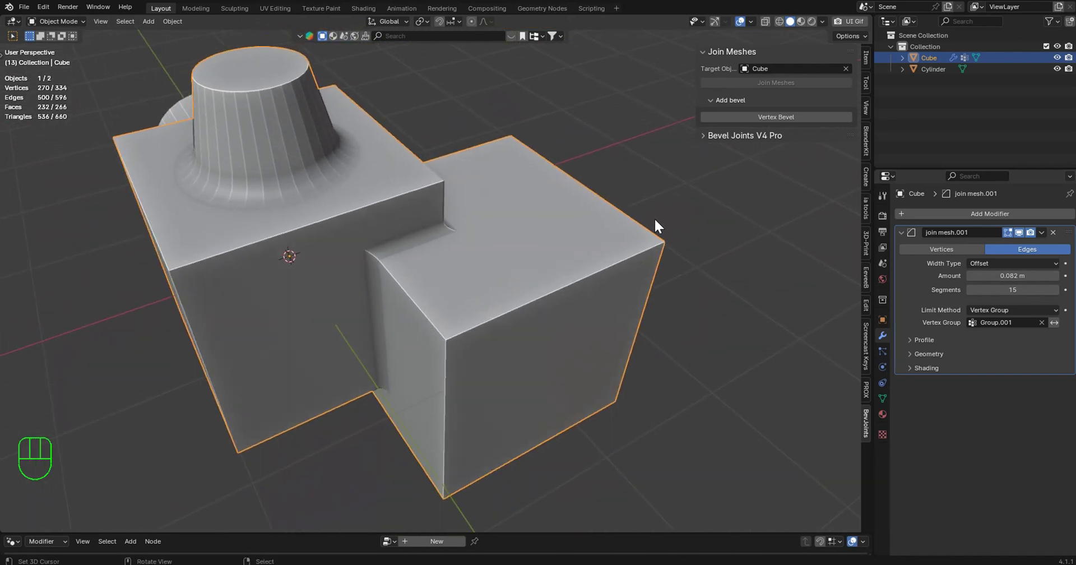
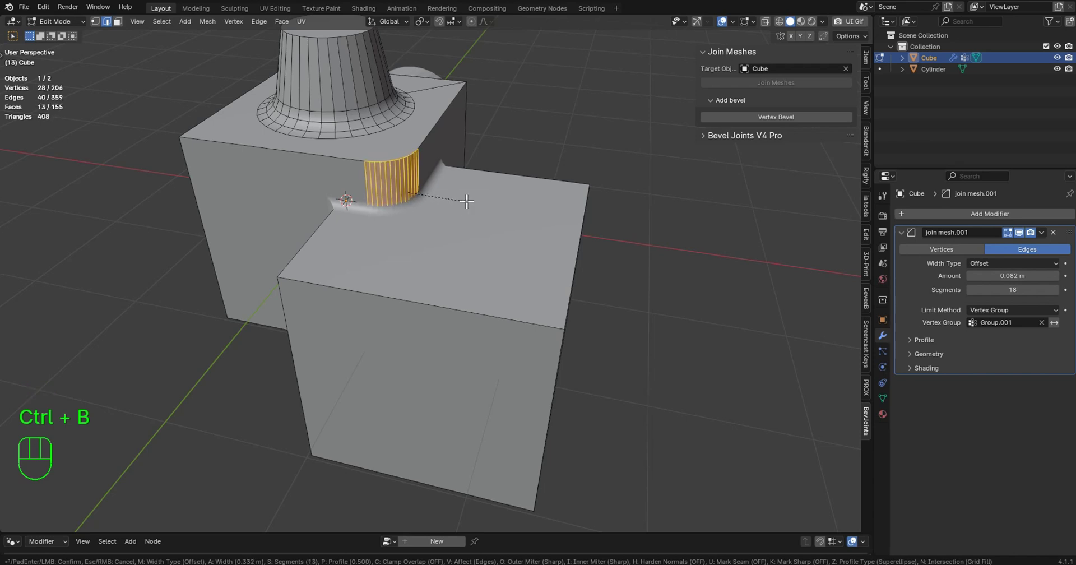
Bevel the inner vertical corner edge in Edit Mode and apply the bevel modifier to the cube
{"action": "key", "text": "Tab"}
{"action": "left_click_drag", "start_coordinate": [452, 197], "coordinate": [395, 210]}
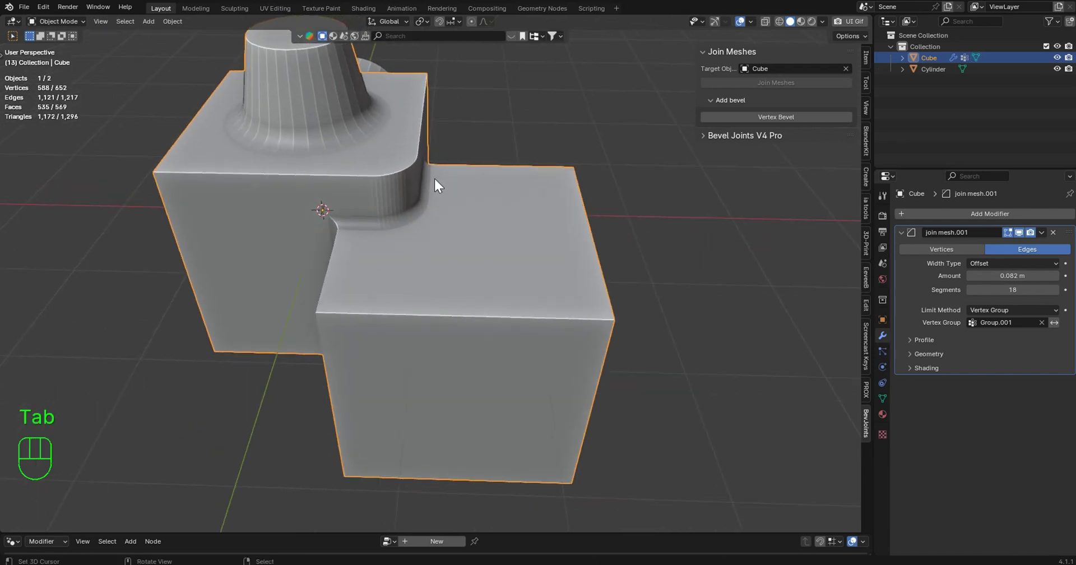
{"action": "middle_click", "coordinate": [428, 198]}
{"action": "left_click_drag", "start_coordinate": [1030, 240], "coordinate": [985, 243]}
{"action": "middle_click", "coordinate": [604, 156]}
{"action": "key", "text": "q"}
Undo once and orbit to inspect the corner where the sideways cylinder sits
{"action": "left_click_drag", "start_coordinate": [433, 185], "coordinate": [477, 196]}
{"action": "key", "text": "ctrl+z"}
{"action": "left_click_drag", "start_coordinate": [412, 185], "coordinate": [471, 168]}
{"action": "middle_click", "coordinate": [486, 165]}
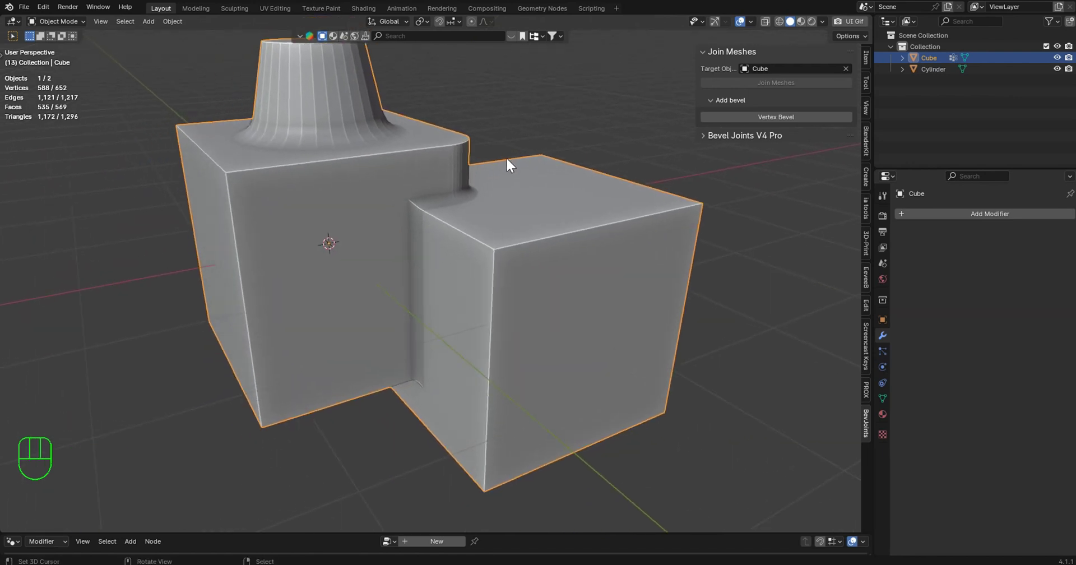
{"action": "left_click_drag", "start_coordinate": [535, 184], "coordinate": [552, 215]}
{"action": "left_click_drag", "start_coordinate": [573, 204], "coordinate": [497, 206]}
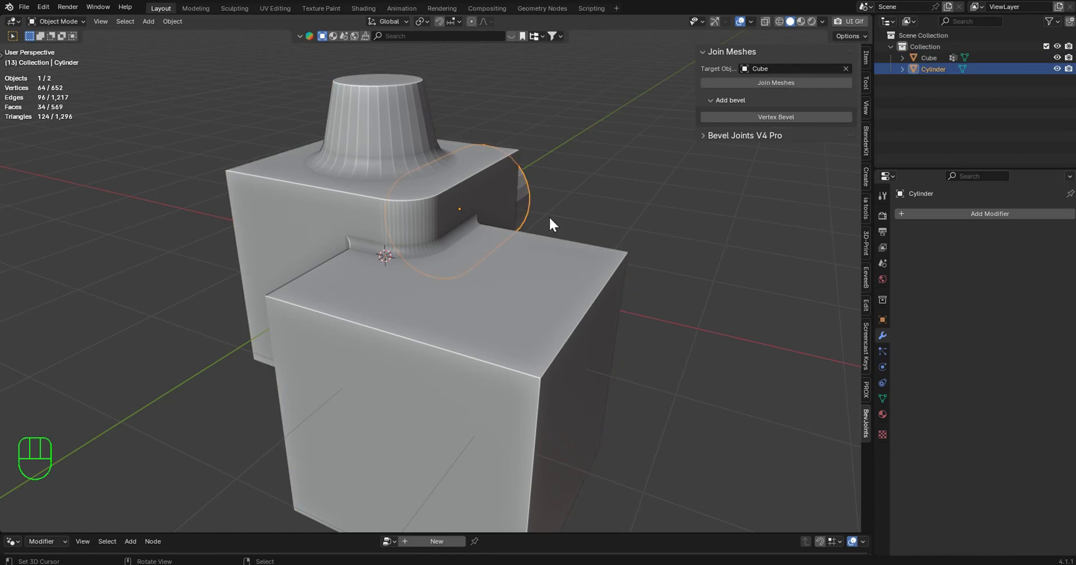
Select the cube and add a Weighted Normal modifier (face area, weight 50, keep sharp)
{"action": "left_click_drag", "start_coordinate": [647, 227], "coordinate": [620, 227]}
{"action": "right_click", "coordinate": [366, 196]}
{"action": "left_click_drag", "start_coordinate": [991, 213], "coordinate": [854, 246]}
{"action": "left_click", "coordinate": [976, 292]}
{"action": "key", "text": "q"}
{"action": "left_click_drag", "start_coordinate": [459, 289], "coordinate": [525, 288]}
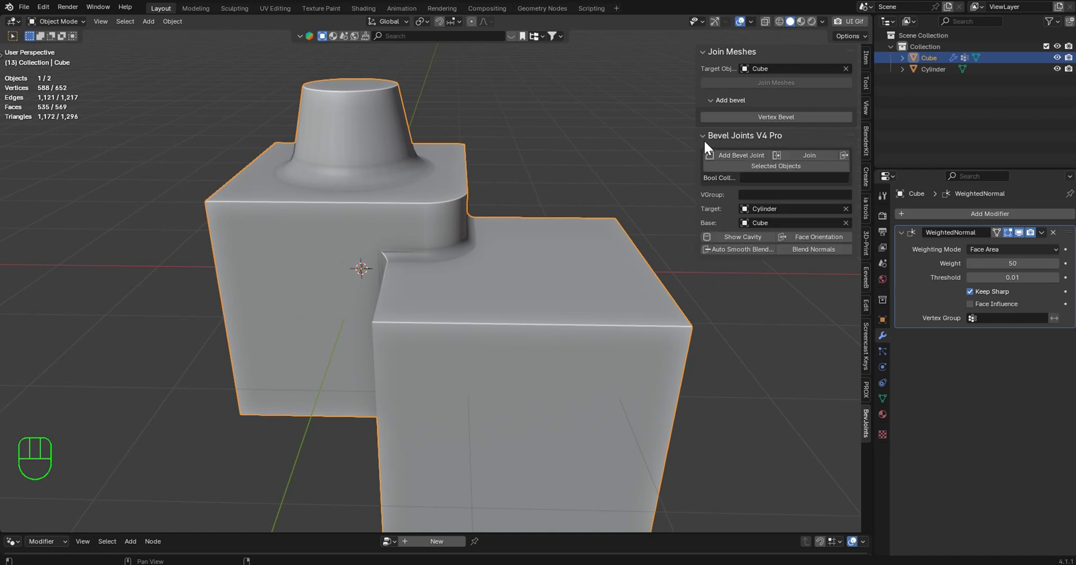
Expand the Bevel Joints V4 Pro panel with Target Cylinder and Base Cube and toggle Show Cavity
{"action": "left_click", "coordinate": [750, 238]}
{"action": "left_click", "coordinate": [750, 239]}
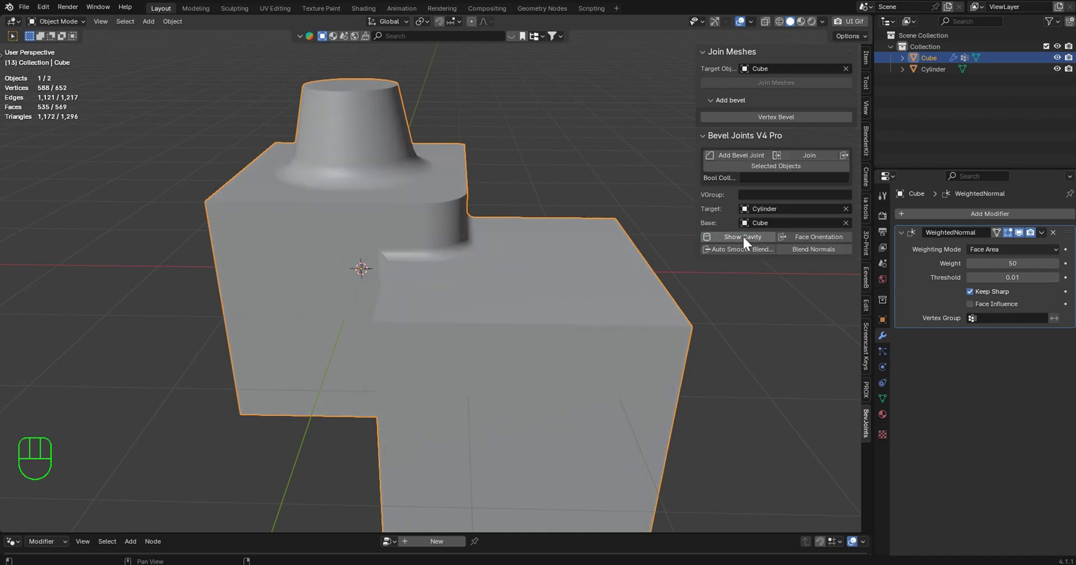
{"action": "left_click_drag", "start_coordinate": [595, 186], "coordinate": [384, 177]}
Select the sideways cylinder and enter Test_group as the joint's VGroup
{"action": "left_click_drag", "start_coordinate": [520, 258], "coordinate": [418, 227]}
{"action": "middle_click", "coordinate": [427, 234]}
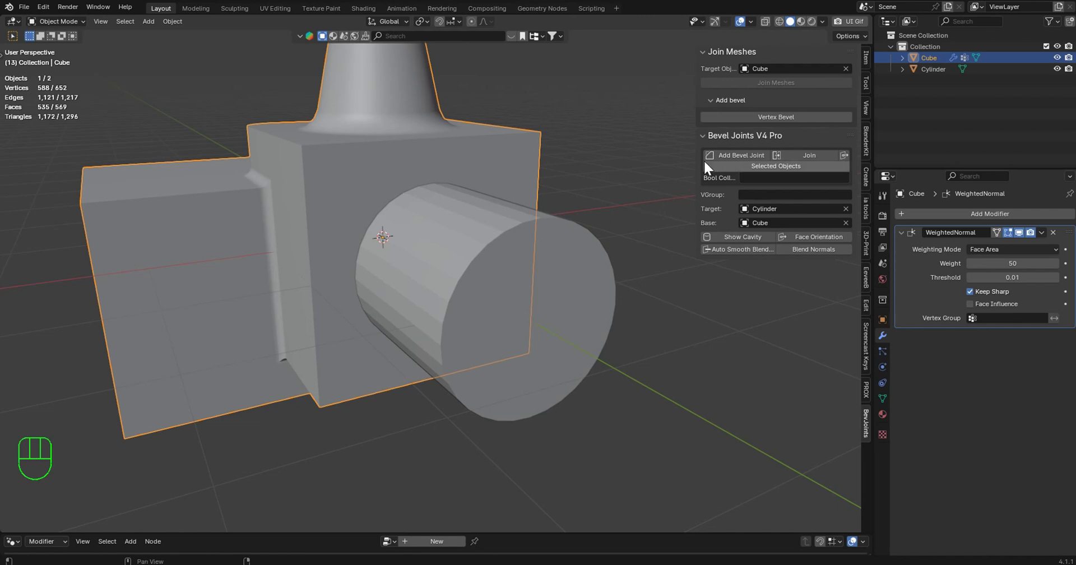
{"action": "left_click_drag", "start_coordinate": [609, 185], "coordinate": [618, 192]}
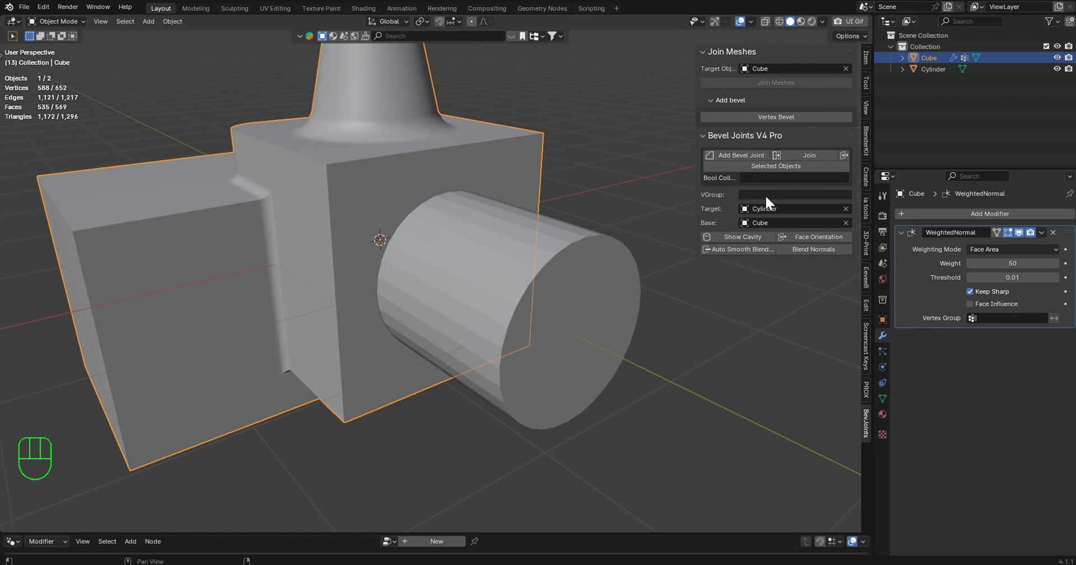
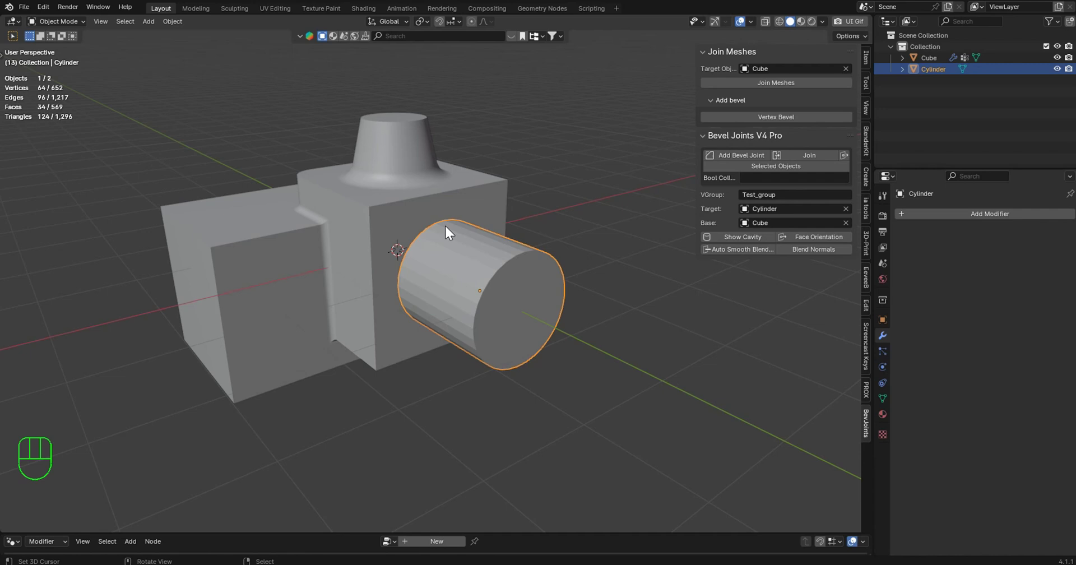
{"action": "key", "text": "y"}
{"action": "key", "text": "y"}
{"action": "key", "text": "y"}
{"action": "key", "text": "y"}
{"action": "key", "text": "y"}
{"action": "key", "text": "y"}
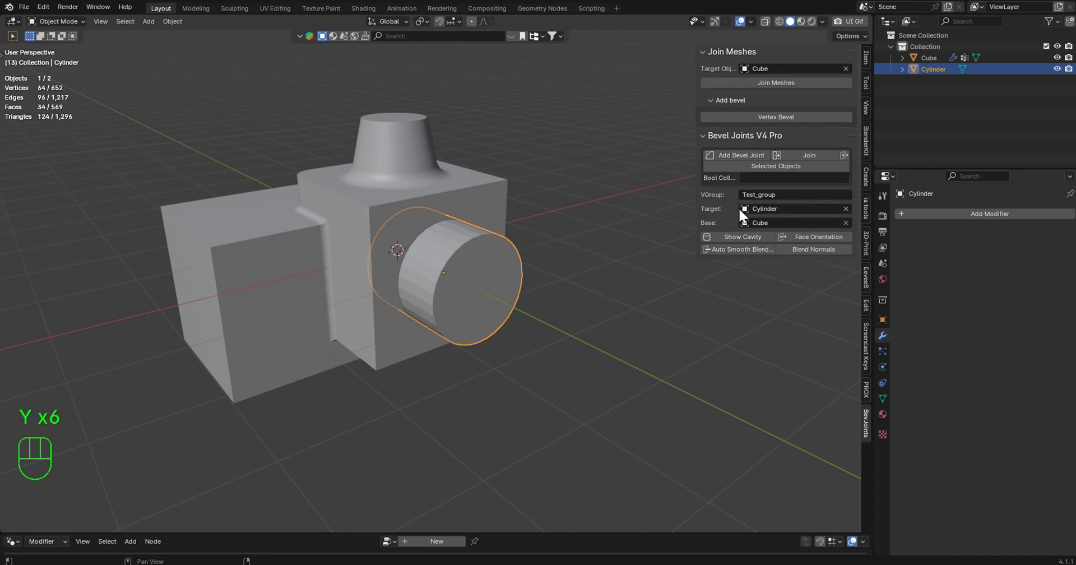
Clear the joint's Base field and re-pick Cube as the base object
{"action": "left_click", "coordinate": [852, 211]}
{"action": "key", "text": "y"}
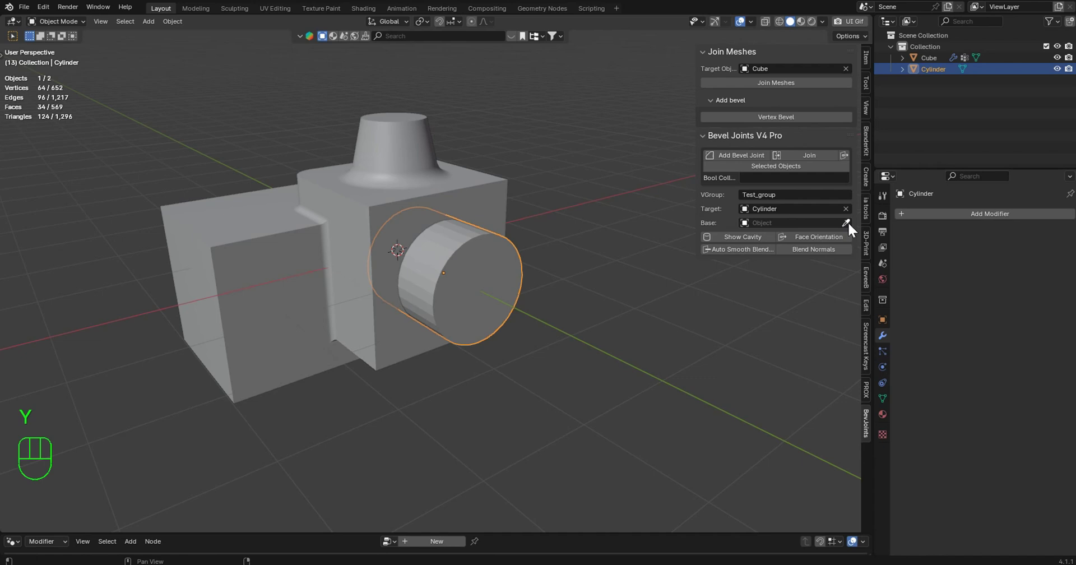
{"action": "left_click", "coordinate": [856, 227]}
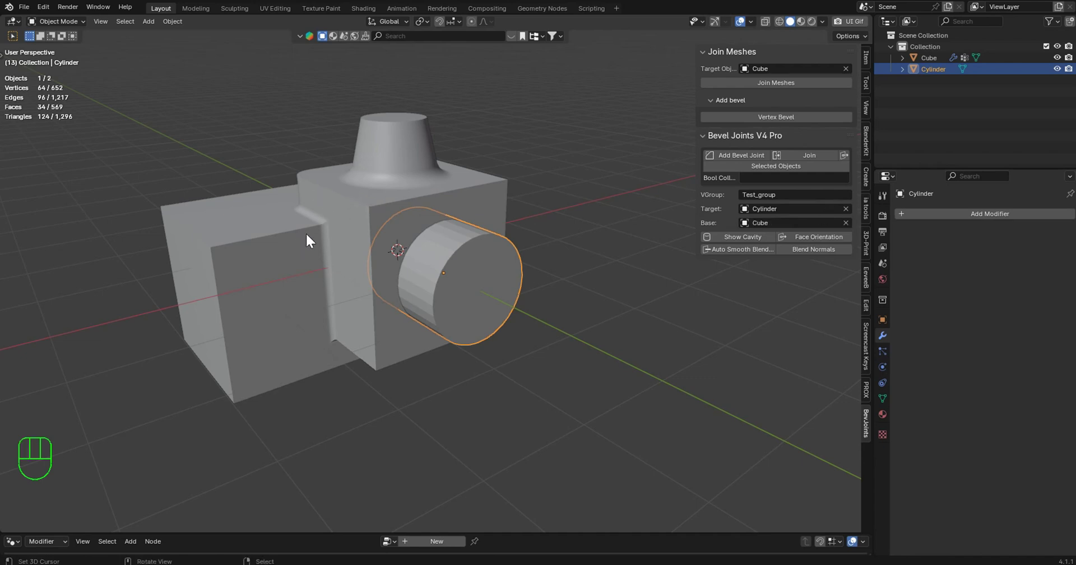
{"action": "left_click_drag", "start_coordinate": [494, 259], "coordinate": [487, 265]}
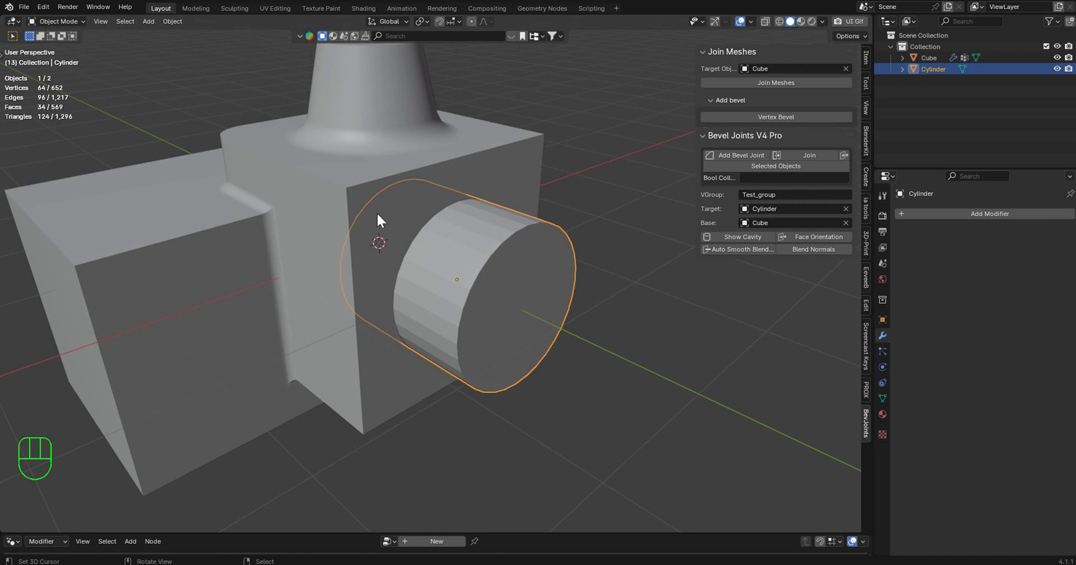
{"action": "left_click_drag", "start_coordinate": [561, 233], "coordinate": [570, 235]}
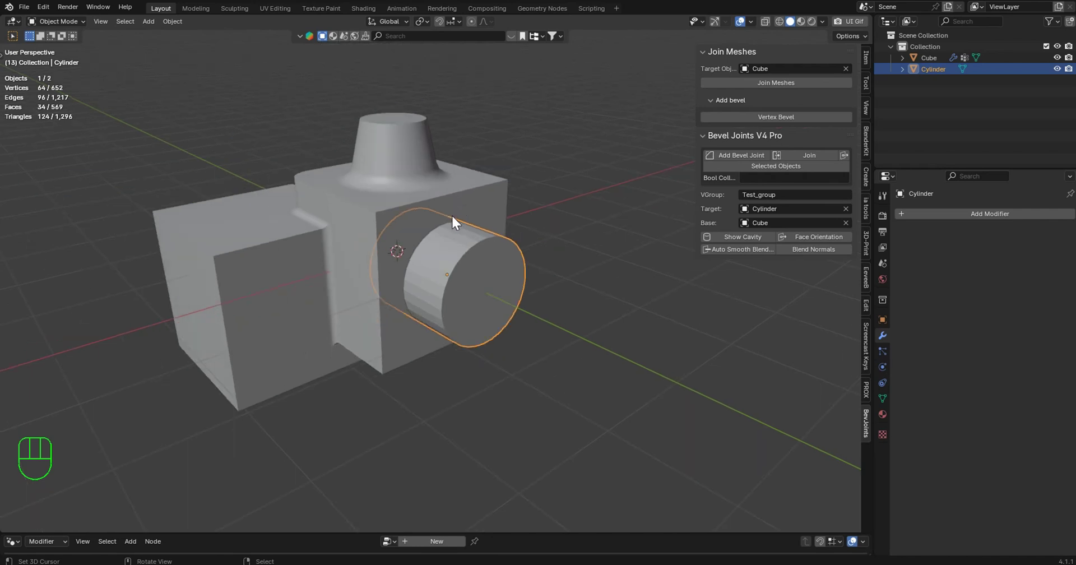
{"action": "left_click_drag", "start_coordinate": [448, 217], "coordinate": [477, 230]}
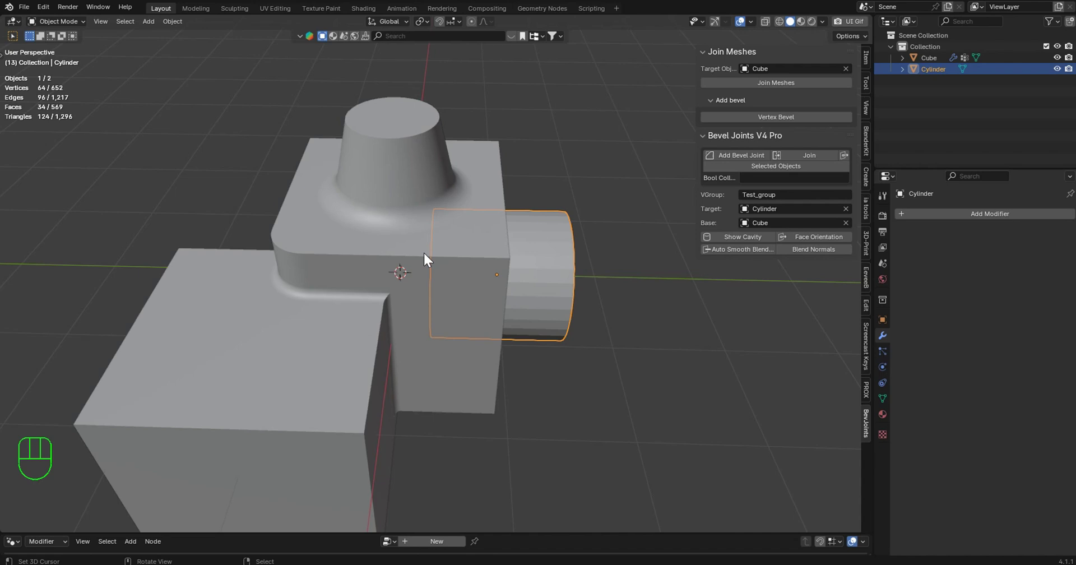
{"action": "left_click_drag", "start_coordinate": [508, 243], "coordinate": [450, 228]}
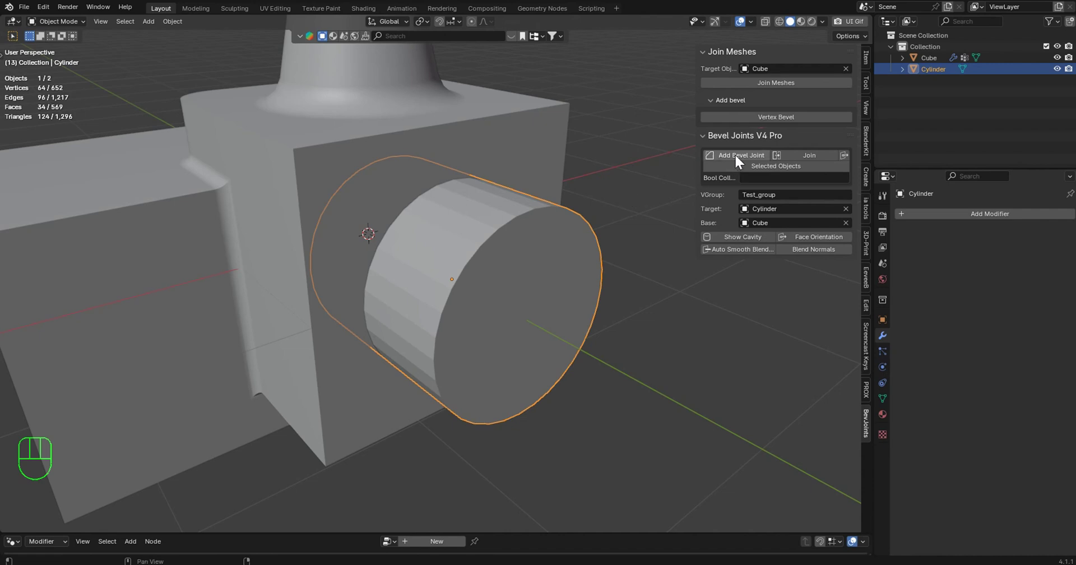
Add a bevel joint to the cylinder, 0.15 m wide with 6 segments, and preview it flaring into the cube
{"action": "left_click", "coordinate": [739, 159]}
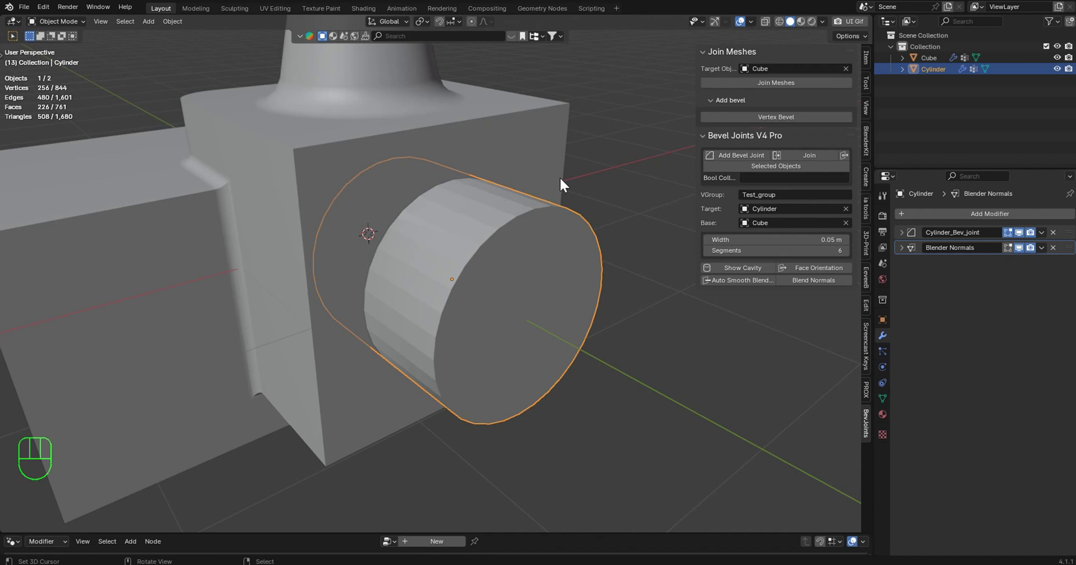
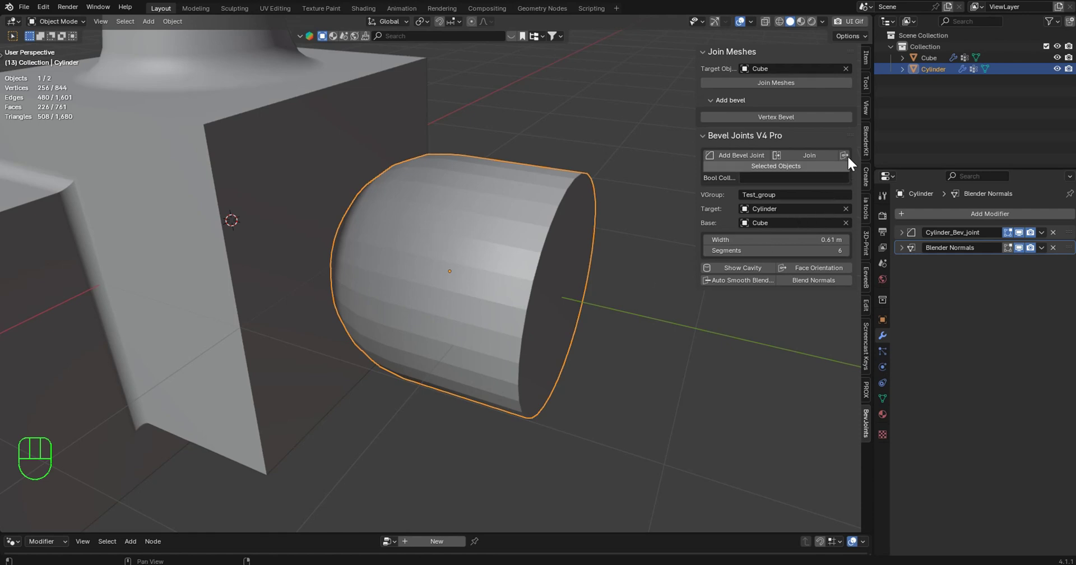
{"action": "left_click", "coordinate": [851, 159]}
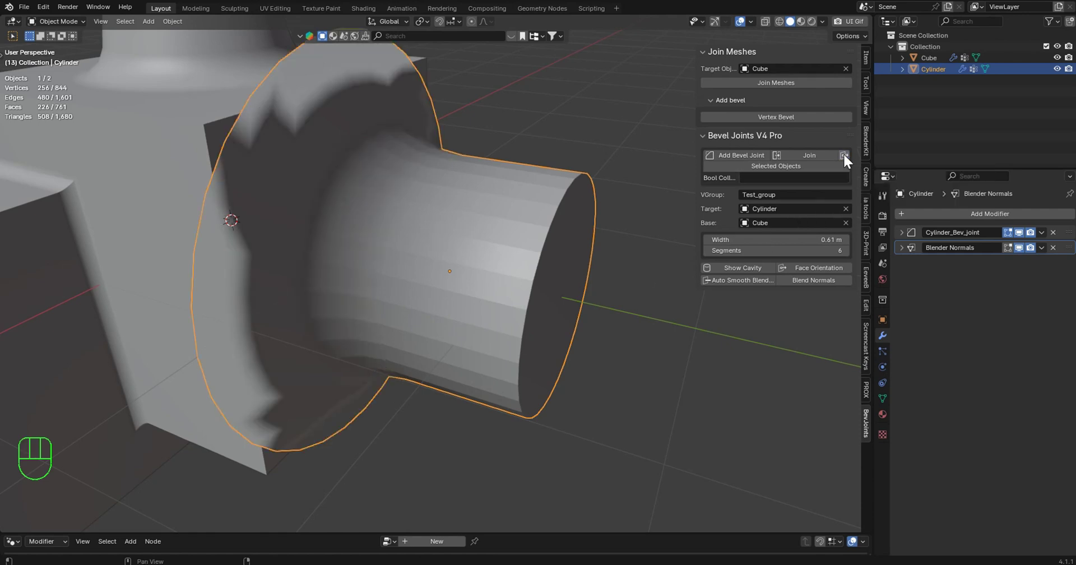
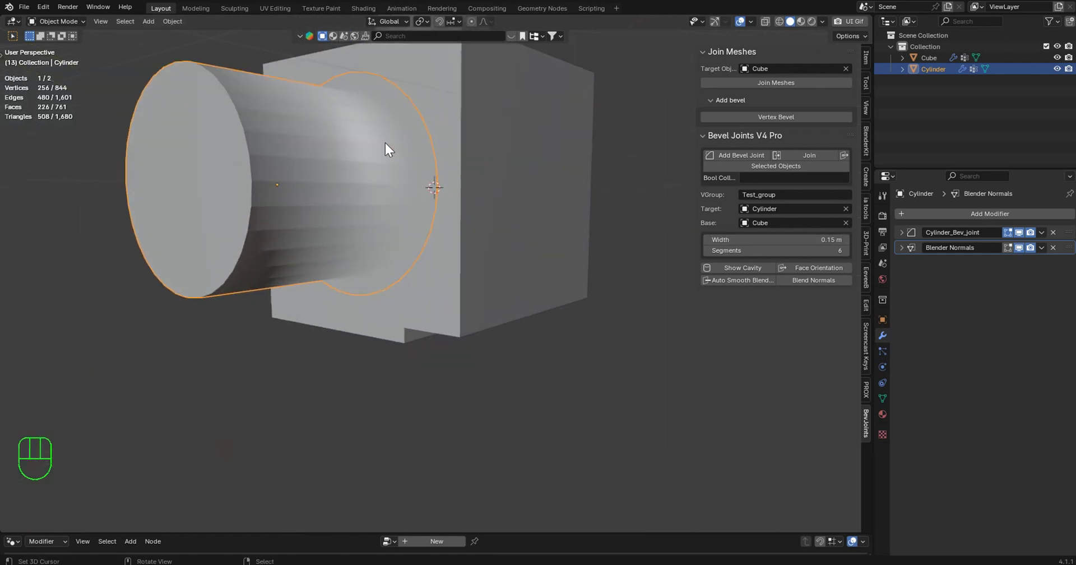
Review the cylinder's bevel joint settings and shading options, then collapse them
{"action": "right_click", "coordinate": [506, 372]}
{"action": "left_click_drag", "start_coordinate": [460, 210], "coordinate": [532, 265]}
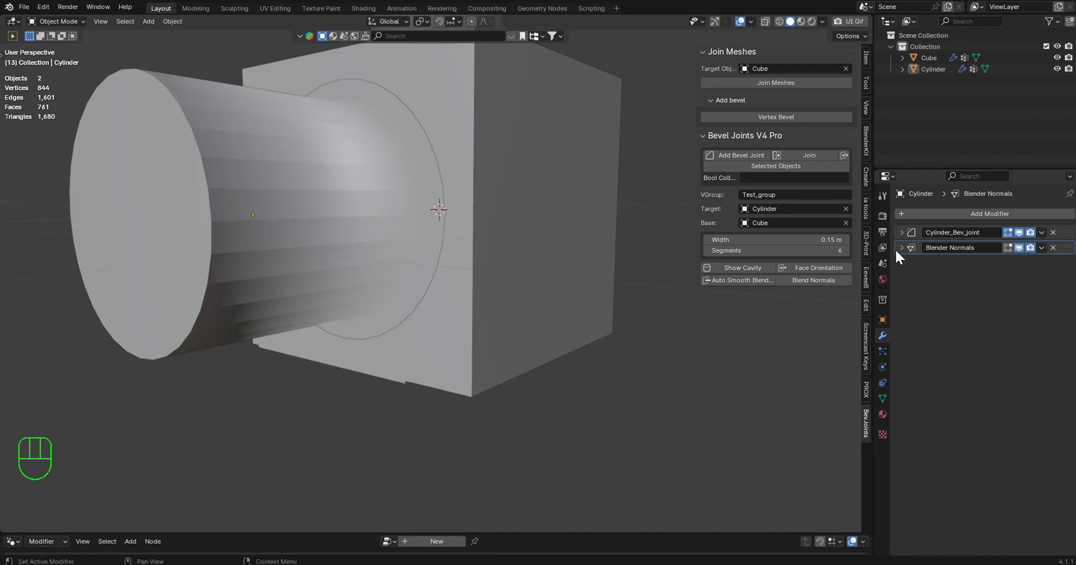
{"action": "left_click", "coordinate": [906, 239]}
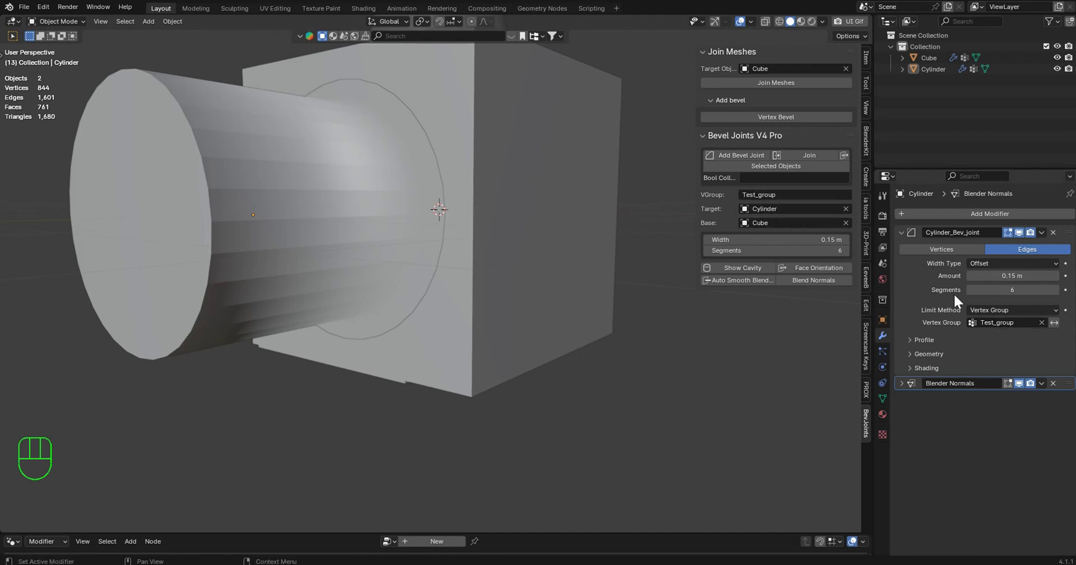
{"action": "left_click", "coordinate": [919, 372]}
{"action": "left_click", "coordinate": [981, 389]}
{"action": "left_click", "coordinate": [981, 389]}
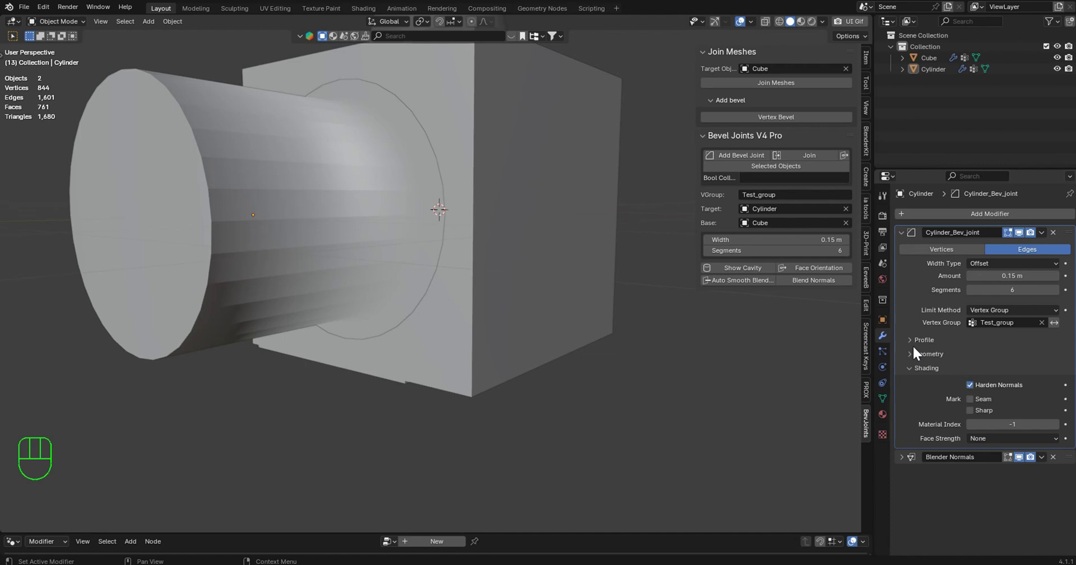
{"action": "left_click", "coordinate": [921, 370]}
Inspect the Blender Normals modifier copying Cube's normals through Test_group and collapse it
{"action": "left_click", "coordinate": [913, 233]}
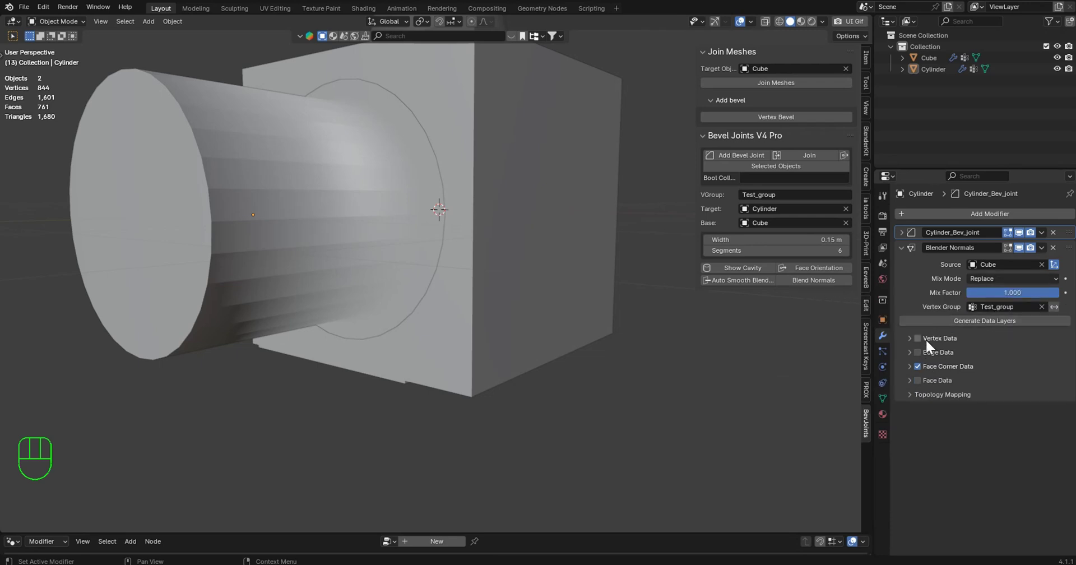
{"action": "left_click", "coordinate": [914, 367]}
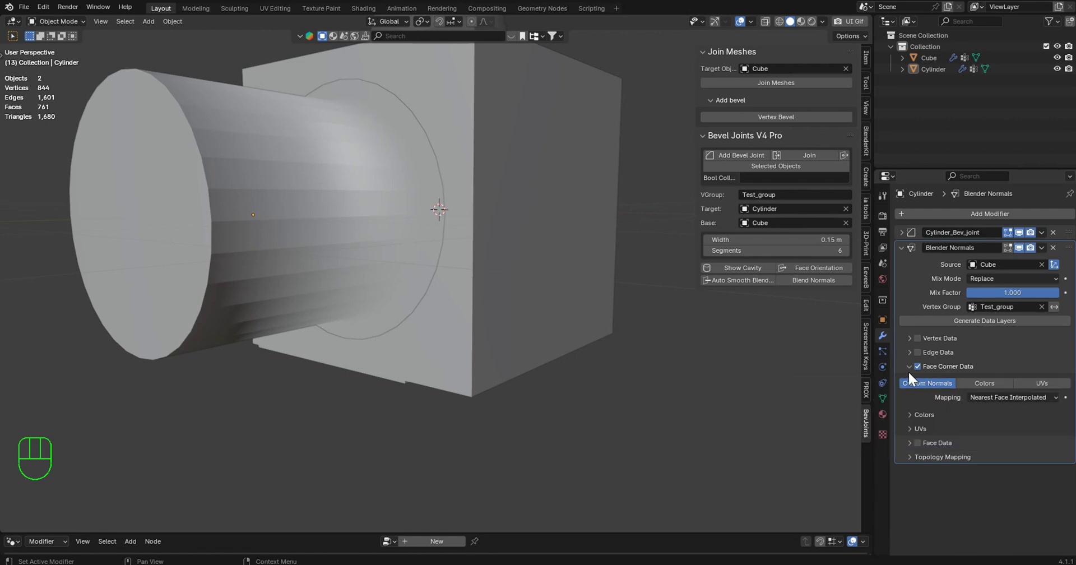
{"action": "left_click", "coordinate": [915, 371]}
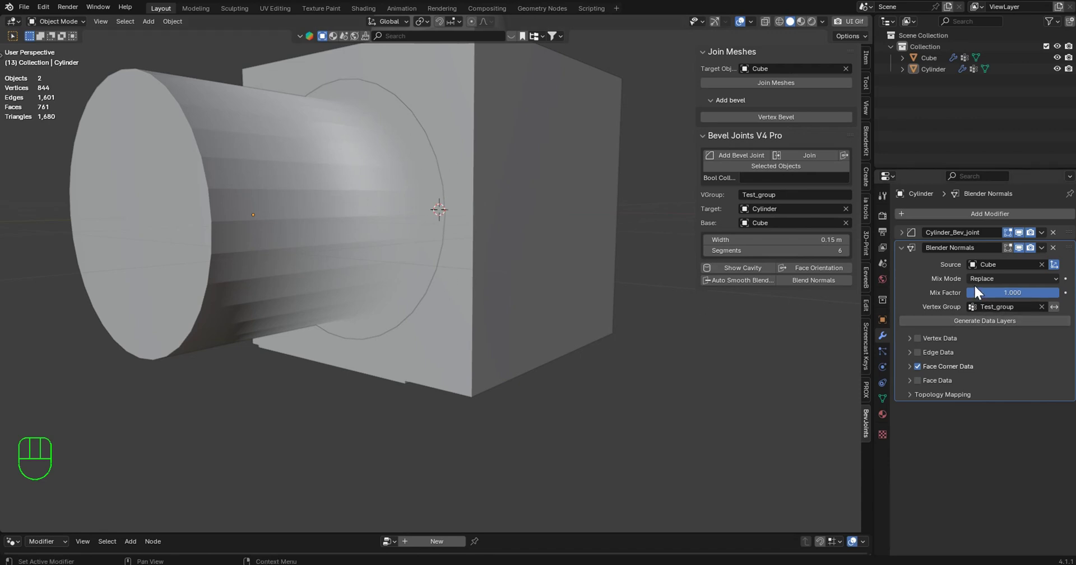
{"action": "left_click", "coordinate": [1023, 249]}
{"action": "left_click_drag", "start_coordinate": [528, 186], "coordinate": [563, 195]}
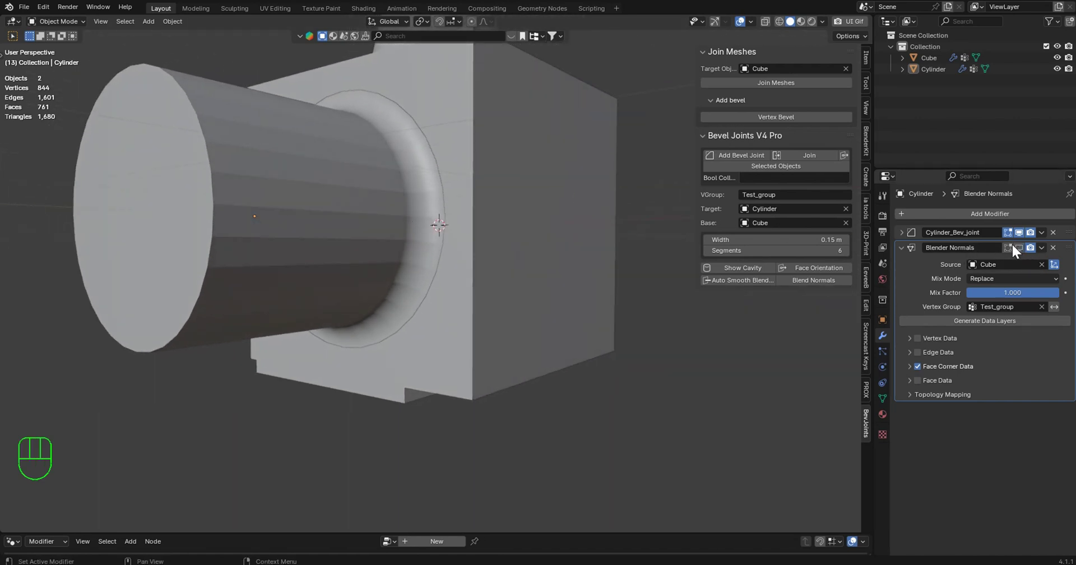
{"action": "left_click", "coordinate": [1027, 250]}
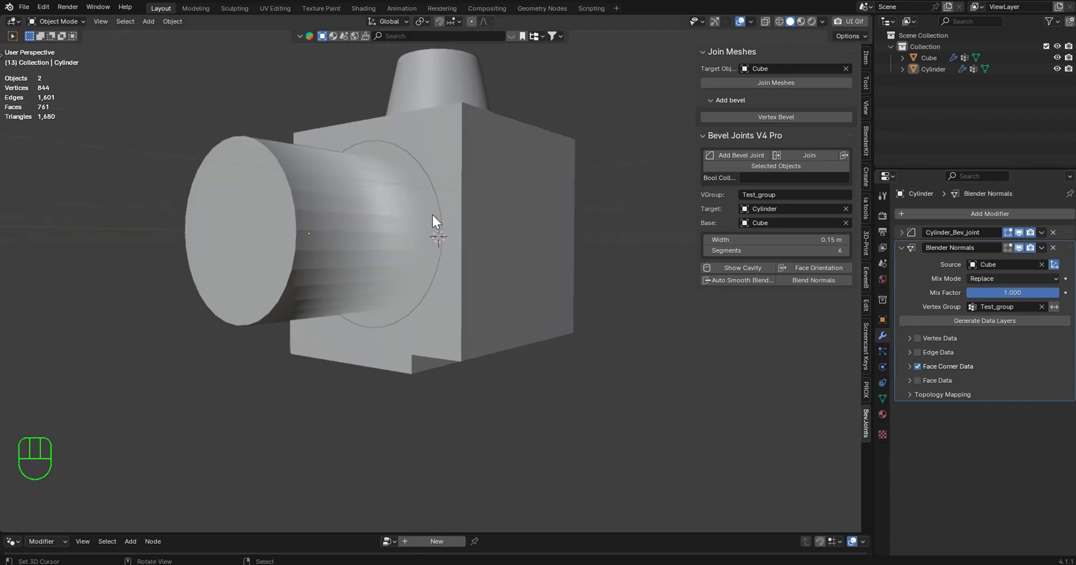
Orbit around the cylinder joint to check the smoothed seam from several angles
{"action": "left_click_drag", "start_coordinate": [433, 224], "coordinate": [549, 242]}
{"action": "left_click_drag", "start_coordinate": [509, 244], "coordinate": [552, 254]}
{"action": "middle_click", "coordinate": [514, 244]}
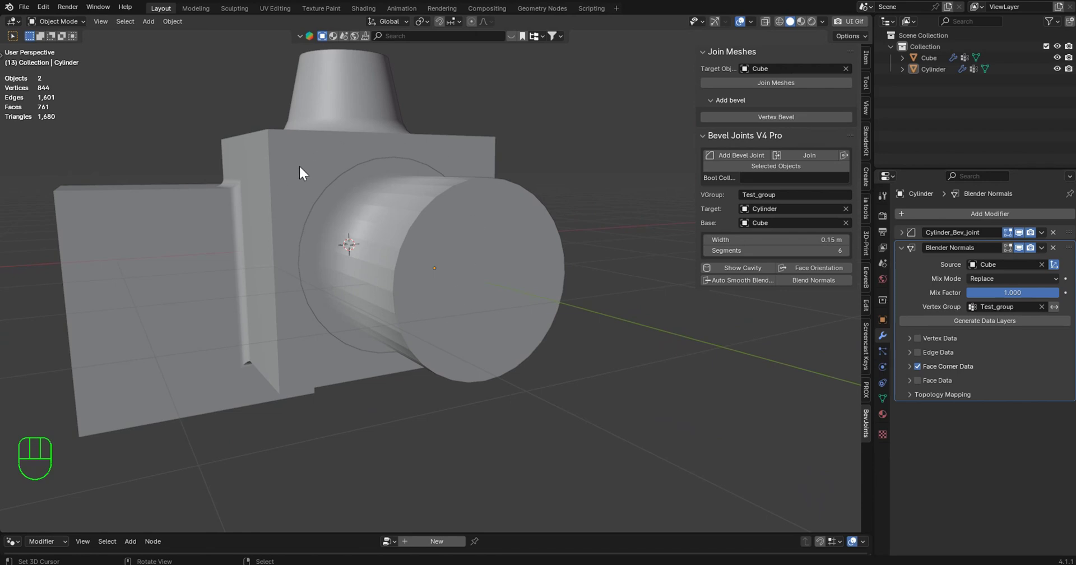
{"action": "left_click_drag", "start_coordinate": [617, 136], "coordinate": [507, 138]}
{"action": "left_click_drag", "start_coordinate": [515, 158], "coordinate": [520, 235]}
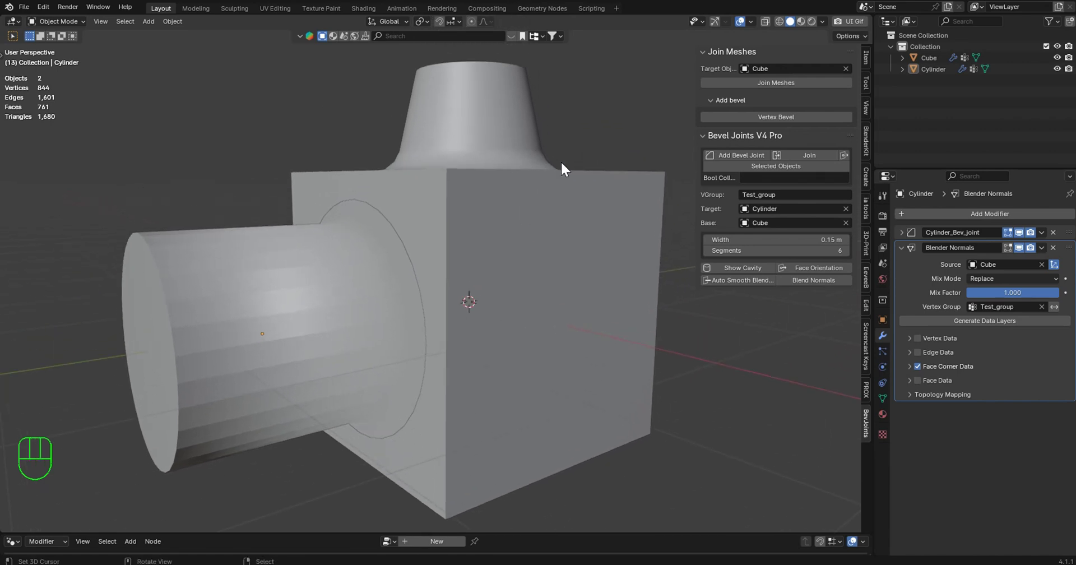
{"action": "left_click_drag", "start_coordinate": [570, 159], "coordinate": [587, 164]}
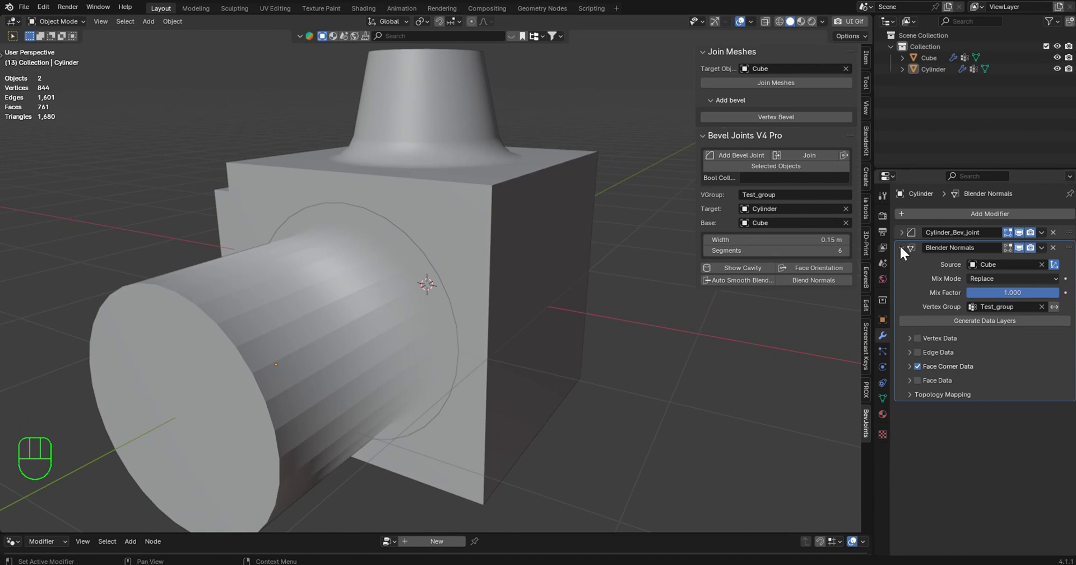
{"action": "left_click", "coordinate": [903, 251]}
{"action": "left_click", "coordinate": [799, 273]}
{"action": "left_click_drag", "start_coordinate": [444, 228], "coordinate": [555, 249]}
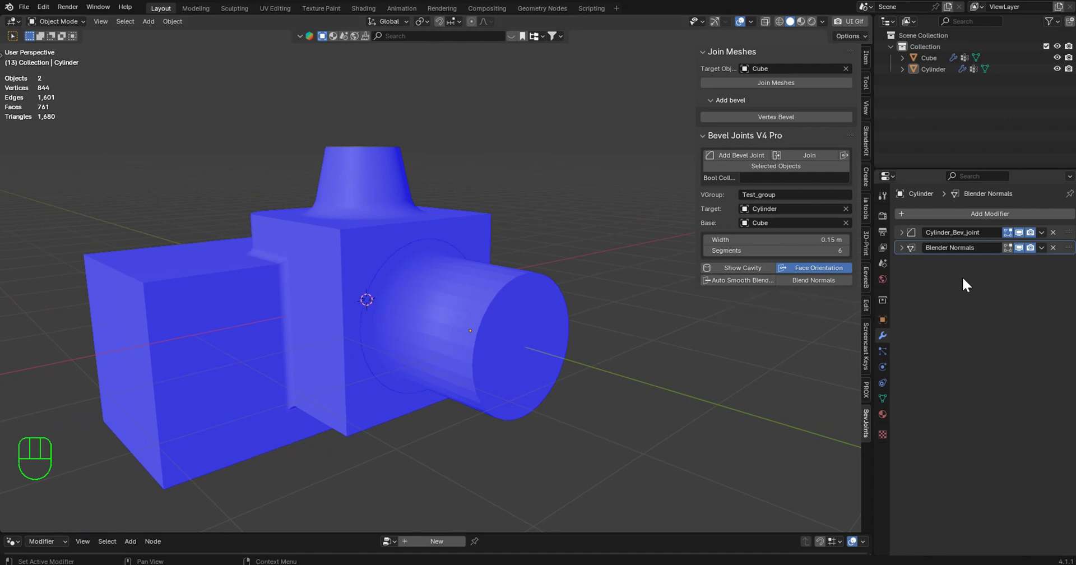
{"action": "left_click", "coordinate": [799, 285]}
{"action": "left_click", "coordinate": [802, 286]}
{"action": "left_click", "coordinate": [801, 285]}
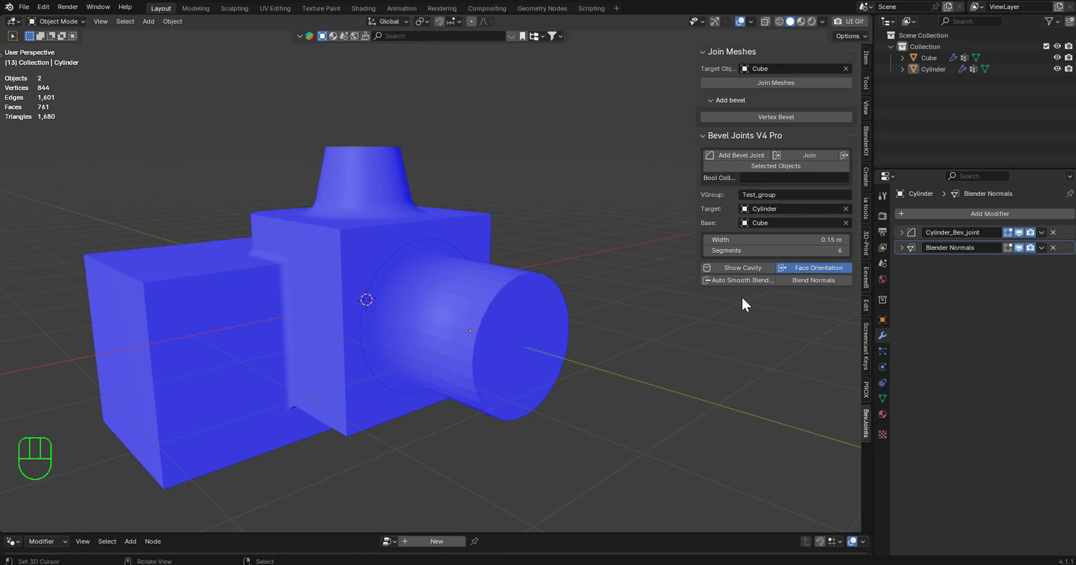
{"action": "left_click_drag", "start_coordinate": [559, 255], "coordinate": [585, 276]}
{"action": "left_click", "coordinate": [756, 269]}
{"action": "left_click", "coordinate": [757, 269]}
{"action": "left_click", "coordinate": [819, 271]}
{"action": "middle_click", "coordinate": [536, 209]}
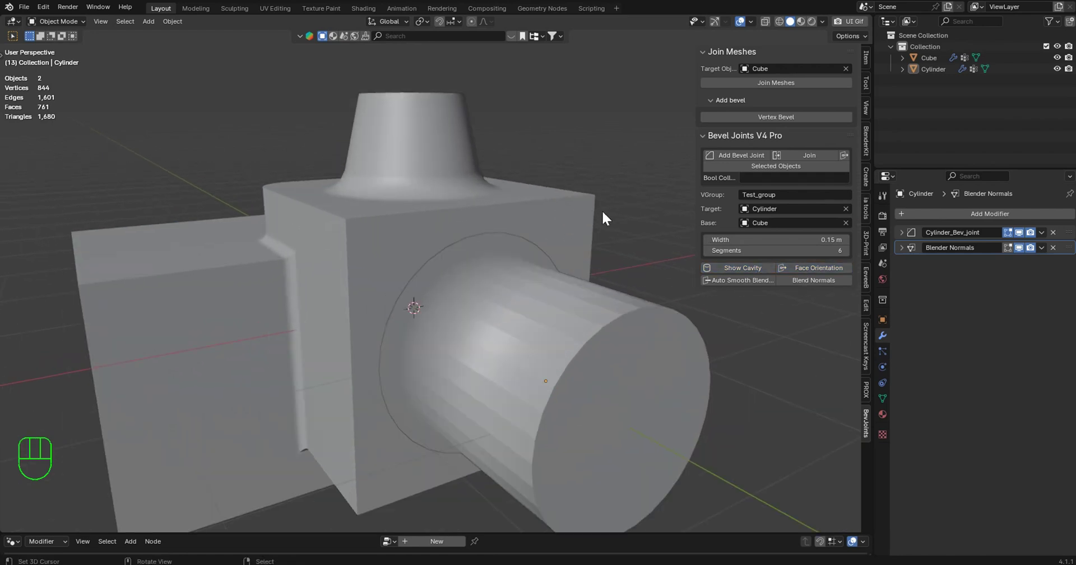
Apply the cylinder's bevel joint and join the cylinder and cube into one mesh
{"action": "left_click_drag", "start_coordinate": [493, 202], "coordinate": [493, 206]}
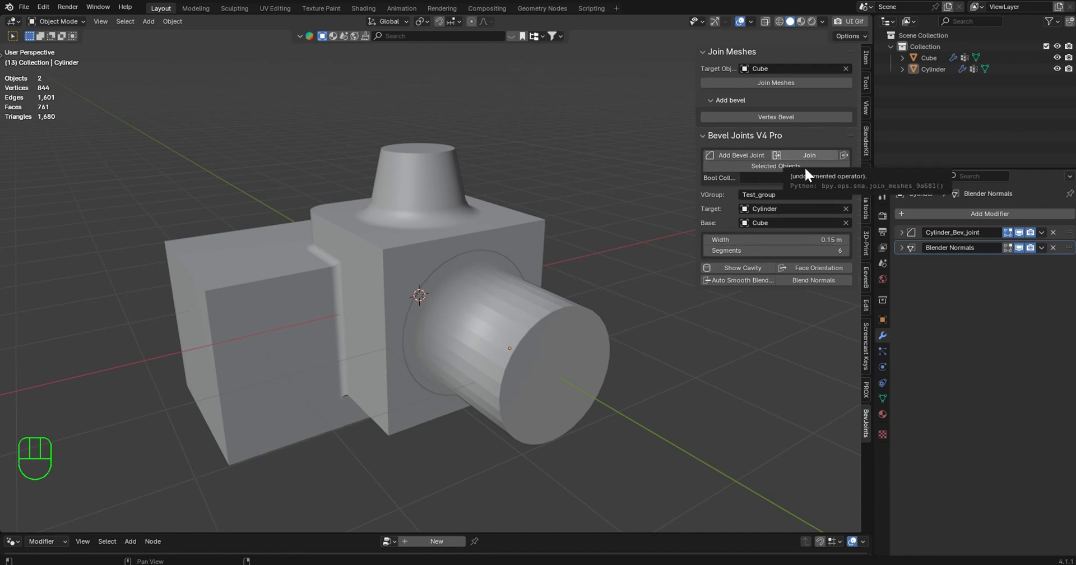
{"action": "left_click_drag", "start_coordinate": [1045, 237], "coordinate": [1032, 248]}
{"action": "left_click", "coordinate": [1037, 241]}
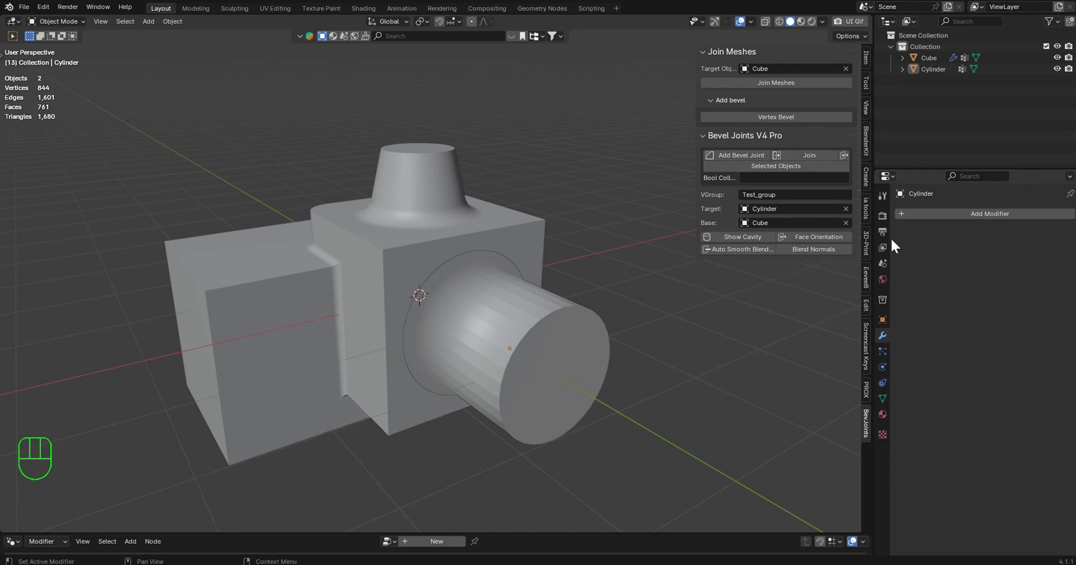
{"action": "left_click_drag", "start_coordinate": [507, 300], "coordinate": [522, 245]}
{"action": "right_click", "coordinate": [523, 244]}
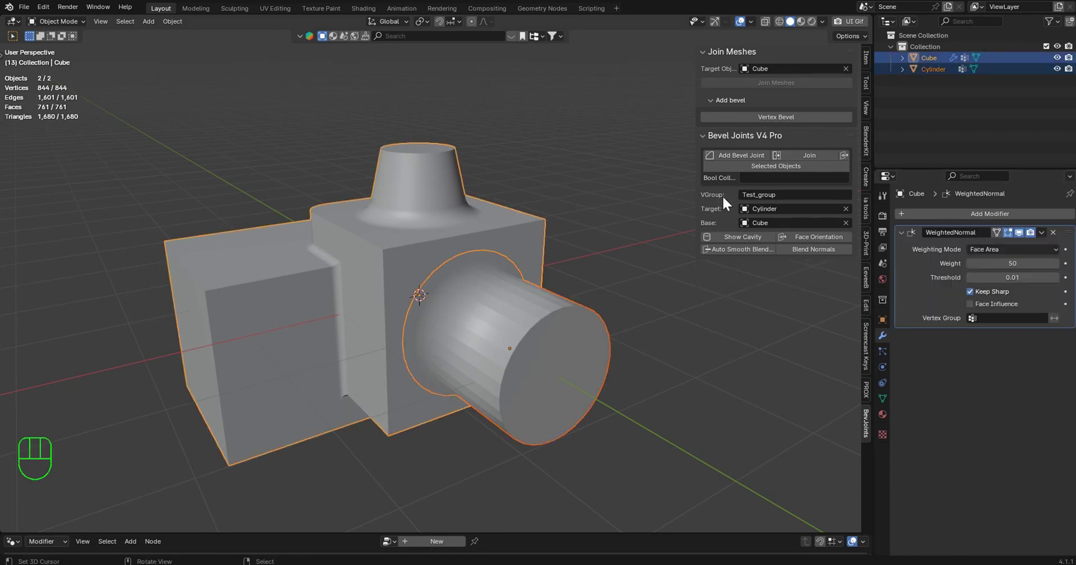
{"action": "left_click", "coordinate": [816, 160]}
Shade the joined object smooth and orbit to check the seams and whole model
{"action": "left_click_drag", "start_coordinate": [606, 219], "coordinate": [508, 200]}
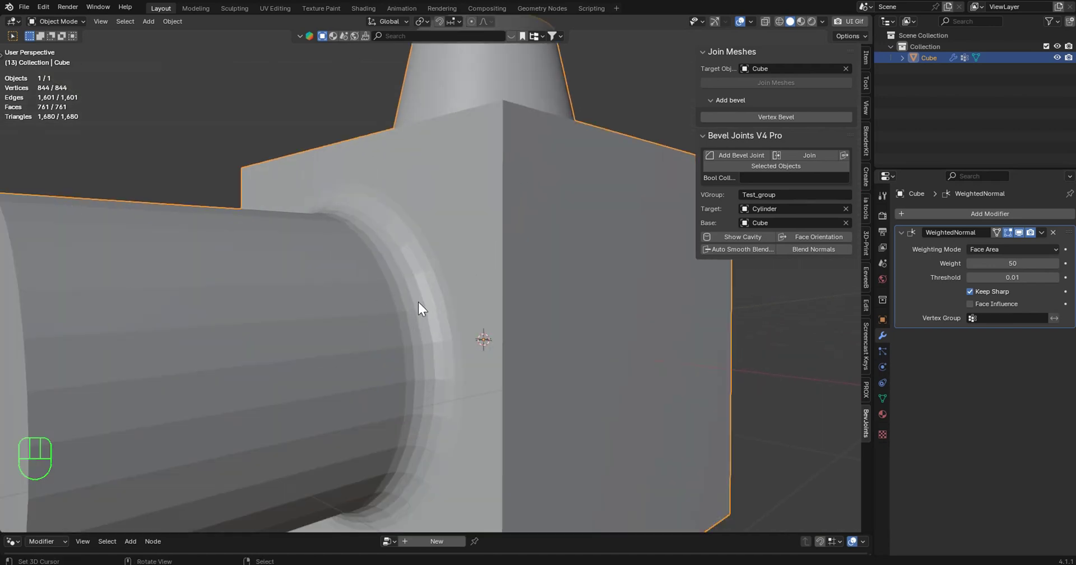
{"action": "middle_click", "coordinate": [454, 249]}
{"action": "left_click_drag", "start_coordinate": [1034, 238], "coordinate": [1013, 245]}
{"action": "key", "text": "q"}
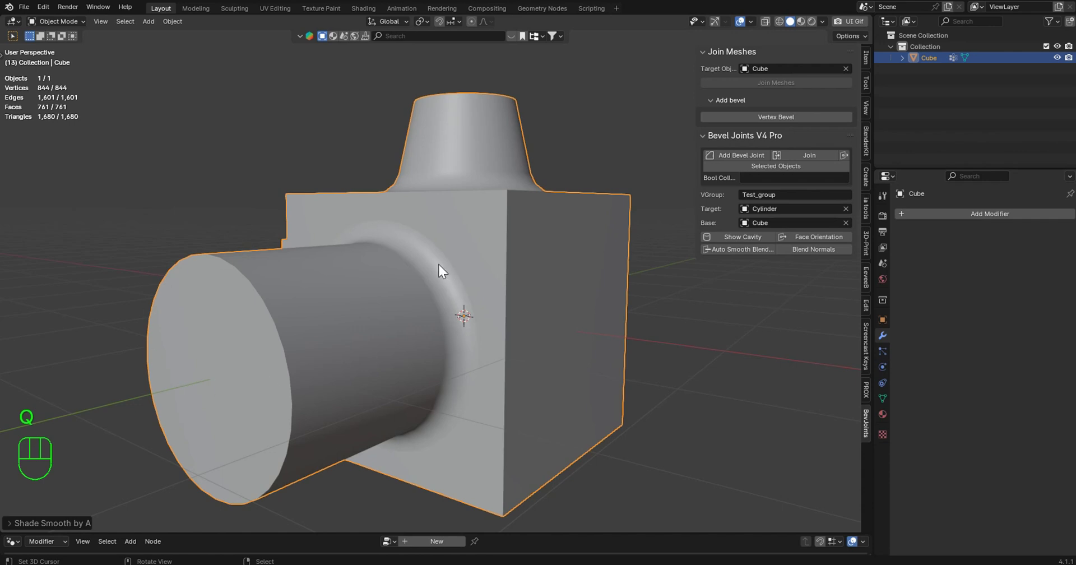
{"action": "left_click_drag", "start_coordinate": [404, 266], "coordinate": [389, 269]}
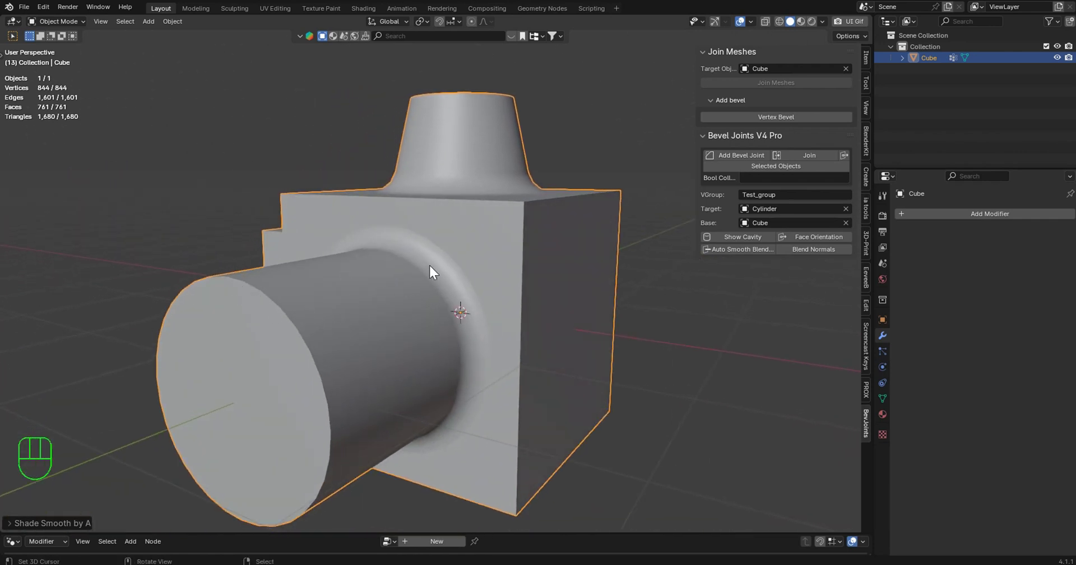
{"action": "left_click_drag", "start_coordinate": [407, 301], "coordinate": [551, 324]}
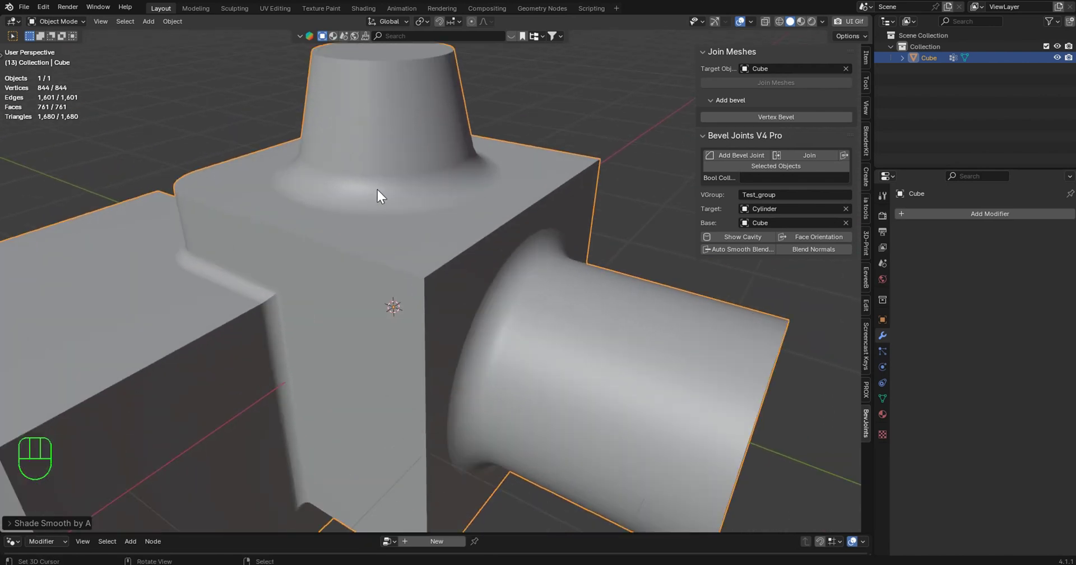
{"action": "left_click_drag", "start_coordinate": [451, 223], "coordinate": [520, 262]}
{"action": "left_click_drag", "start_coordinate": [499, 330], "coordinate": [507, 285]}
{"action": "left_click_drag", "start_coordinate": [498, 285], "coordinate": [423, 293]}
{"action": "left_click_drag", "start_coordinate": [472, 281], "coordinate": [204, 326]}
Add a UV sphere against the cube's front face, shrink it and apply its scale
{"action": "key", "text": "shift+a"}
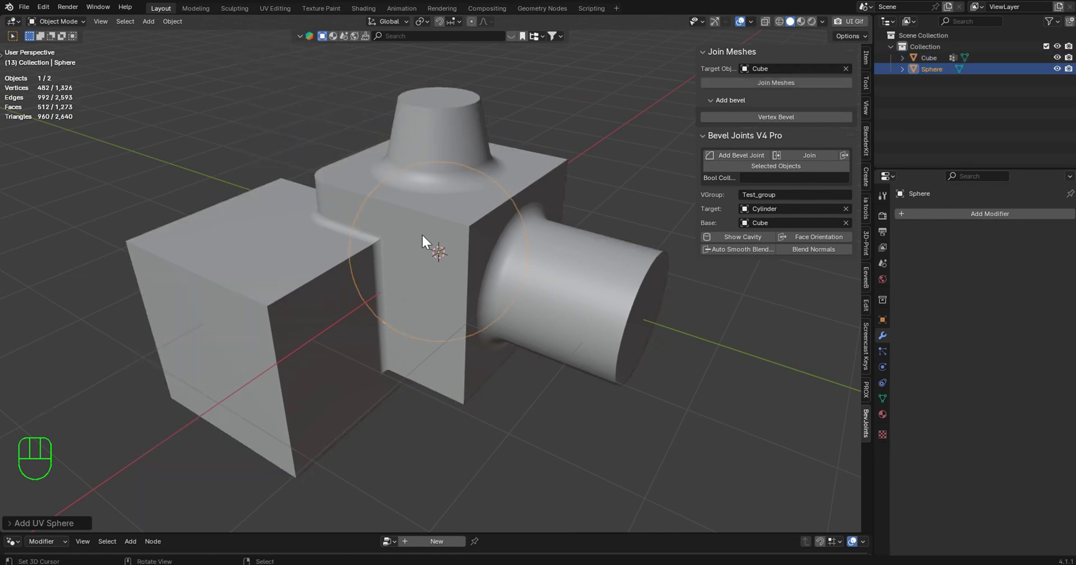
{"action": "key", "text": "y"}
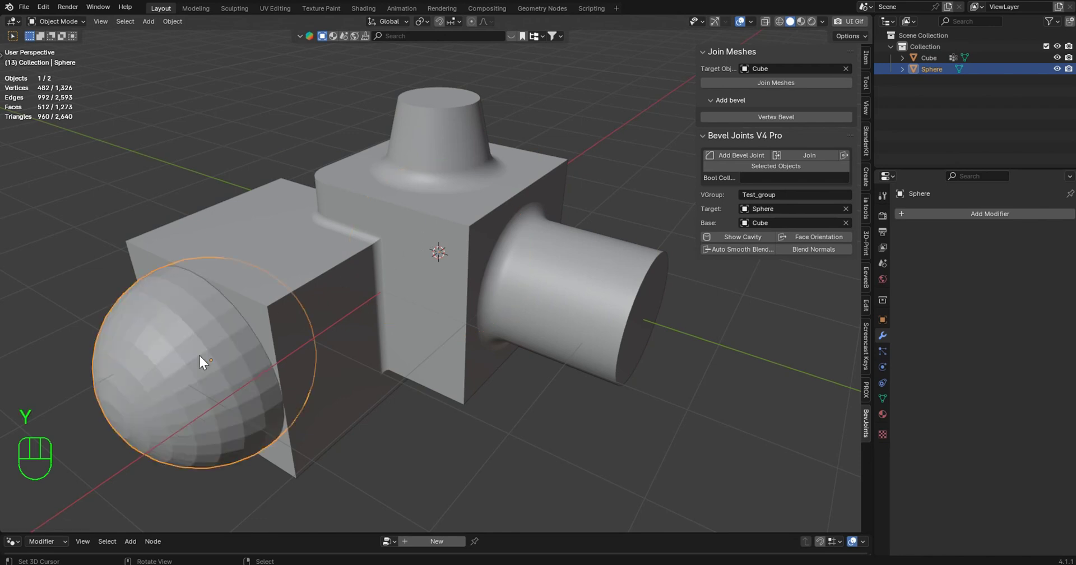
{"action": "left_click_drag", "start_coordinate": [312, 308], "coordinate": [391, 302]}
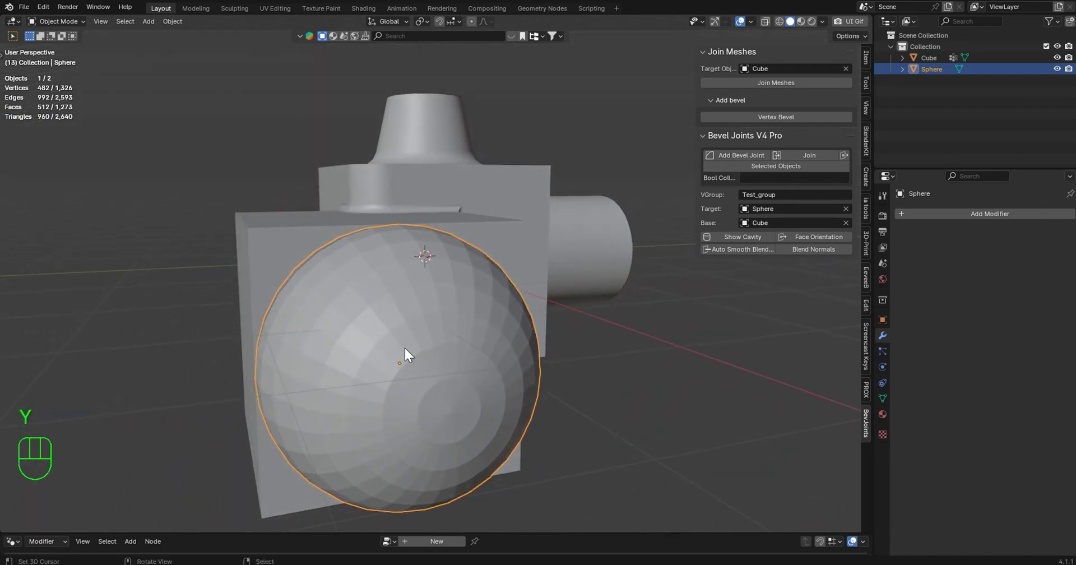
{"action": "key", "text": "s"}
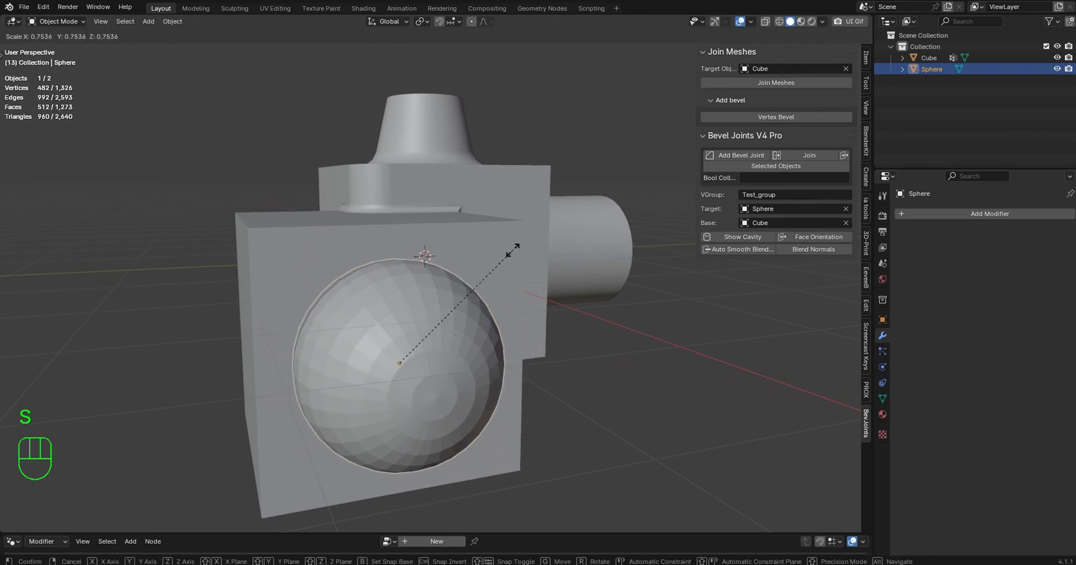
{"action": "key", "text": "ctrl+a"}
{"action": "left_click_drag", "start_coordinate": [406, 340], "coordinate": [428, 320]}
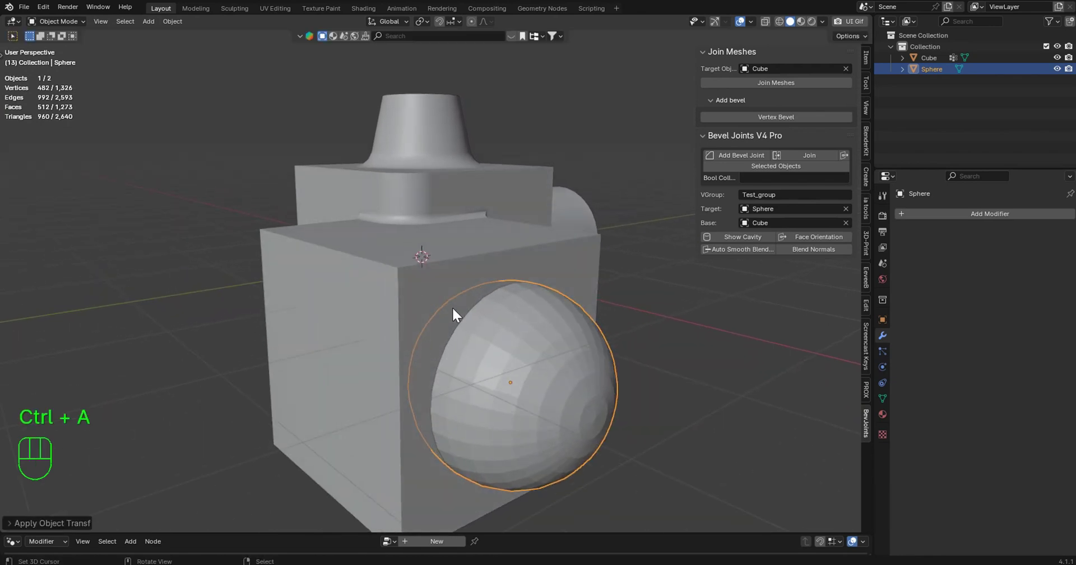
Reselect the sphere and switch to a front wireframe view of the model
{"action": "left_click", "coordinate": [709, 144]}
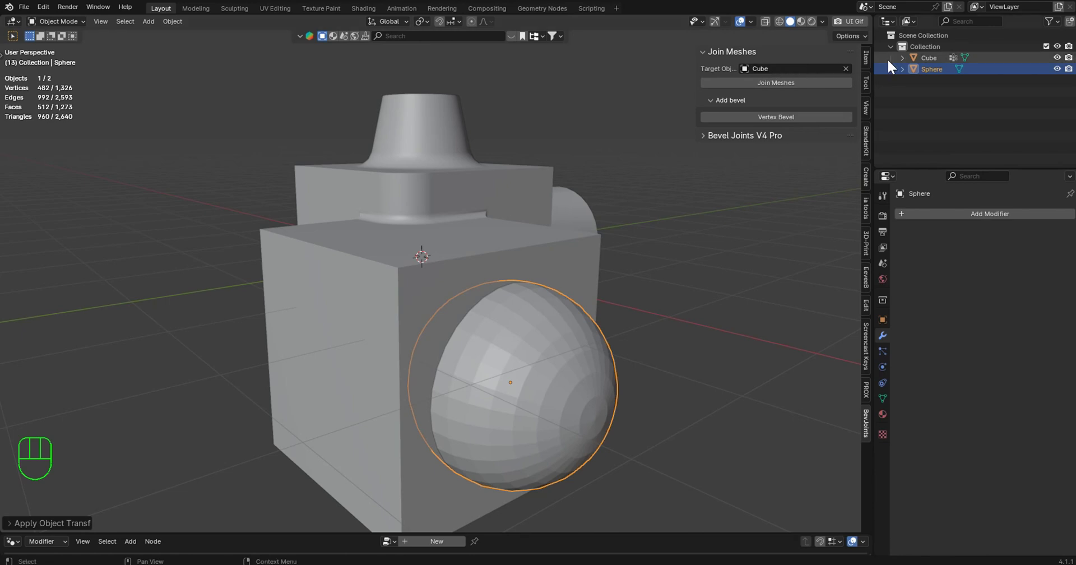
{"action": "left_click", "coordinate": [935, 59]}
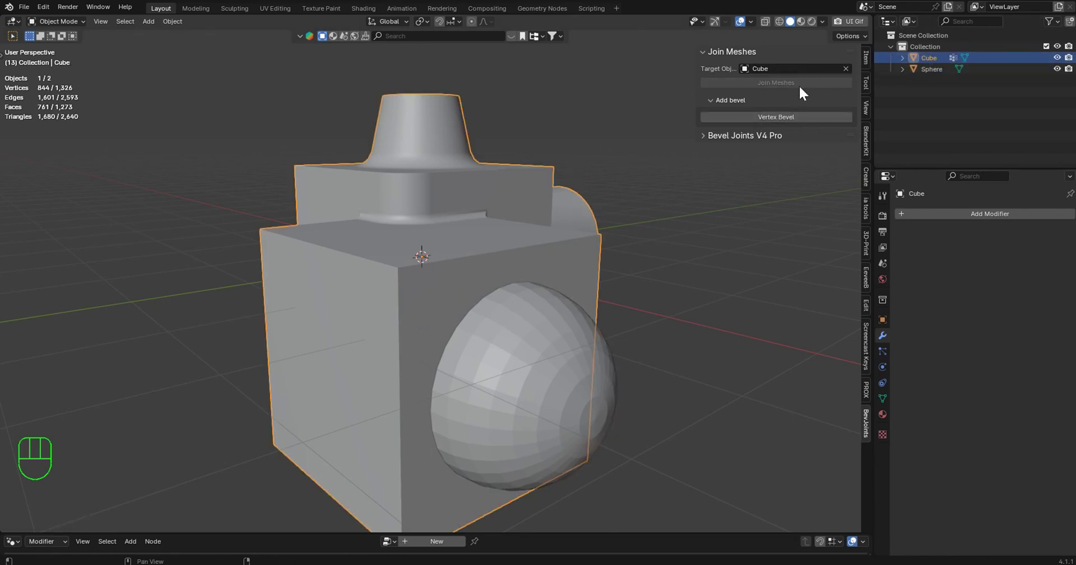
{"action": "right_click", "coordinate": [567, 317]}
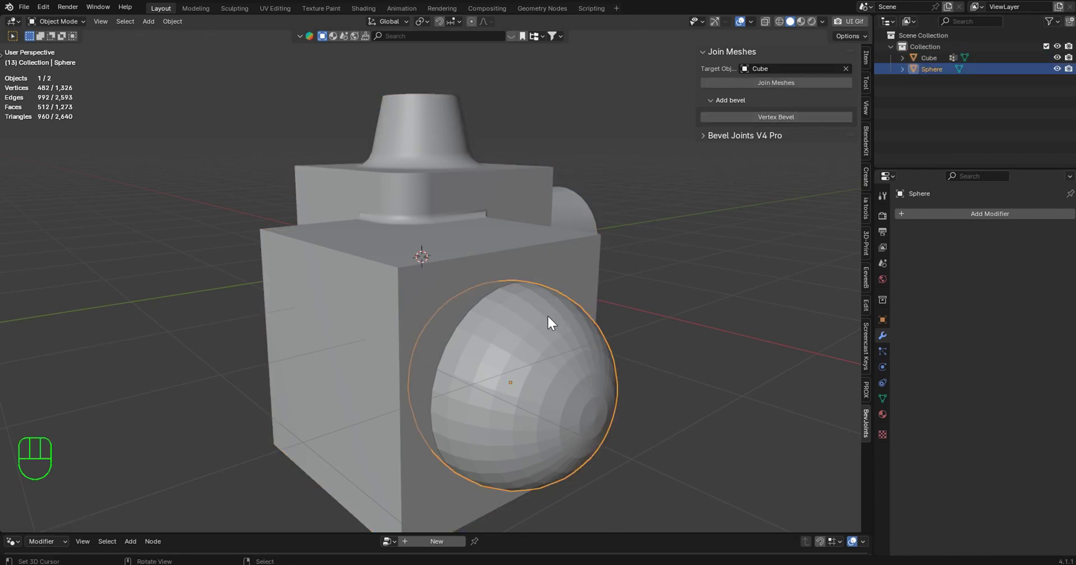
{"action": "left_click_drag", "start_coordinate": [535, 360], "coordinate": [533, 333]}
{"action": "key", "text": "z"}
{"action": "left_click_drag", "start_coordinate": [486, 342], "coordinate": [522, 339]}
{"action": "key", "text": "KP_1"}
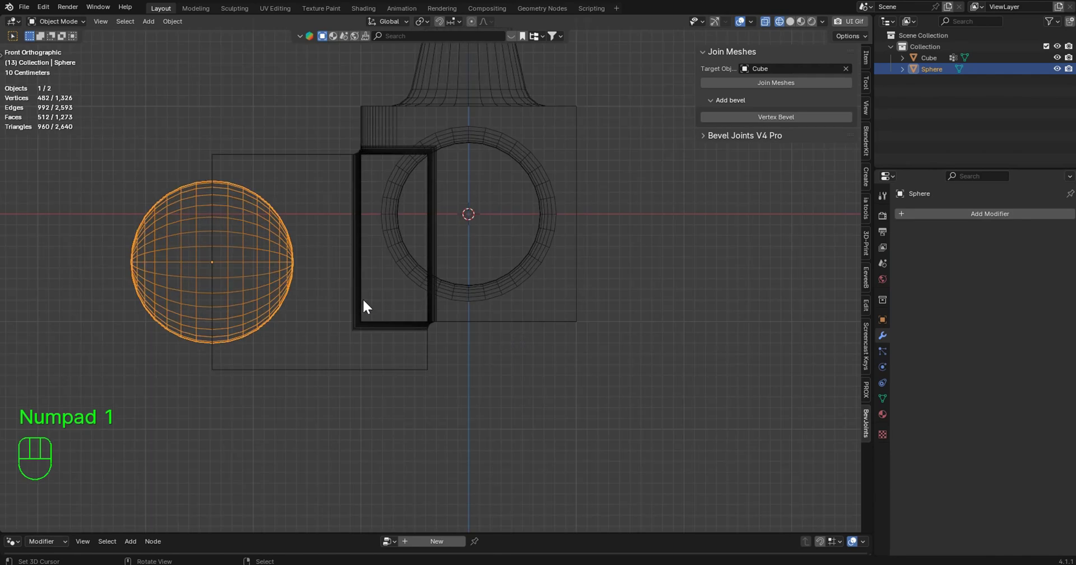
Move the sphere sideways so it sits partly sunk into the cube's side
{"action": "left_click_drag", "start_coordinate": [272, 268], "coordinate": [576, 308]}
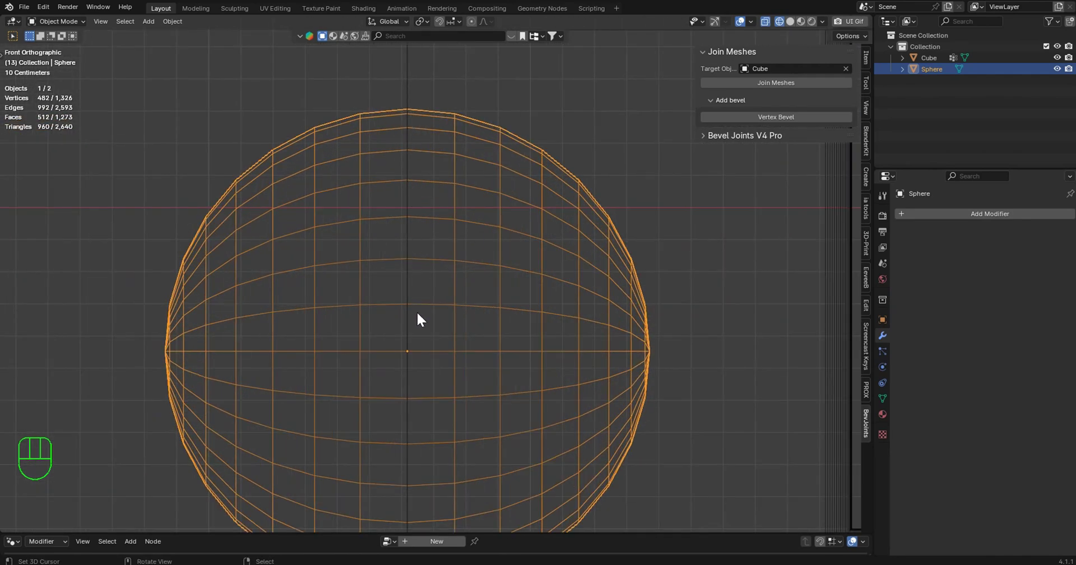
{"action": "key", "text": "g"}
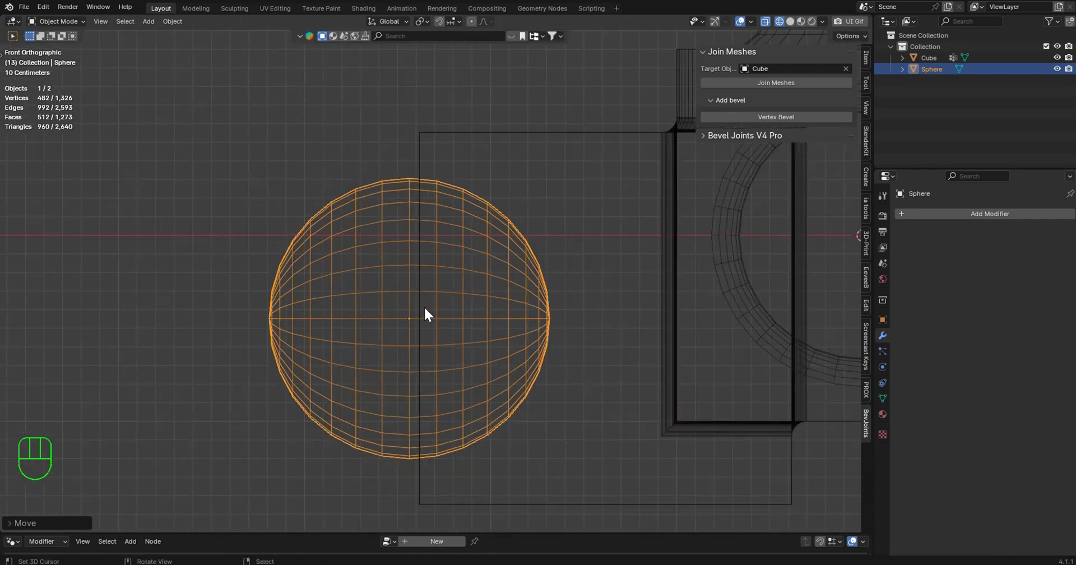
{"action": "left_click_drag", "start_coordinate": [439, 316], "coordinate": [560, 327]}
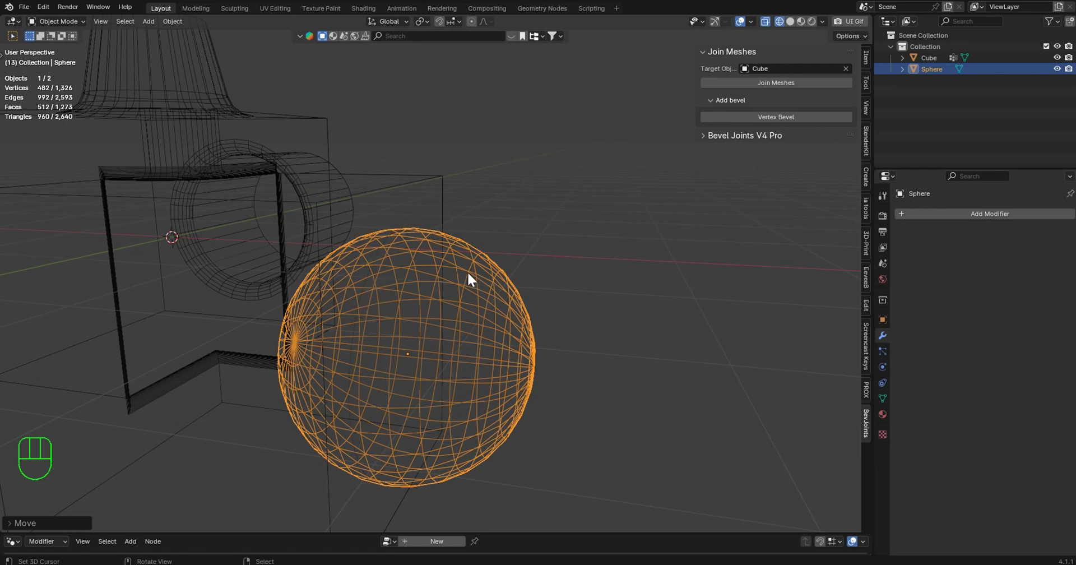
{"action": "key", "text": "z"}
{"action": "key", "text": "Tab"}
{"action": "key", "text": "Tab"}
{"action": "middle_click", "coordinate": [572, 205]}
{"action": "left_click_drag", "start_coordinate": [381, 266], "coordinate": [532, 261]}
{"action": "left_click_drag", "start_coordinate": [524, 255], "coordinate": [402, 212]}
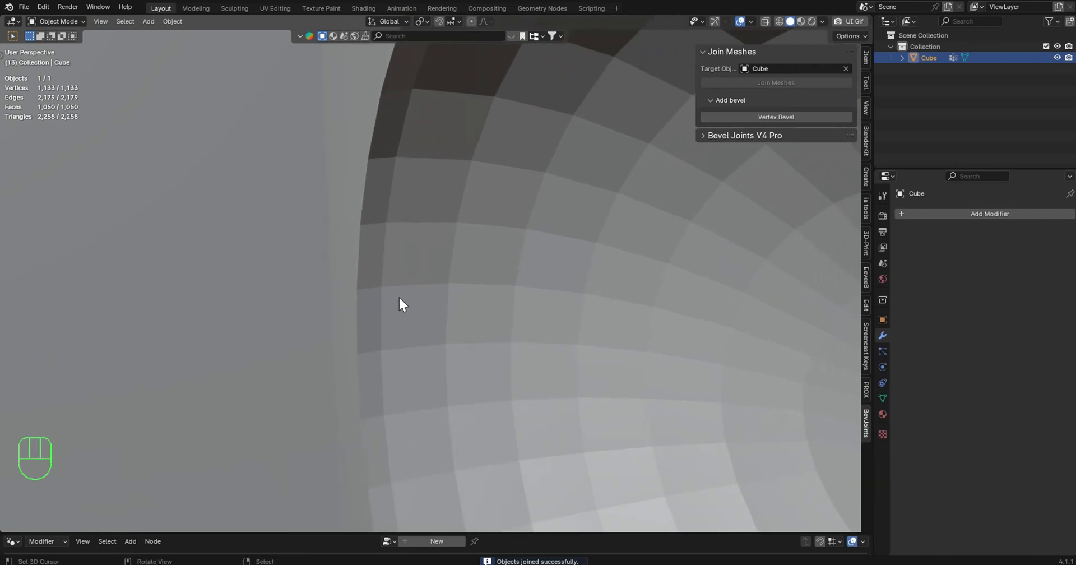
{"action": "middle_click", "coordinate": [441, 254]}
{"action": "left_click_drag", "start_coordinate": [430, 273], "coordinate": [361, 272]}
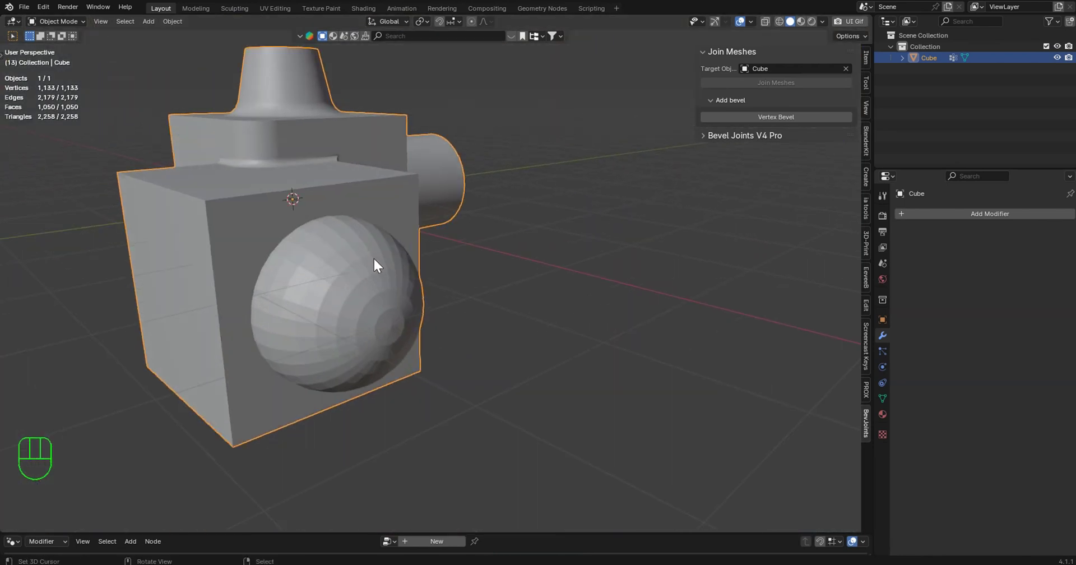
{"action": "left_click_drag", "start_coordinate": [393, 269], "coordinate": [492, 277]}
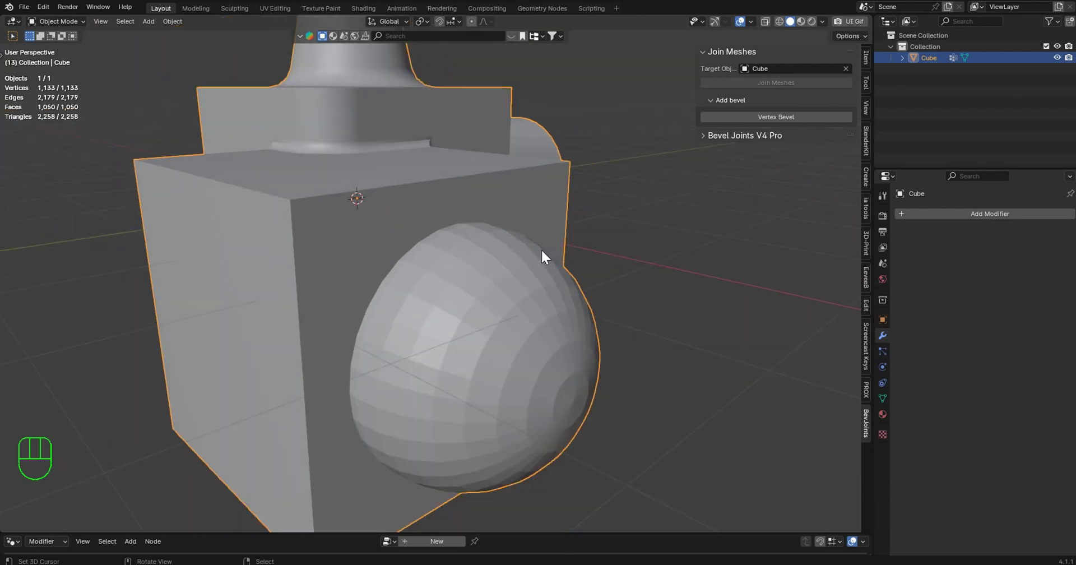
{"action": "middle_click", "coordinate": [530, 258]}
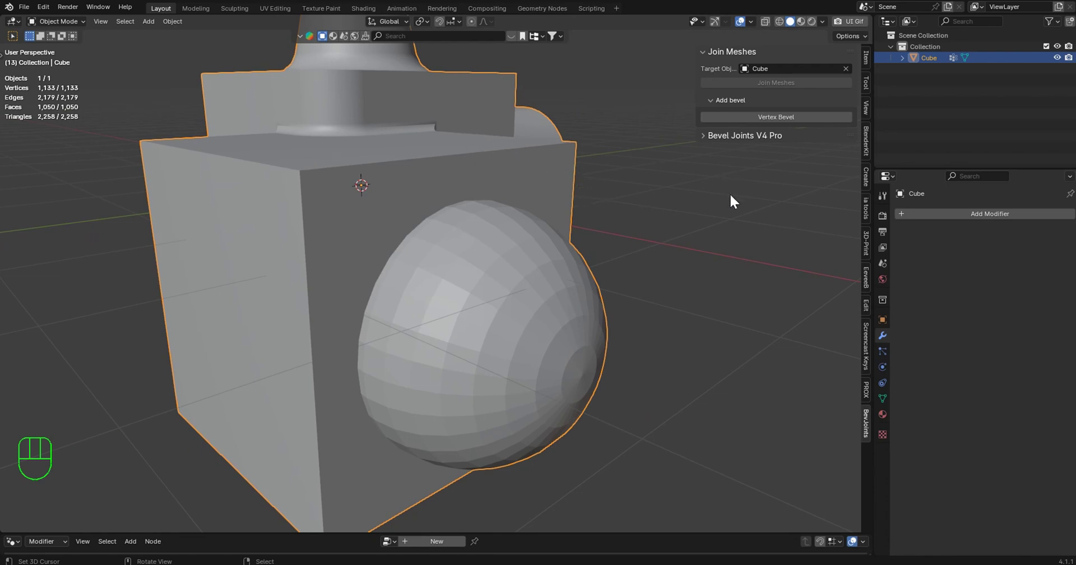
{"action": "middle_click", "coordinate": [646, 192]}
{"action": "left_click_drag", "start_coordinate": [640, 186], "coordinate": [635, 177]}
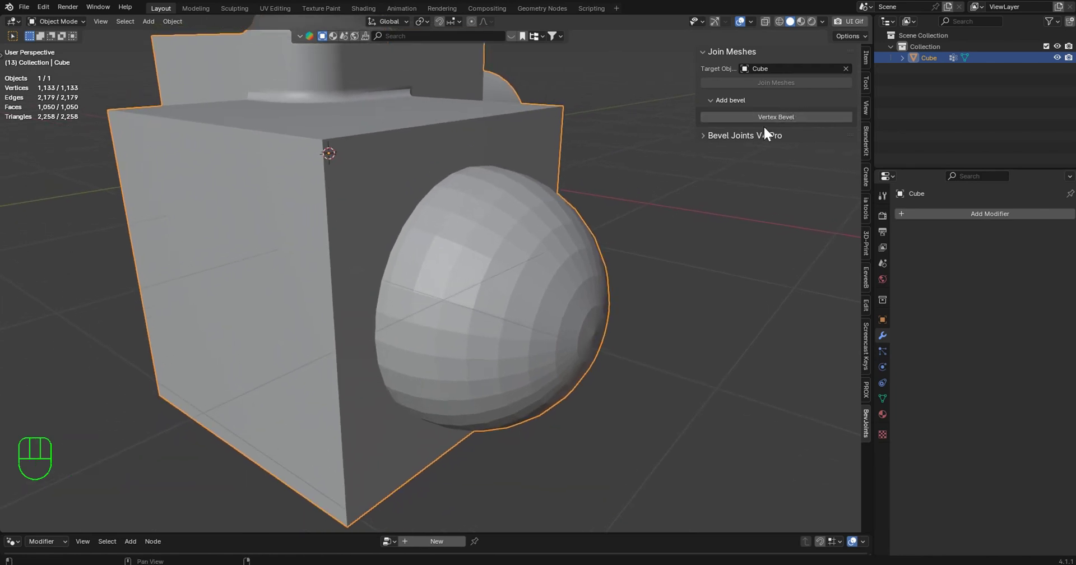
Add a 0.04 m vertex bevel rounding the seams where the shapes meet the cube
{"action": "left_click", "coordinate": [771, 121]}
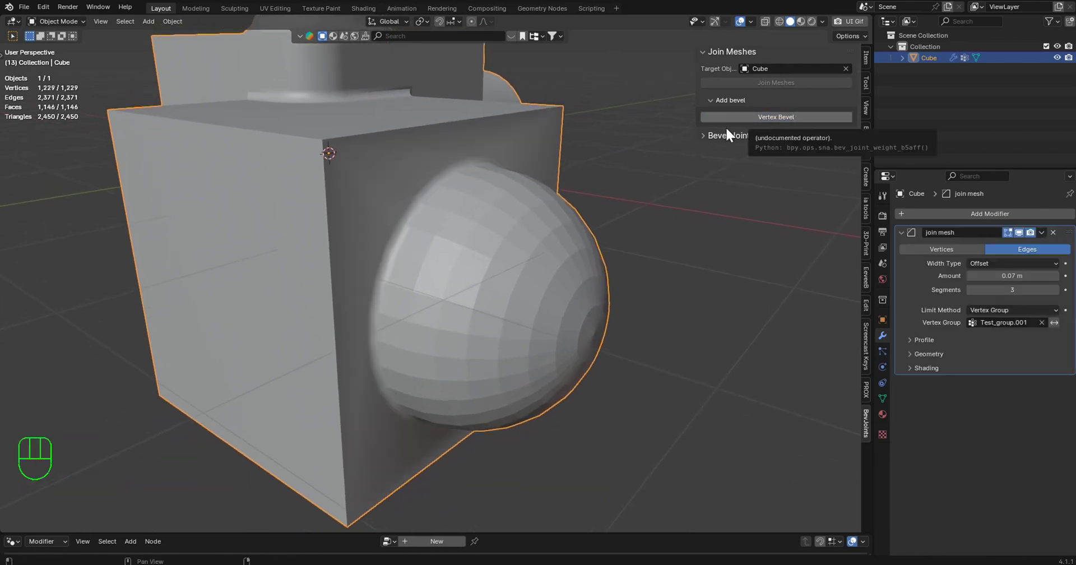
{"action": "left_click_drag", "start_coordinate": [671, 211], "coordinate": [643, 203]}
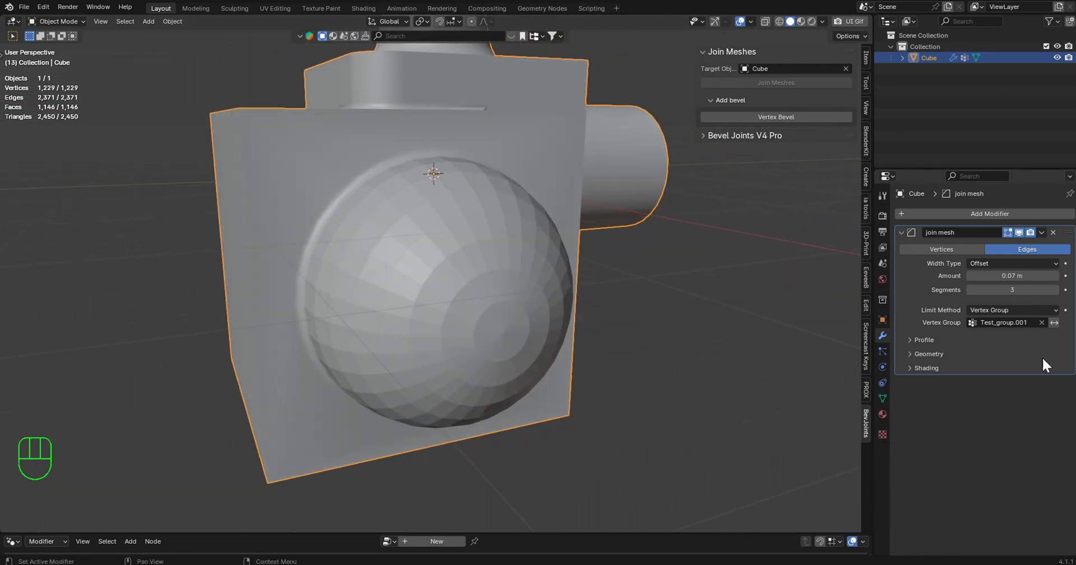
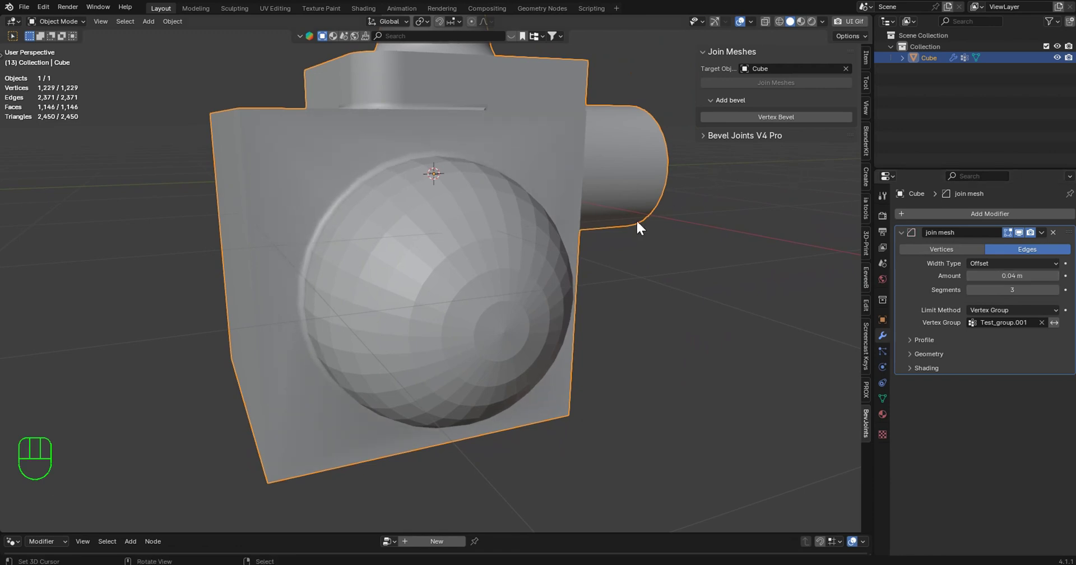
{"action": "left_click_drag", "start_coordinate": [674, 235], "coordinate": [666, 240]}
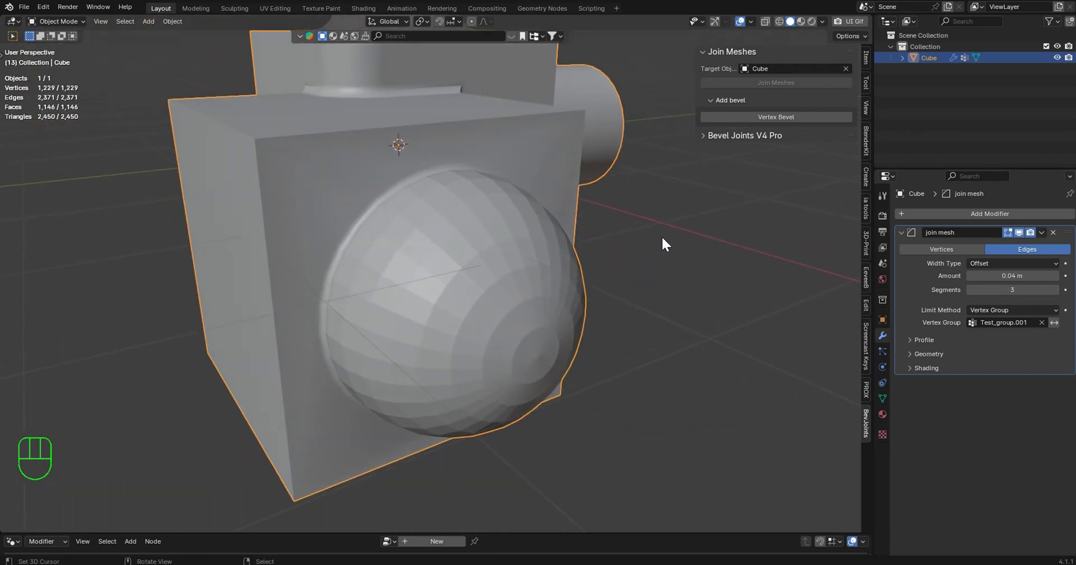
{"action": "left_click", "coordinate": [708, 139]}
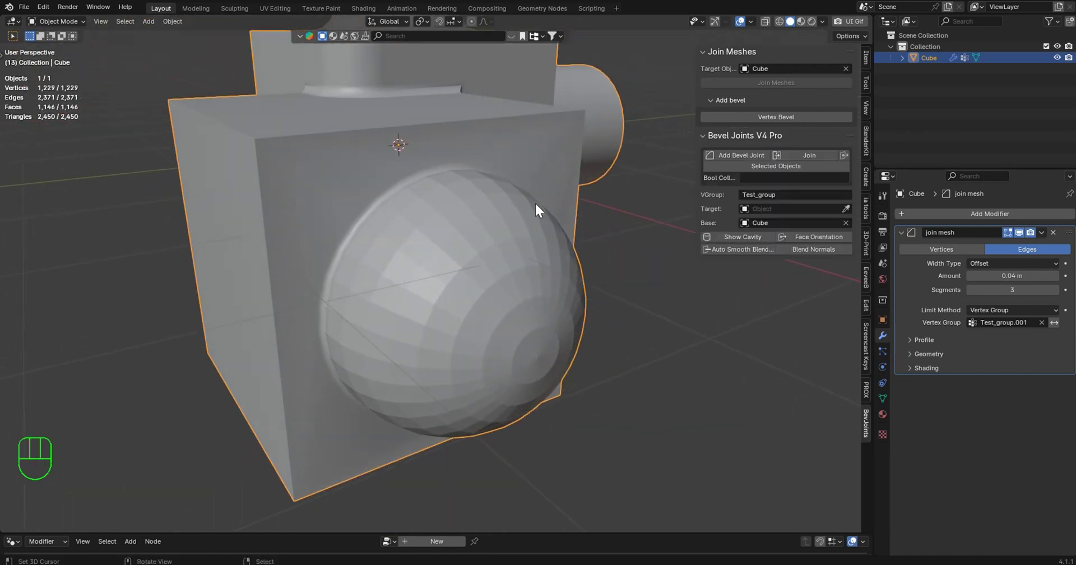
Review the join mesh bevel modifier (0.04 m, 3 segments, Test_group.001) and inspect the cylinder seam
{"action": "left_click", "coordinate": [832, 253]}
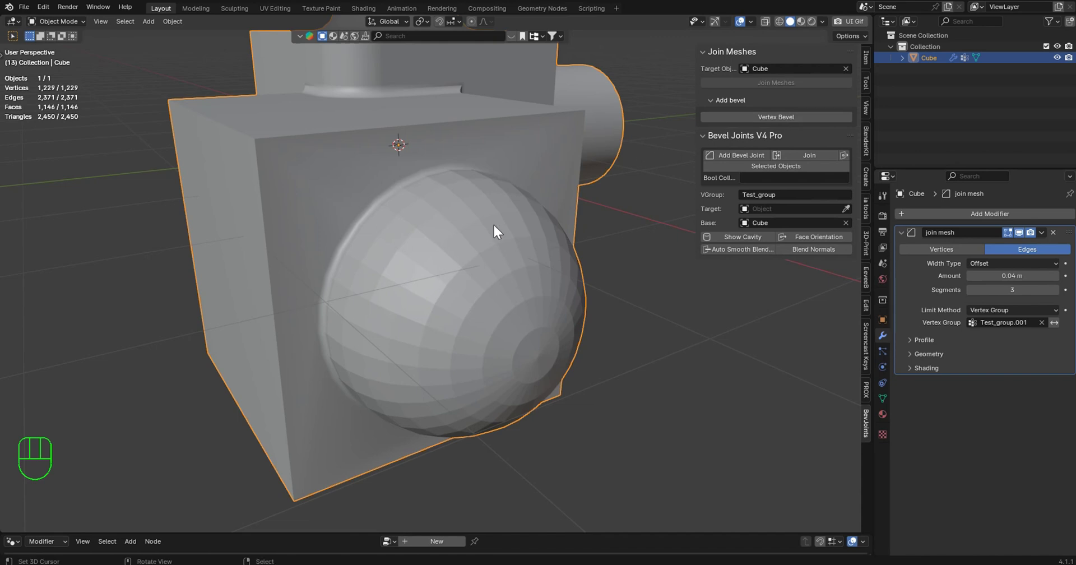
{"action": "left_click_drag", "start_coordinate": [531, 188], "coordinate": [547, 210]}
{"action": "left_click_drag", "start_coordinate": [598, 215], "coordinate": [603, 235]}
{"action": "left_click_drag", "start_coordinate": [583, 239], "coordinate": [486, 248]}
{"action": "key", "text": "Tab"}
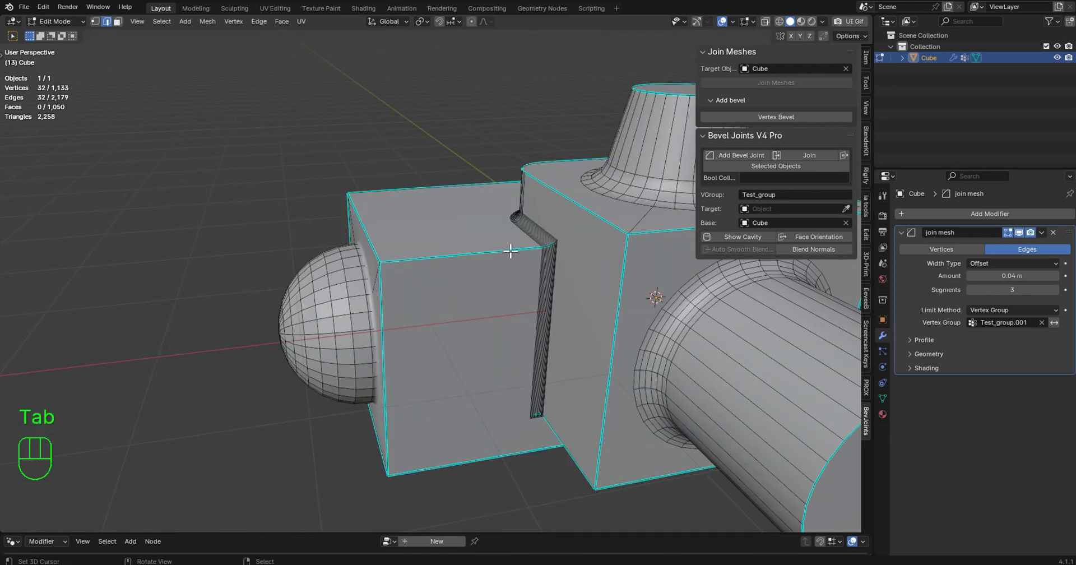
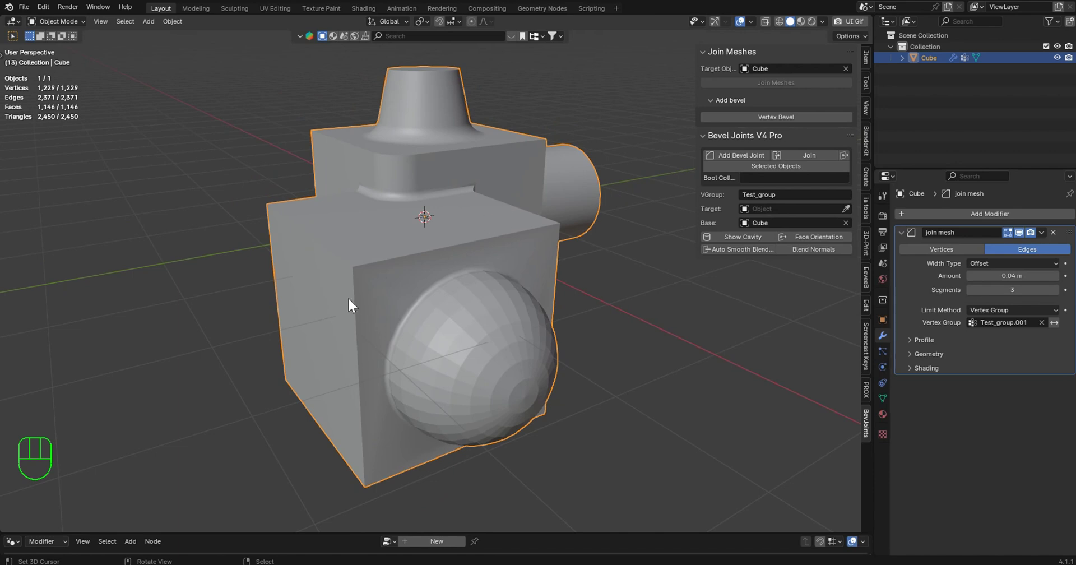
{"action": "middle_click", "coordinate": [355, 299]}
{"action": "key", "text": "shift+q"}
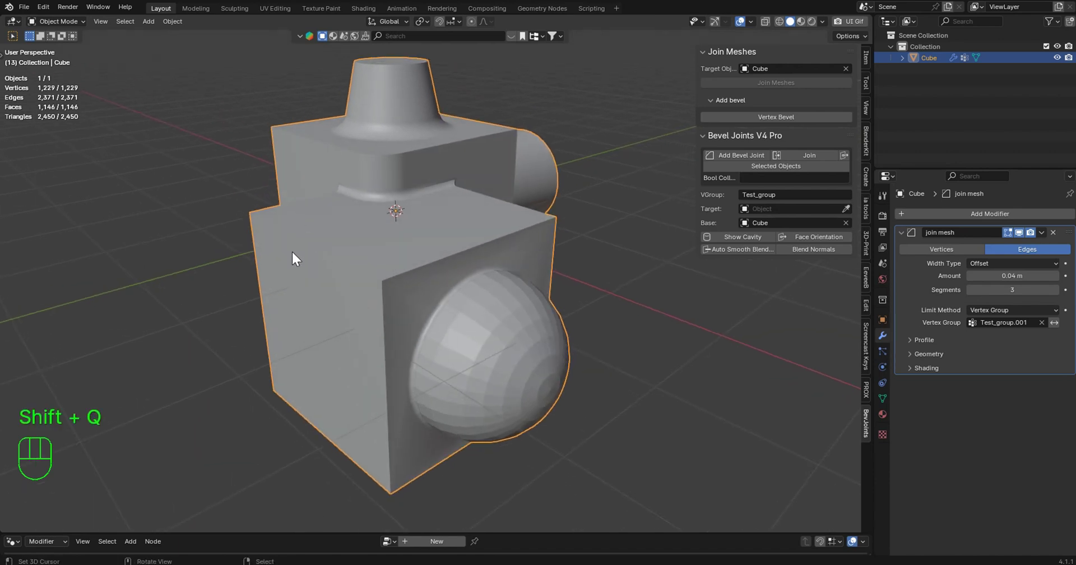
Add a new cube, apply all transforms and shrink one face to taper it into a block
{"action": "key", "text": "shift+a"}
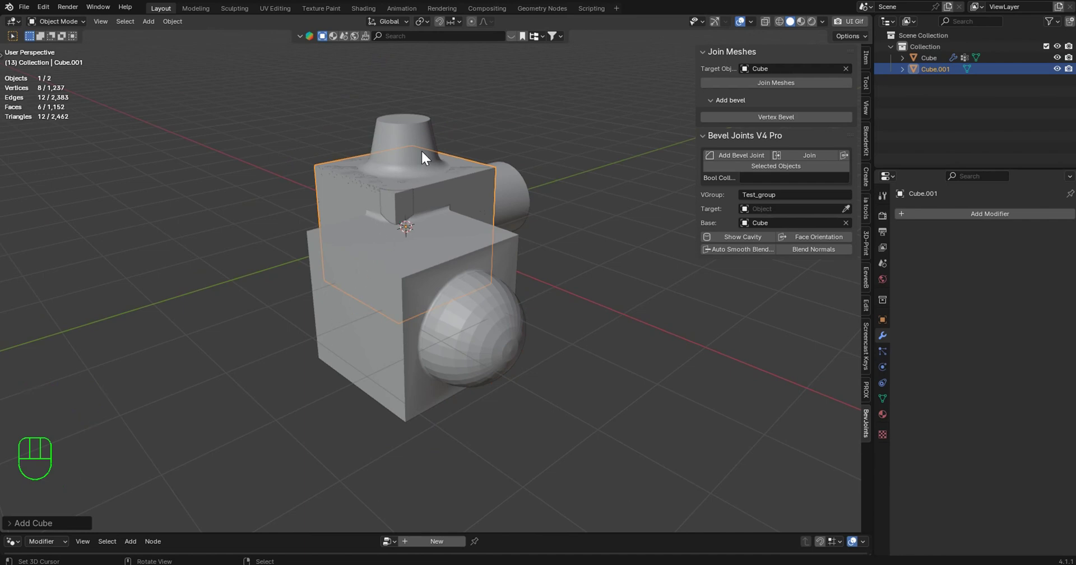
{"action": "key", "text": "s"}
{"action": "key", "text": "ctrl+a"}
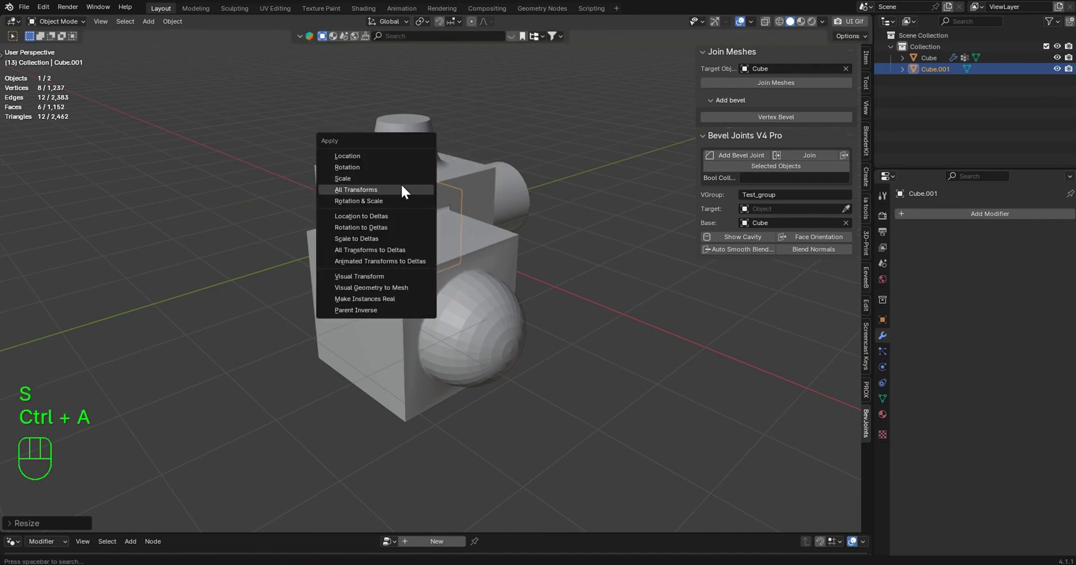
{"action": "key", "text": "y"}
{"action": "key", "text": "Tab"}
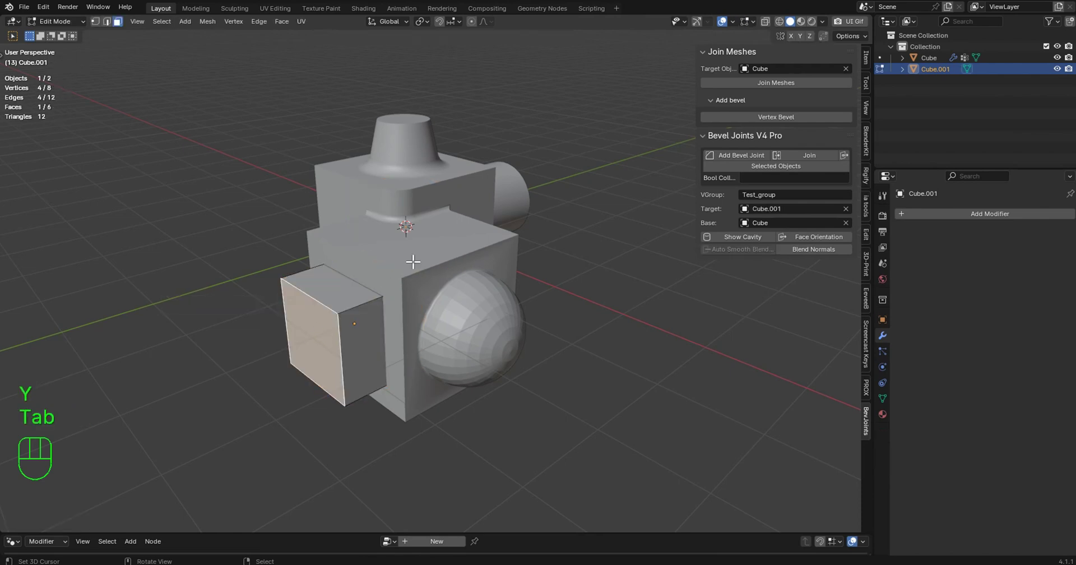
{"action": "key", "text": "s"}
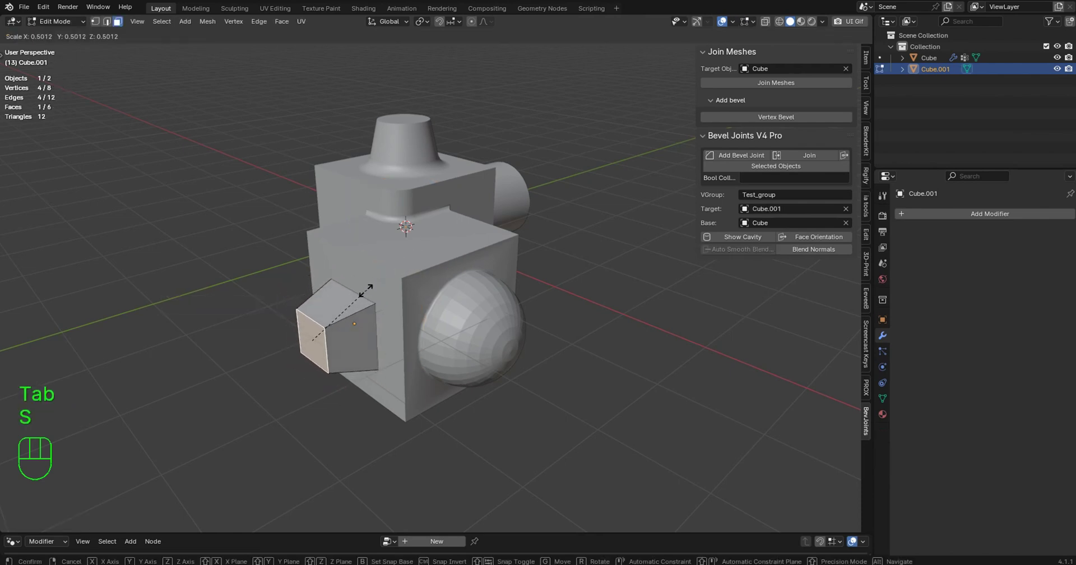
{"action": "key", "text": "Tab"}
{"action": "key", "text": "Tab"}
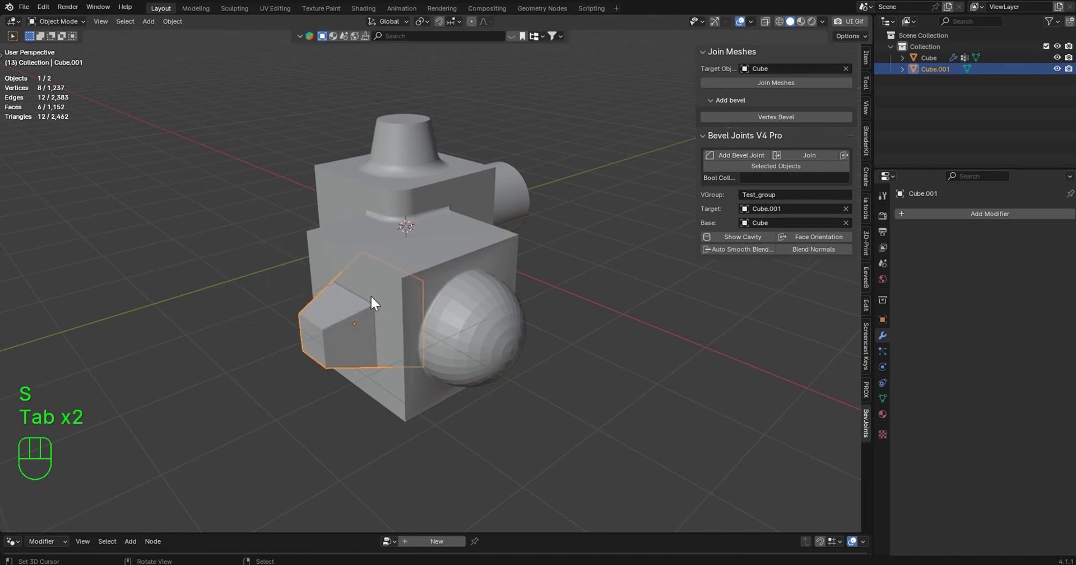
Move and tilt the tapered block so it juts at an angle from the cube's side
{"action": "key", "text": "y"}
{"action": "left_click_drag", "start_coordinate": [431, 266], "coordinate": [458, 274]}
{"action": "key", "text": "y"}
{"action": "left_click_drag", "start_coordinate": [422, 261], "coordinate": [396, 231]}
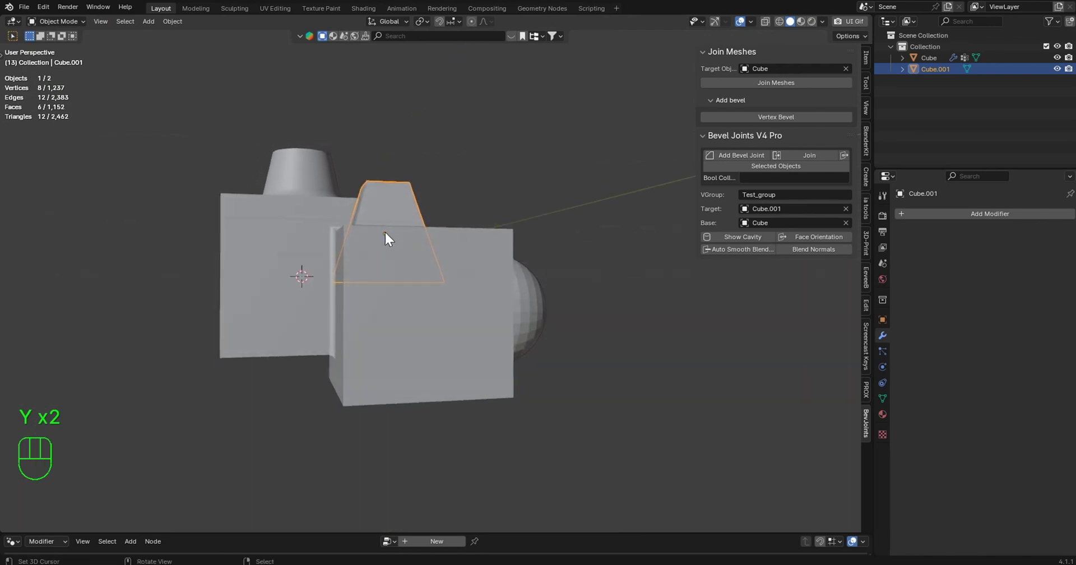
{"action": "key", "text": "y"}
{"action": "key", "text": "y"}
{"action": "left_click_drag", "start_coordinate": [537, 295], "coordinate": [558, 316]}
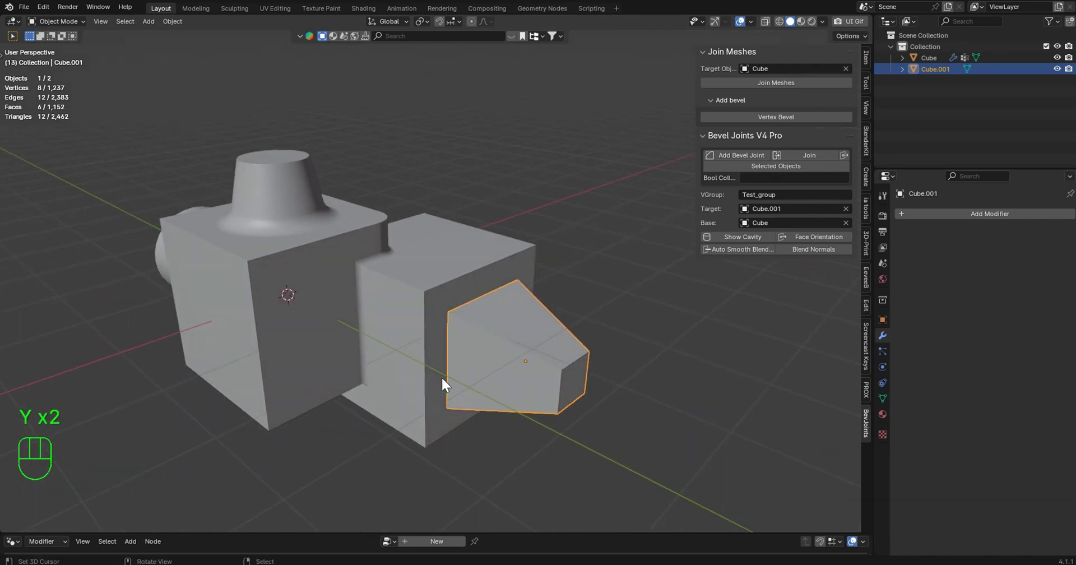
{"action": "right_click", "coordinate": [466, 295]}
{"action": "right_click", "coordinate": [509, 334]}
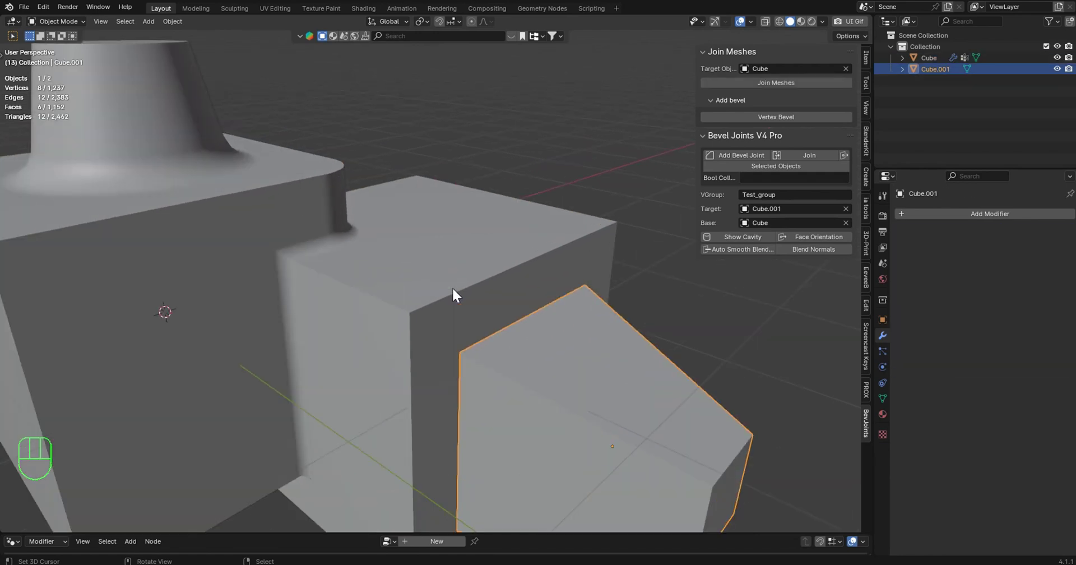
Zoom in to check where the angled block meets the cube
{"action": "left_click_drag", "start_coordinate": [436, 270], "coordinate": [398, 184]}
{"action": "left_click_drag", "start_coordinate": [418, 192], "coordinate": [458, 193]}
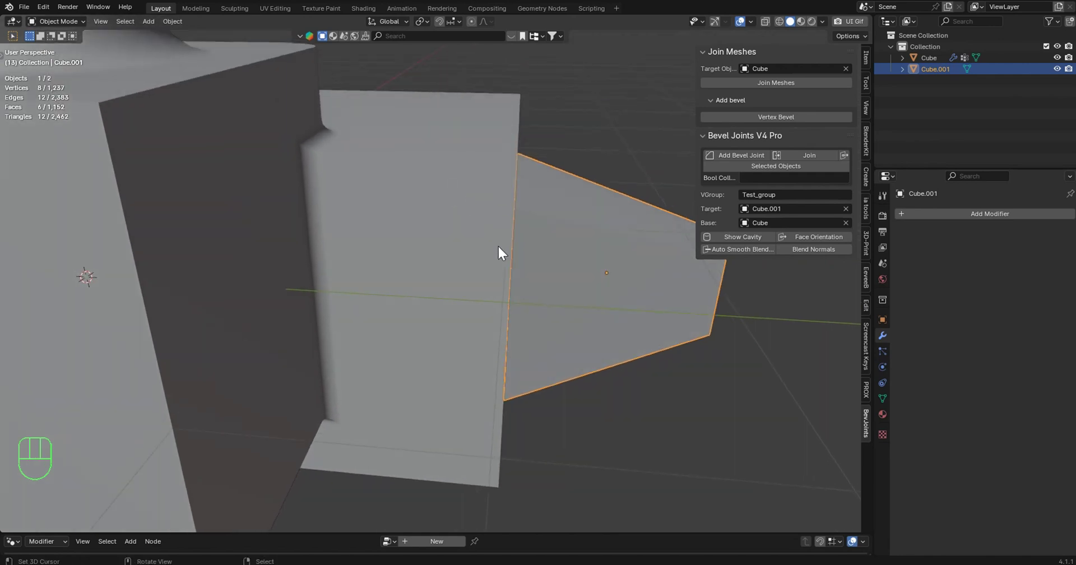
{"action": "left_click_drag", "start_coordinate": [585, 245], "coordinate": [488, 209]}
Add a 0.25 m, 6-segment bevel joint between the angled block and the cube and inspect it
{"action": "left_click", "coordinate": [745, 157]}
{"action": "left_click_drag", "start_coordinate": [607, 159], "coordinate": [507, 169]}
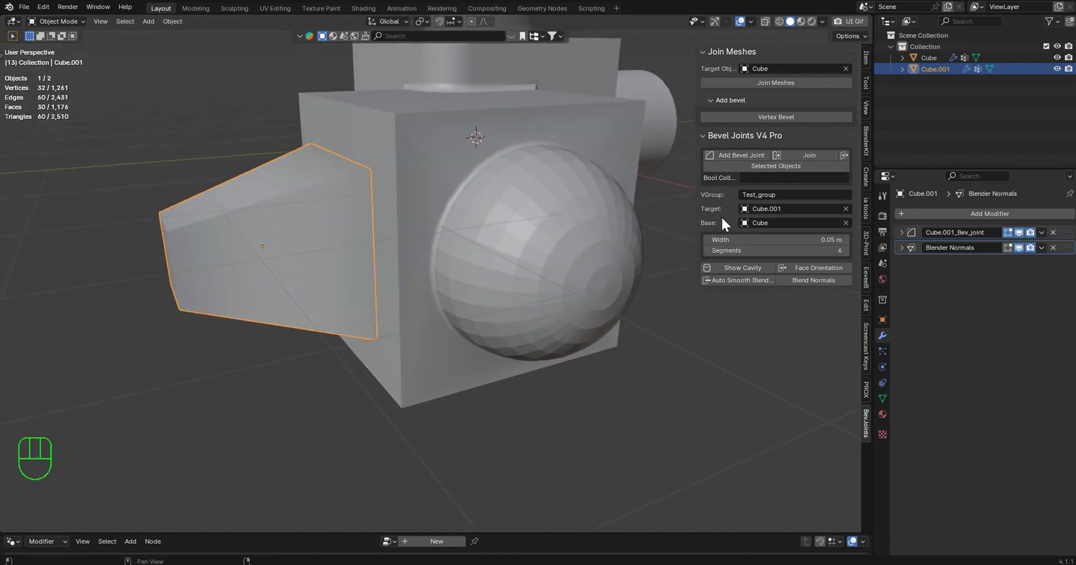
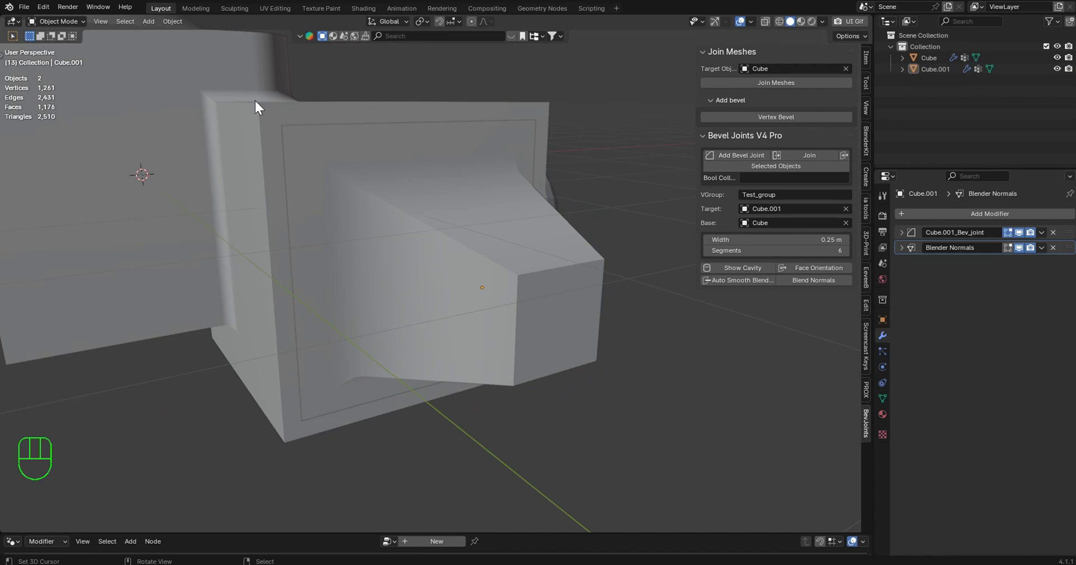
{"action": "left_click_drag", "start_coordinate": [461, 150], "coordinate": [432, 145]}
{"action": "left_click_drag", "start_coordinate": [588, 131], "coordinate": [588, 158]}
{"action": "left_click_drag", "start_coordinate": [582, 172], "coordinate": [508, 231]}
{"action": "left_click_drag", "start_coordinate": [511, 238], "coordinate": [487, 262]}
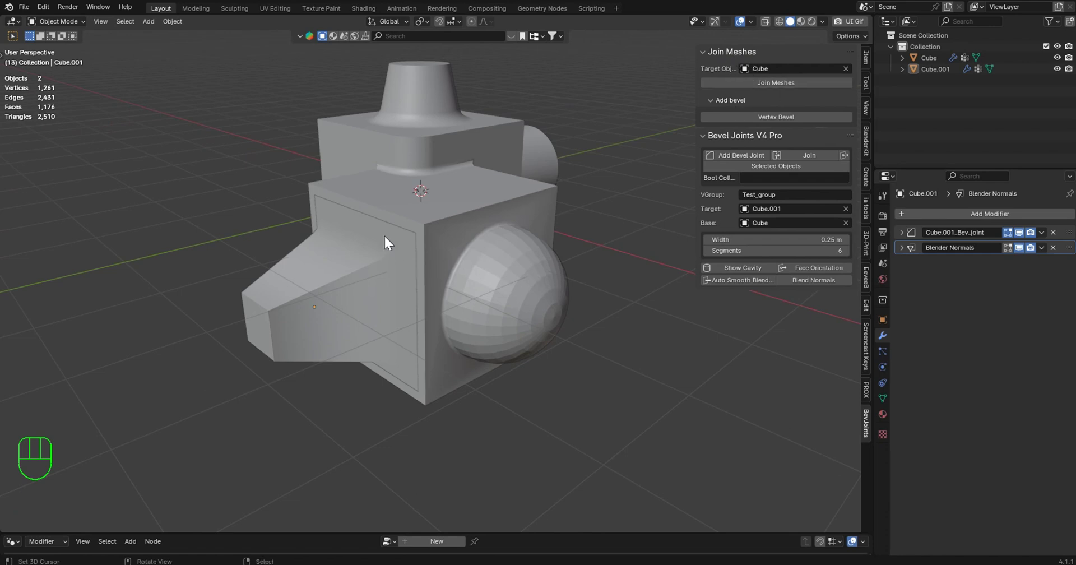
{"action": "left_click_drag", "start_coordinate": [383, 222], "coordinate": [516, 263]}
{"action": "right_click", "coordinate": [515, 294]}
{"action": "key", "text": "y"}
{"action": "key", "text": "y"}
{"action": "middle_click", "coordinate": [395, 243]}
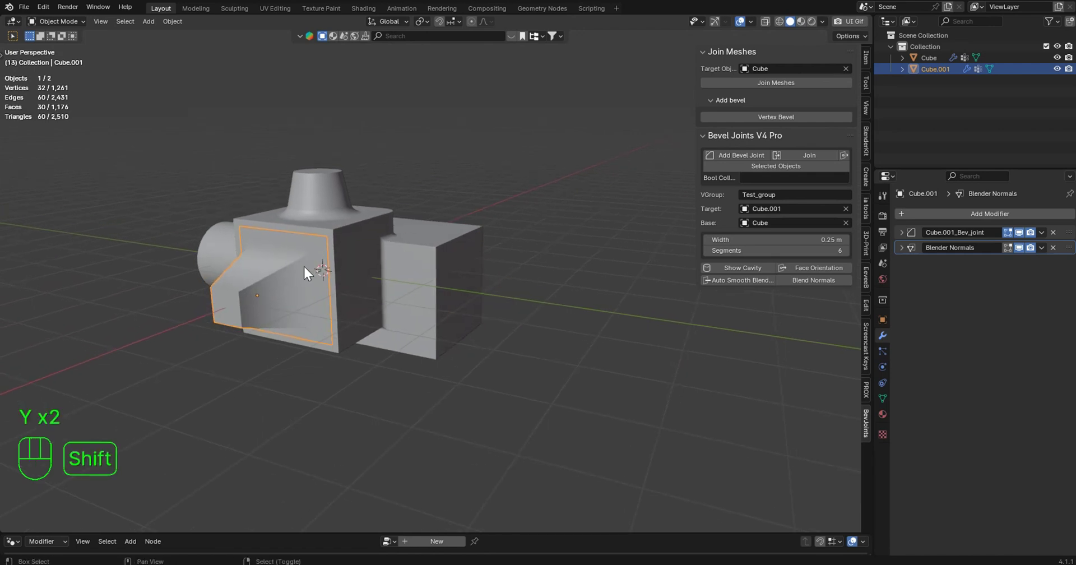
{"action": "key", "text": "shift+d"}
{"action": "left_click_drag", "start_coordinate": [501, 291], "coordinate": [475, 294]}
{"action": "key", "text": "y"}
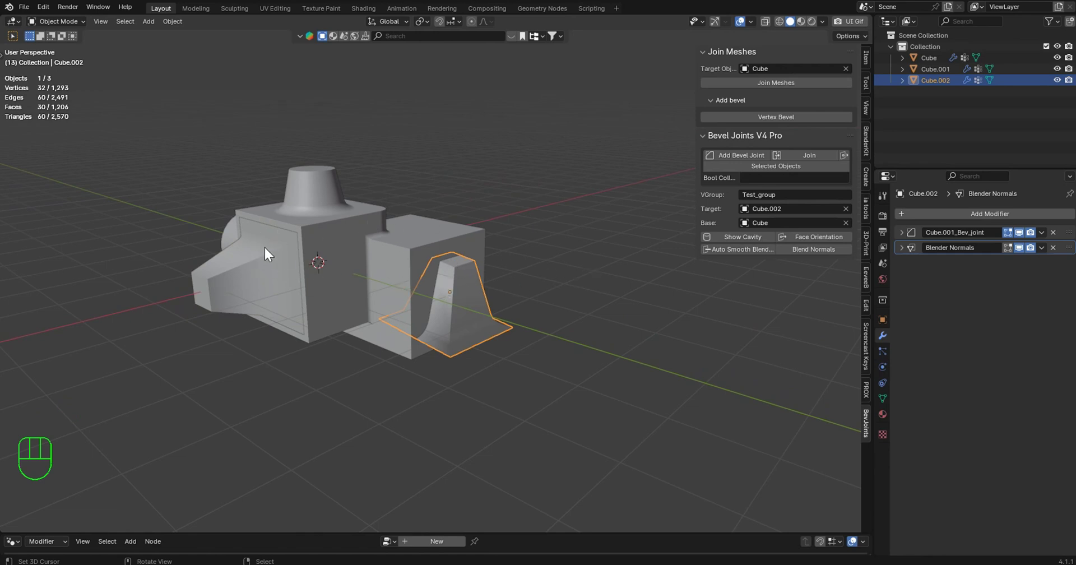
{"action": "key", "text": "Delete"}
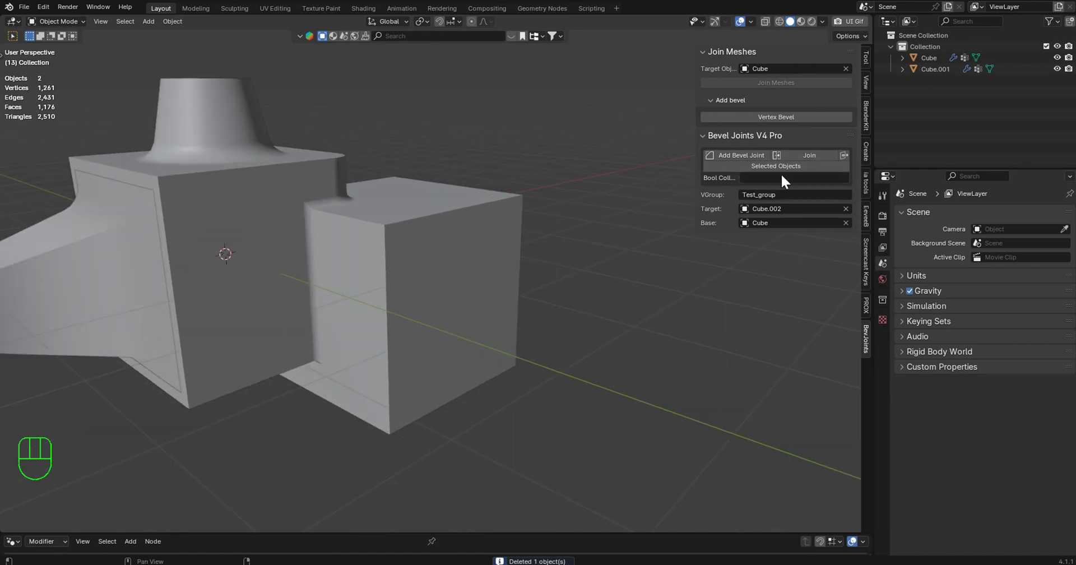
{"action": "left_click_drag", "start_coordinate": [281, 248], "coordinate": [356, 242]}
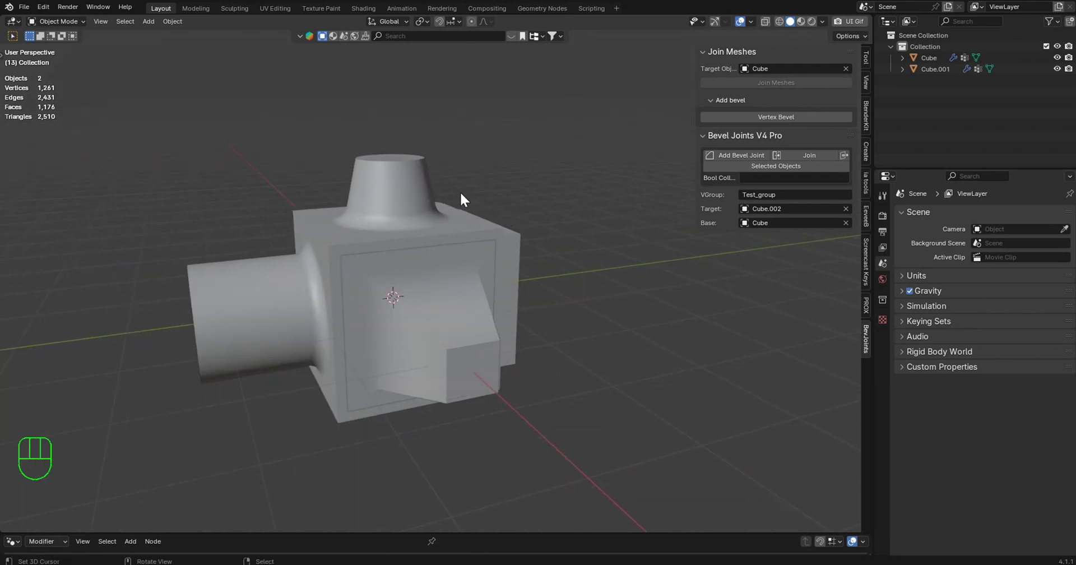
{"action": "left_click_drag", "start_coordinate": [473, 199], "coordinate": [501, 219]}
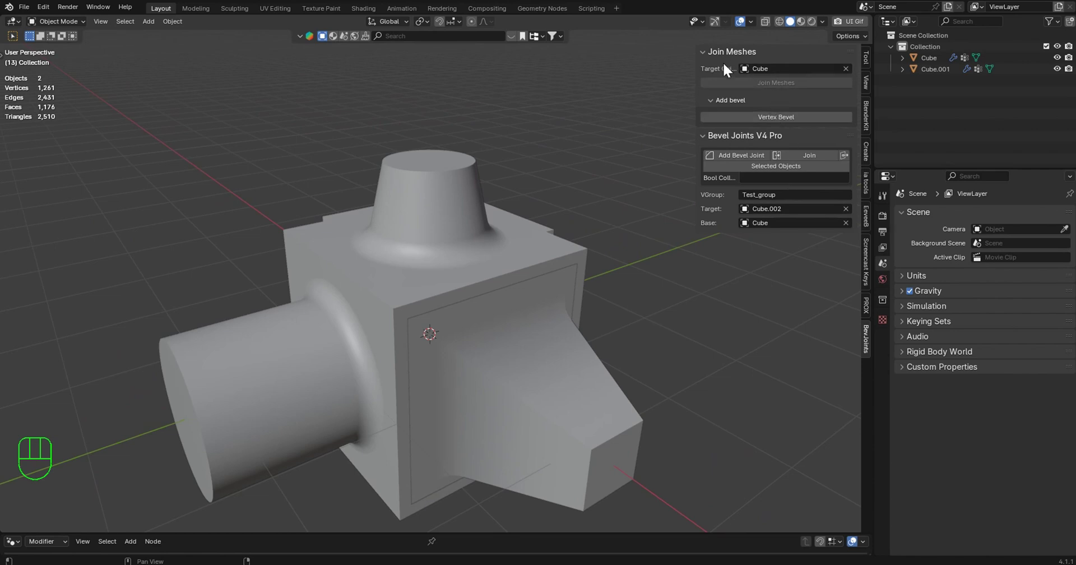
{"action": "left_click_drag", "start_coordinate": [585, 190], "coordinate": [562, 140]}
{"action": "left_click_drag", "start_coordinate": [556, 163], "coordinate": [577, 174]}
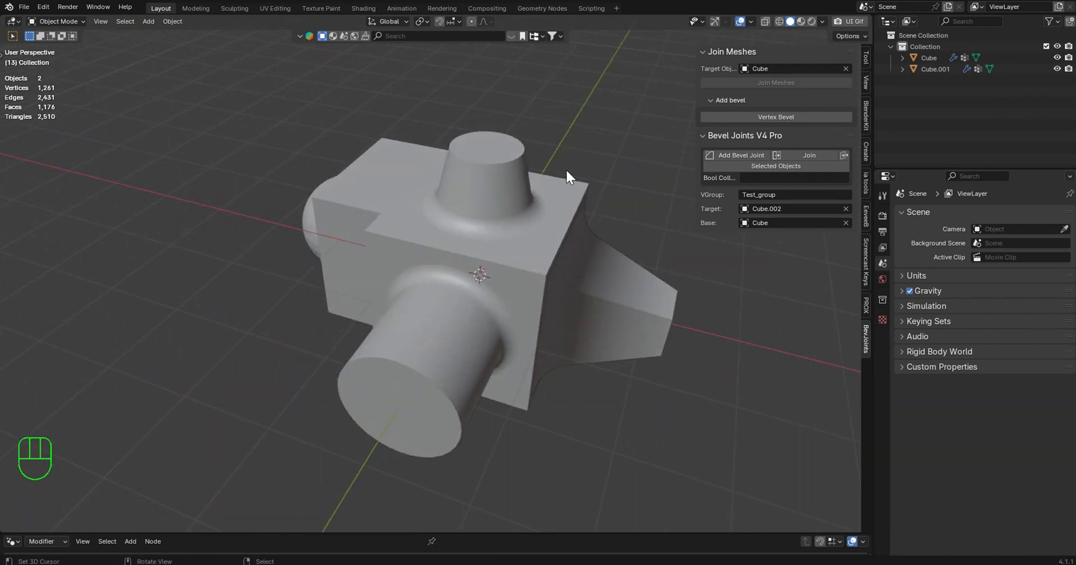